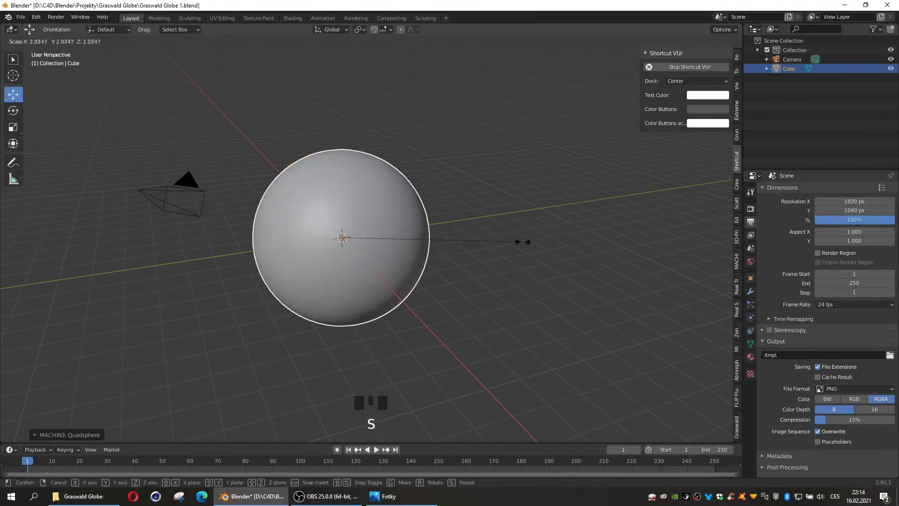
- Apply the enlarged sphere's scale, raise it along Z, and duplicate it as Glass.001 along X
key("ctrl+a")
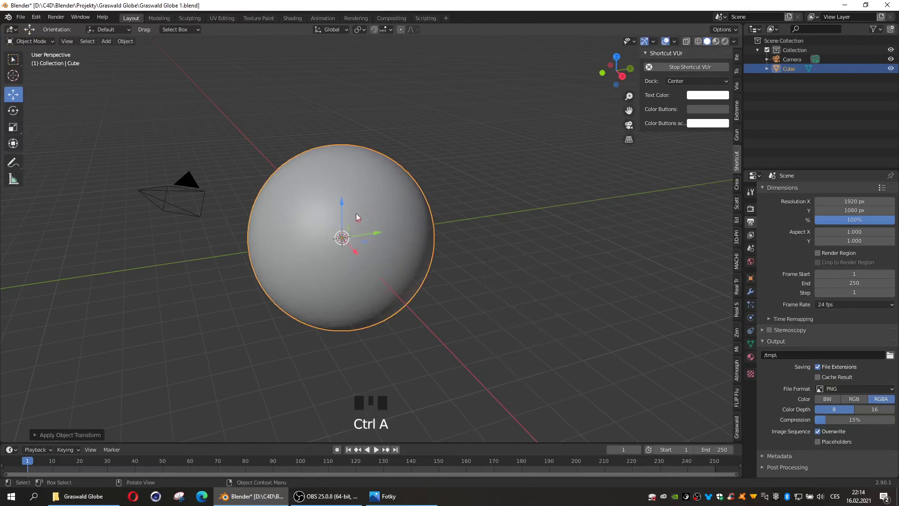
left_click(341, 211)
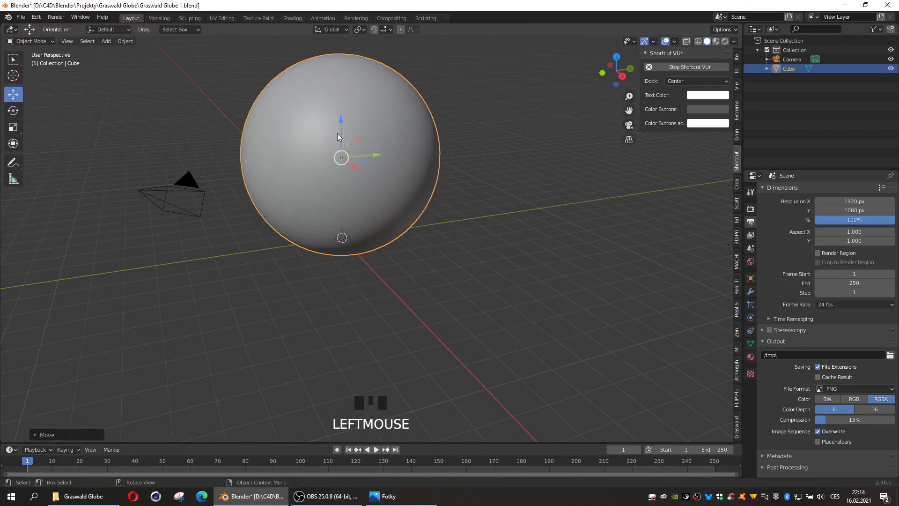
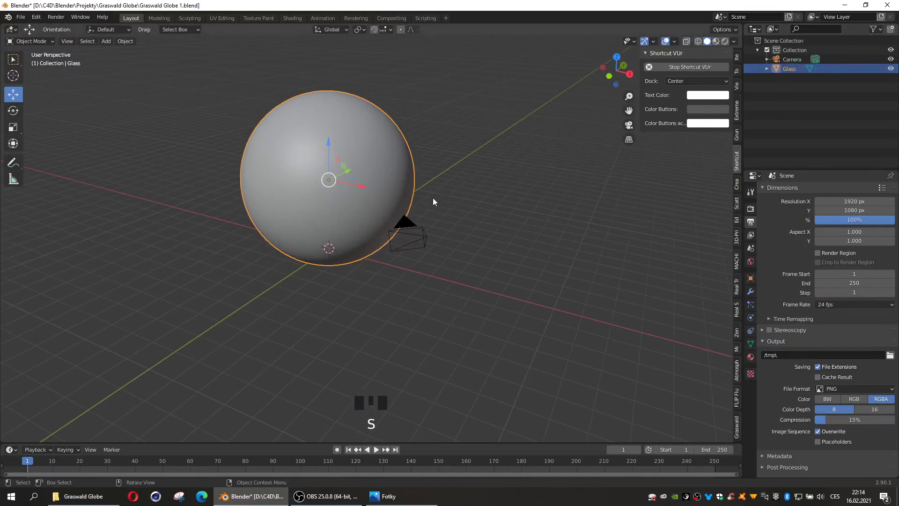
key("shift+d")
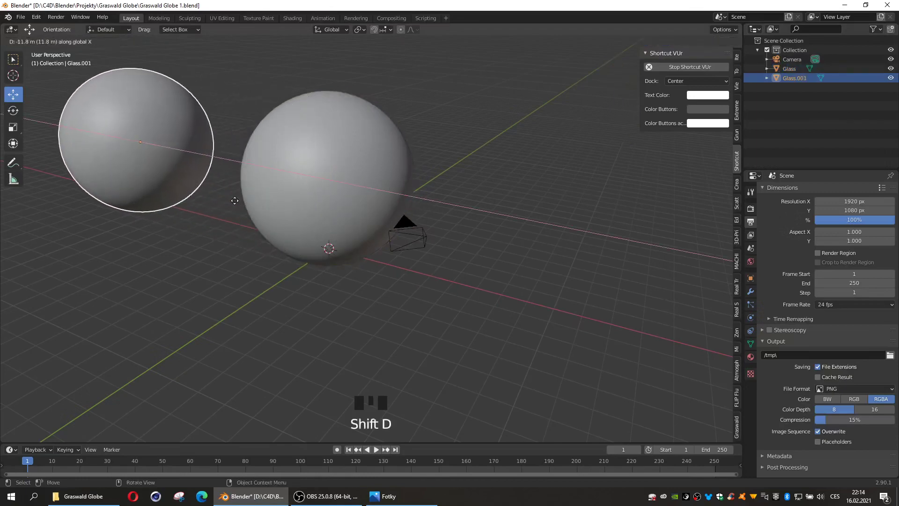
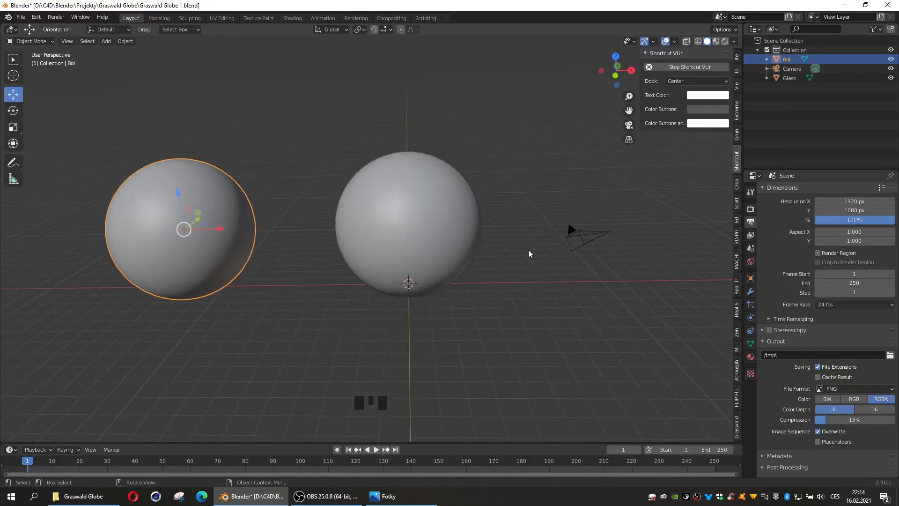
- Add a noise-generated Landscape mesh, adjust its settings, and lift it above the sphere
key("shift+a")
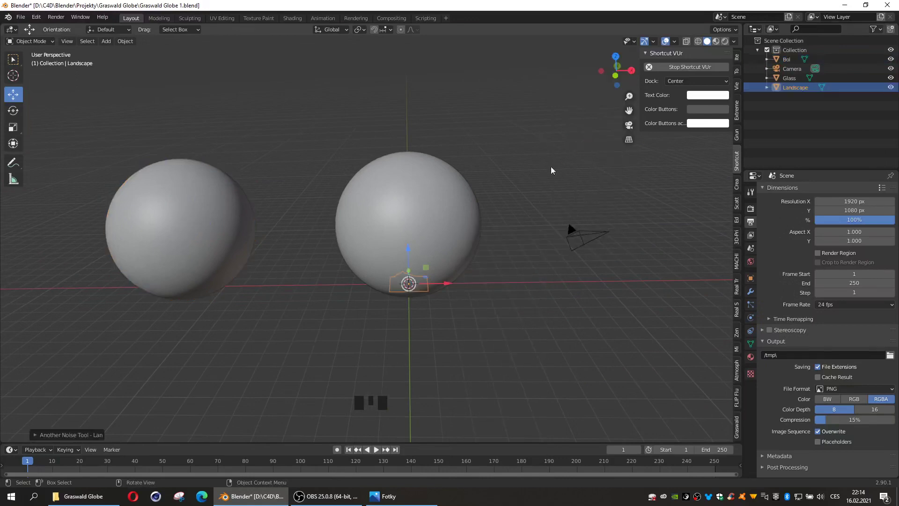
left_click_drag(36, 437, 325, 263)
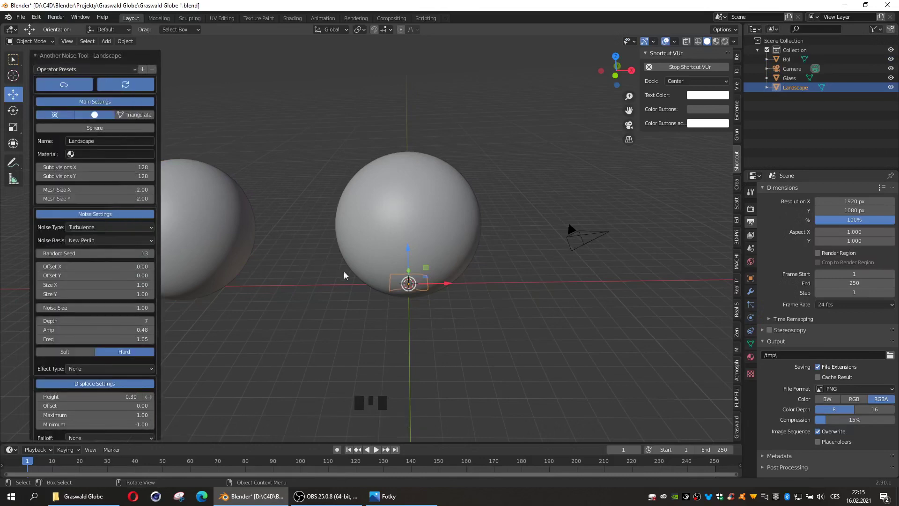
left_click(408, 254)
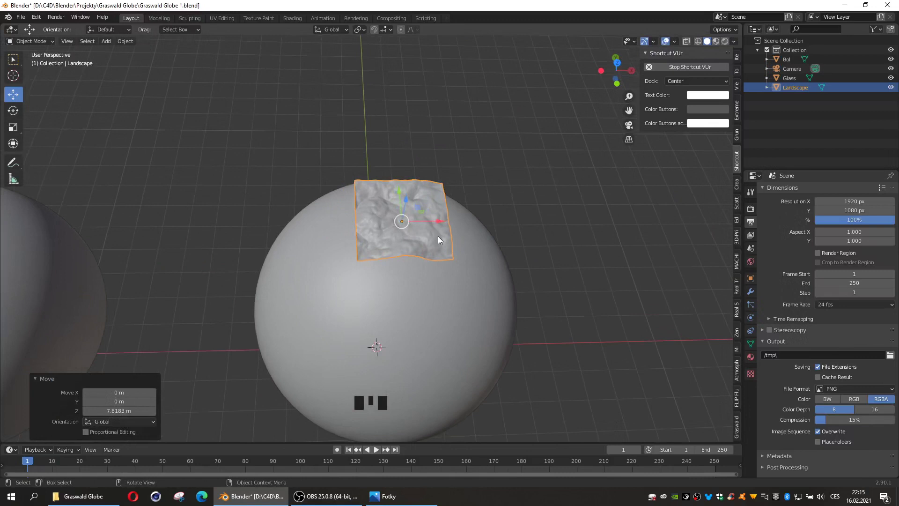
- Scale the landscape from top view to match the Glass sphere's width, checking in wireframe
key("s")
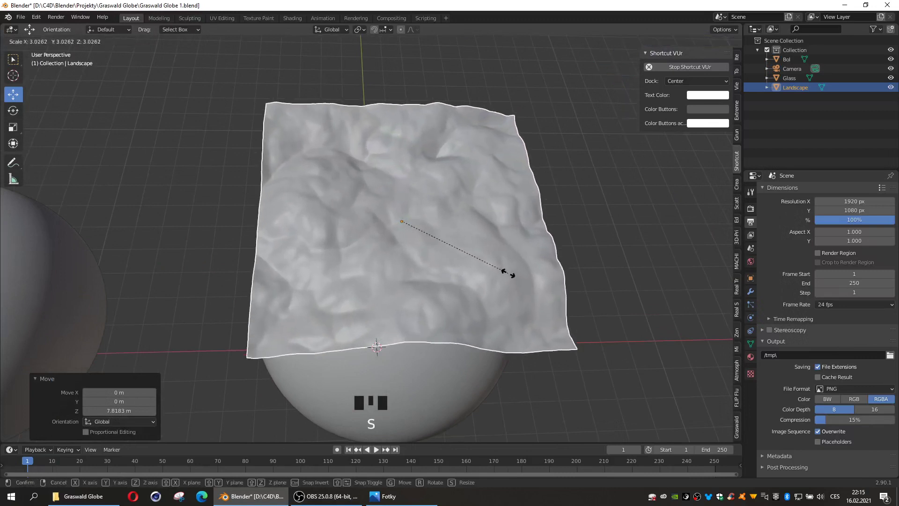
key("KP_7")
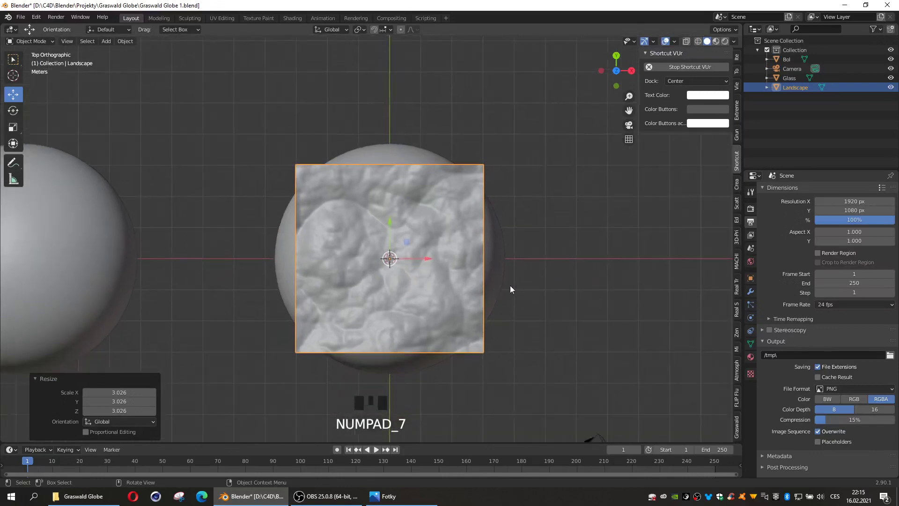
key("s")
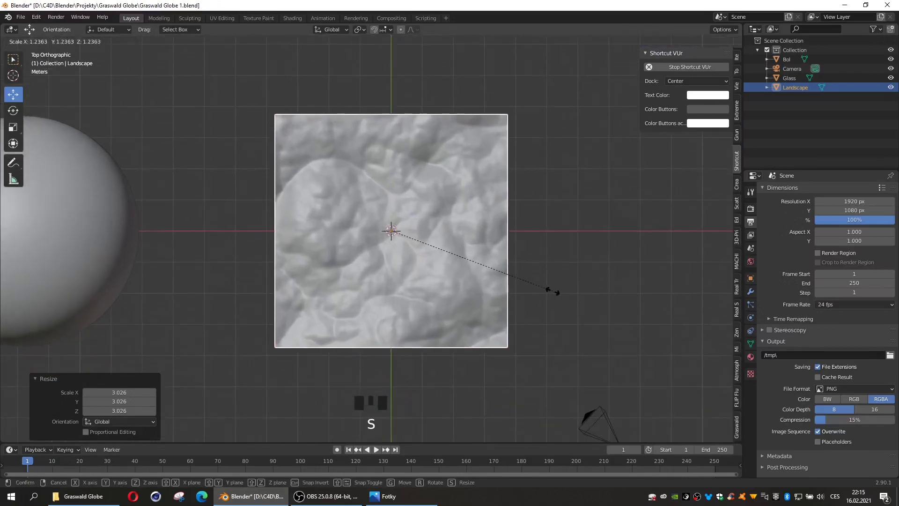
left_click(702, 41)
key("s")
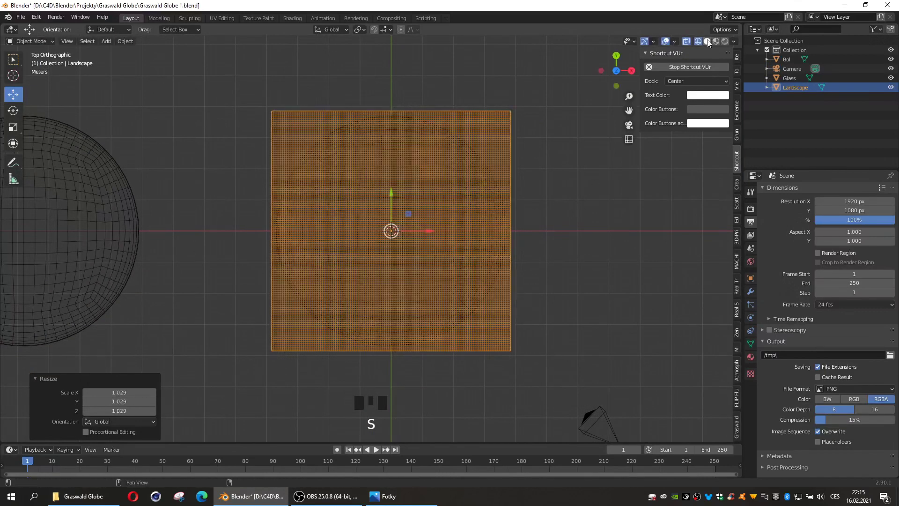
left_click(707, 43)
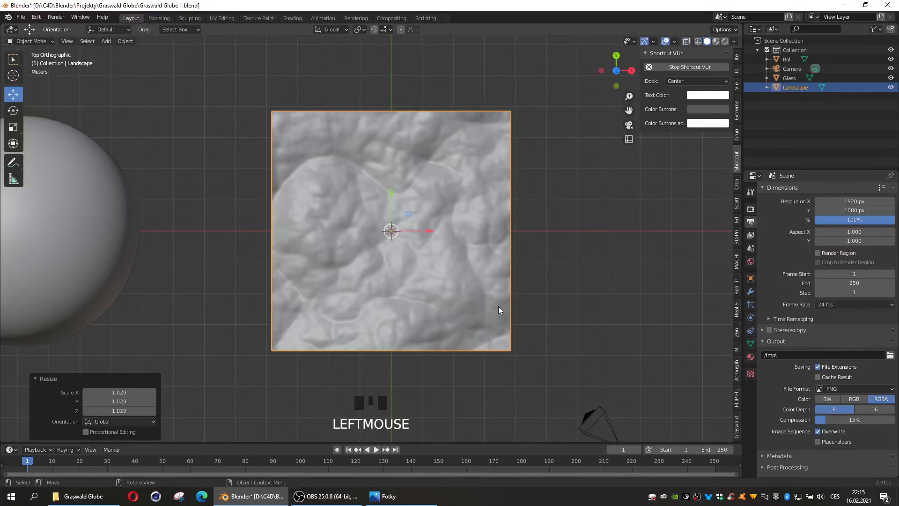
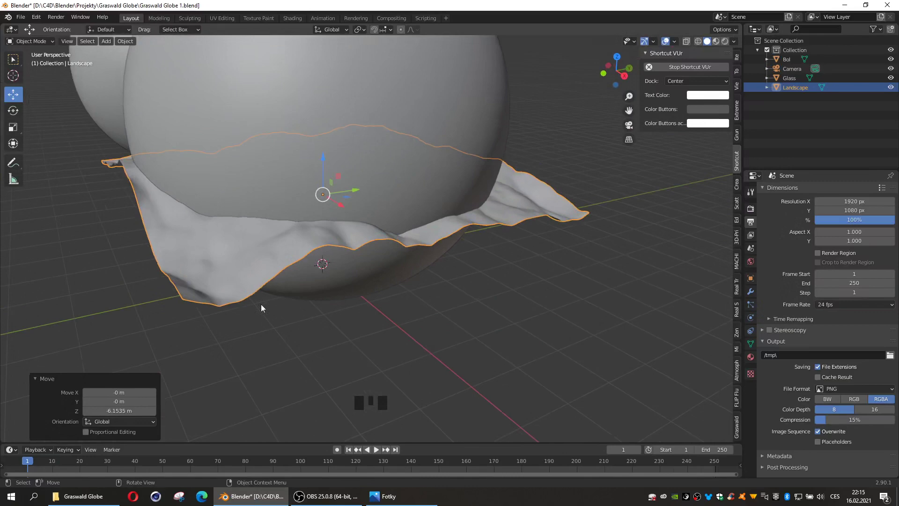
- Extrude the landscape's boundary loop downward along Z and cap the bottom into a solid block
key("Tab")
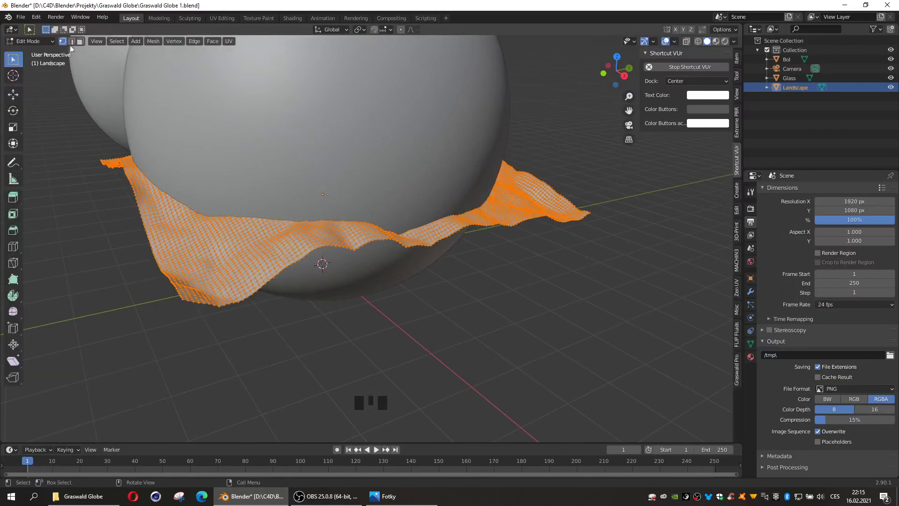
left_click(72, 42)
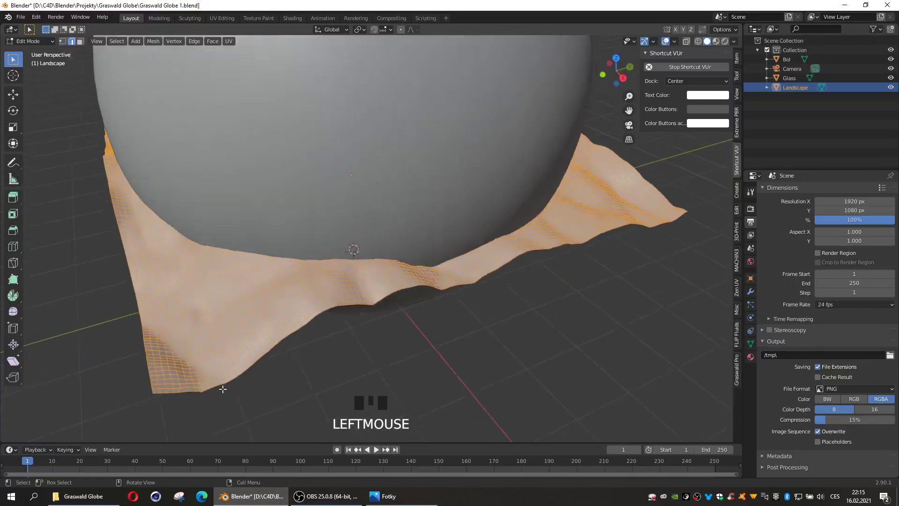
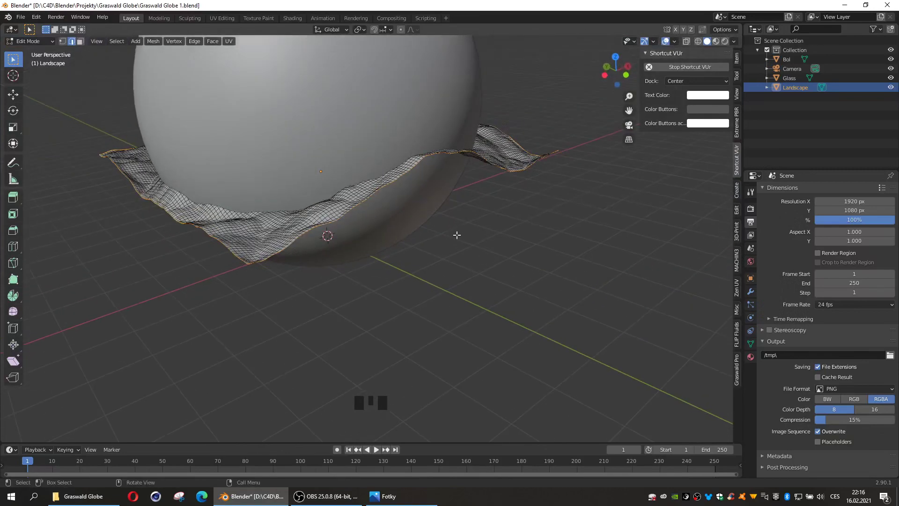
key("e")
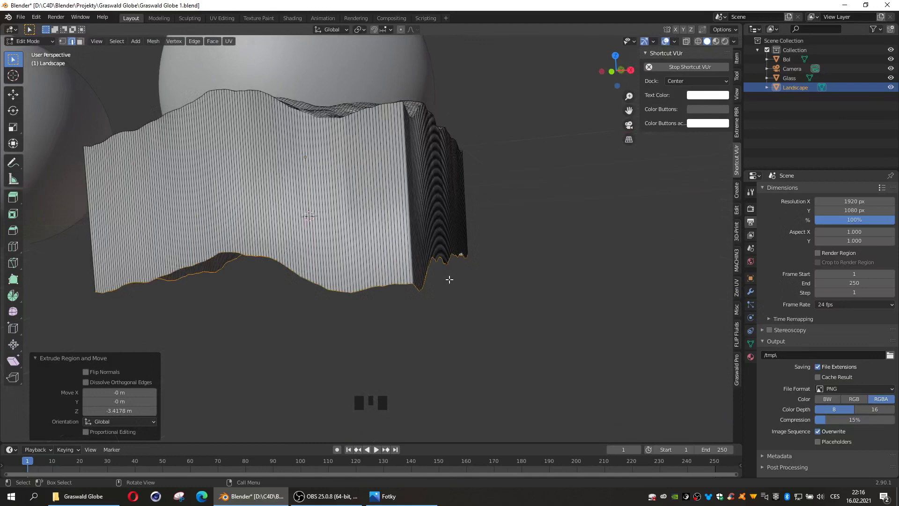
key("KP_1")
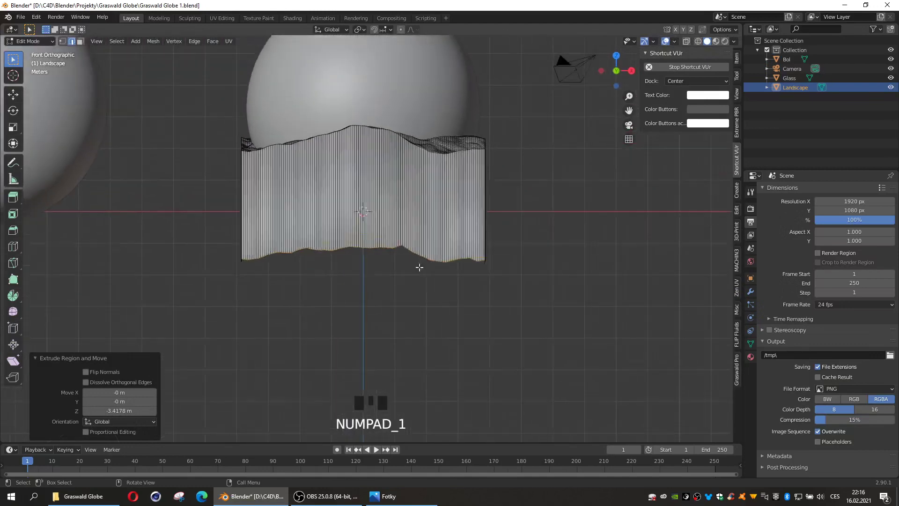
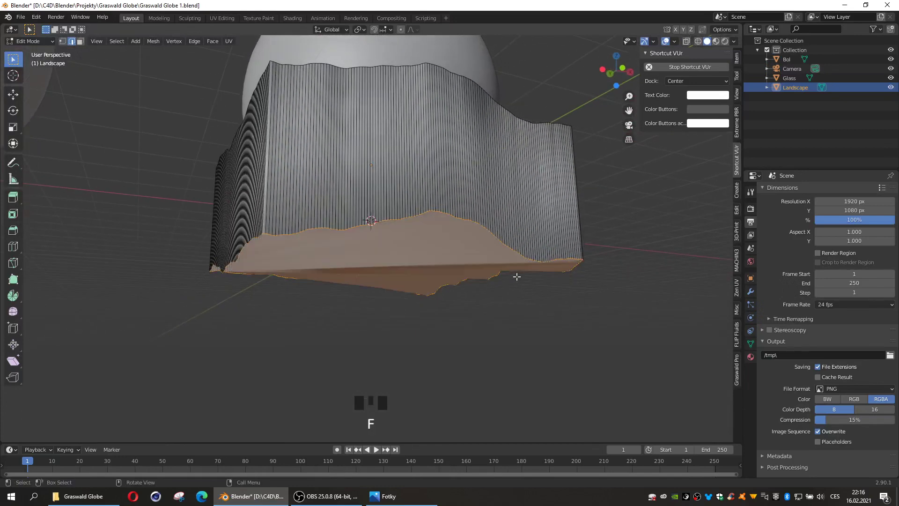
key("Tab")
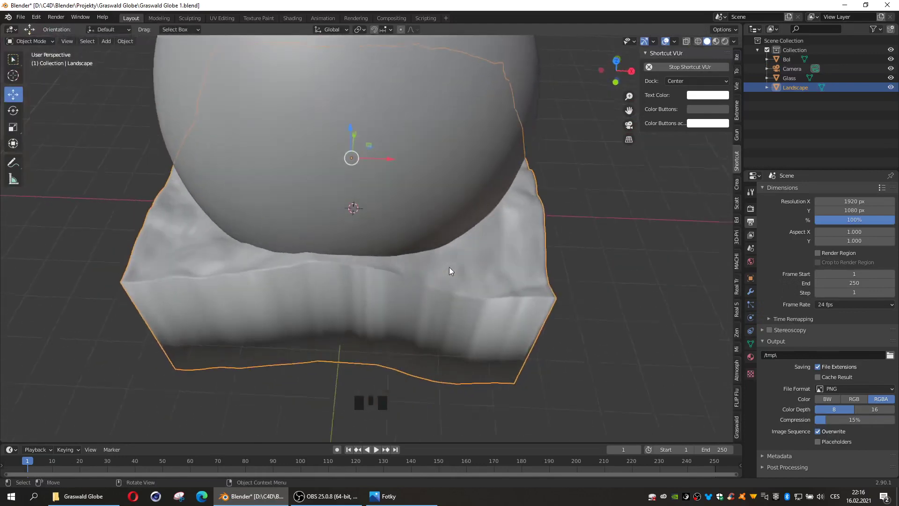
left_click(459, 226)
- Select all landscape faces in top view and UV-unwrap them with a view projection
key("Tab")
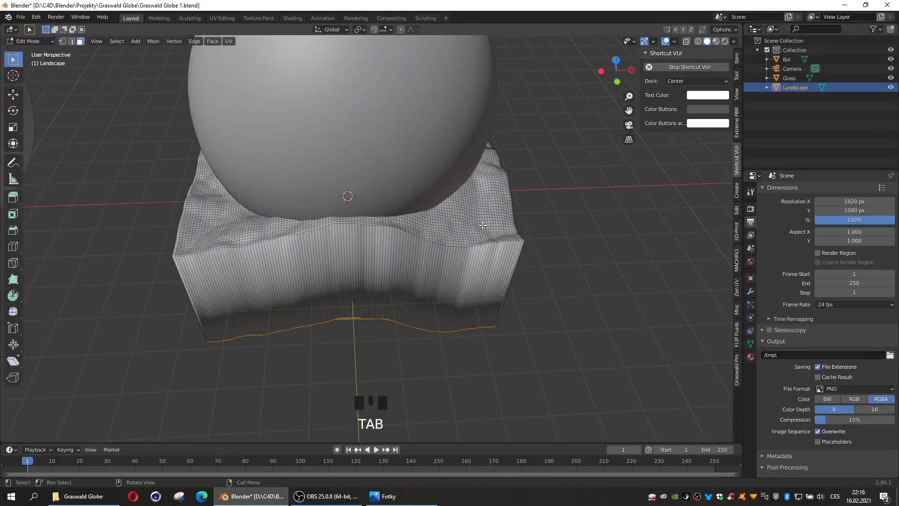
key("KP_7")
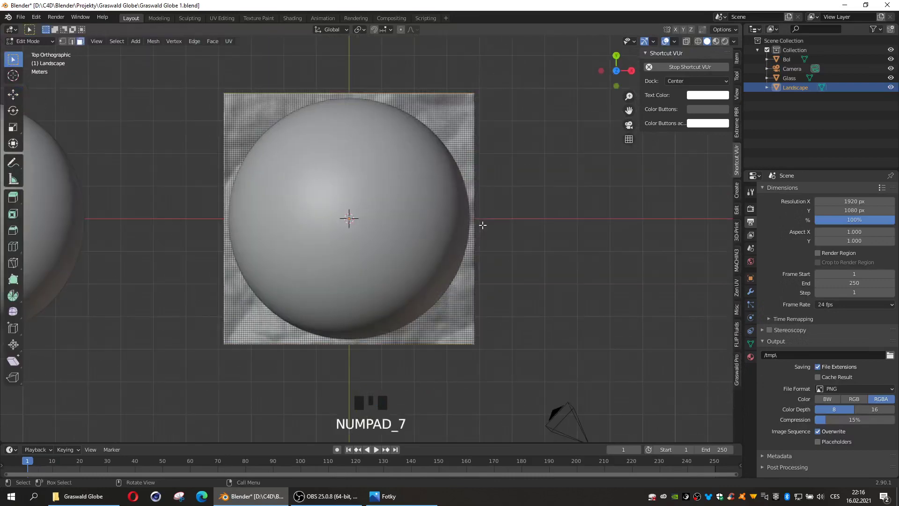
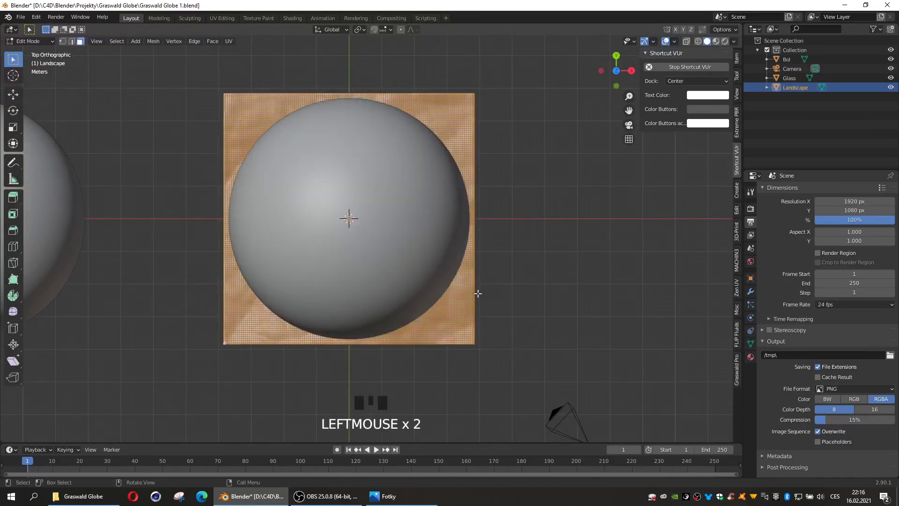
key("u")
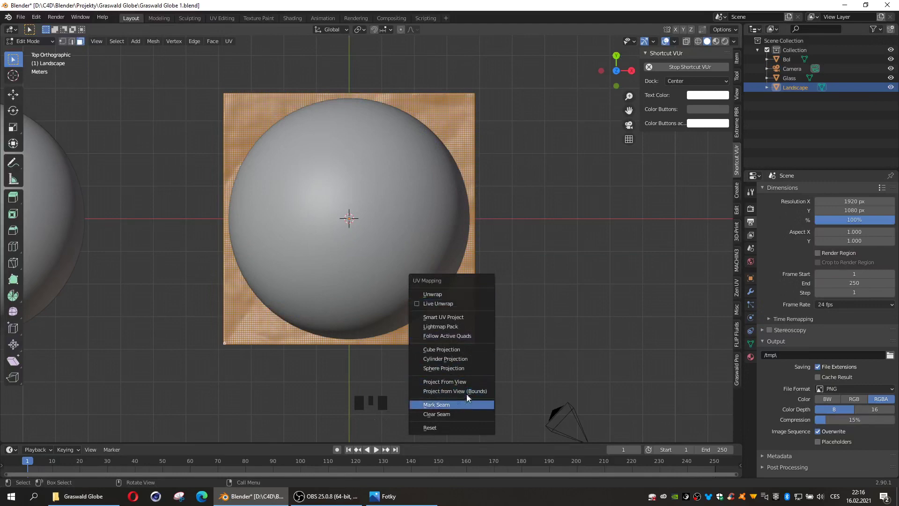
key("Tab")
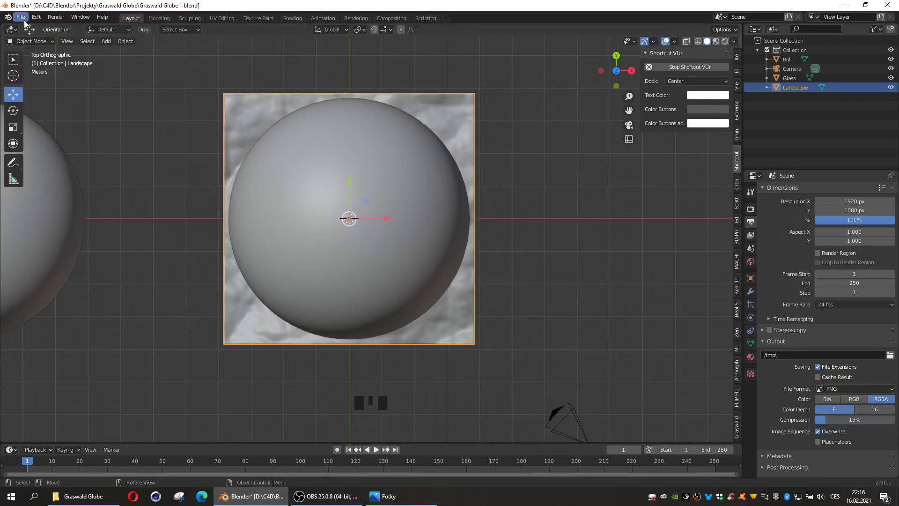
- Create Material.002 in the shader editor with brown_mud_02_diff_4k as its Base Color texture
left_click_drag(14, 33, 34, 118)
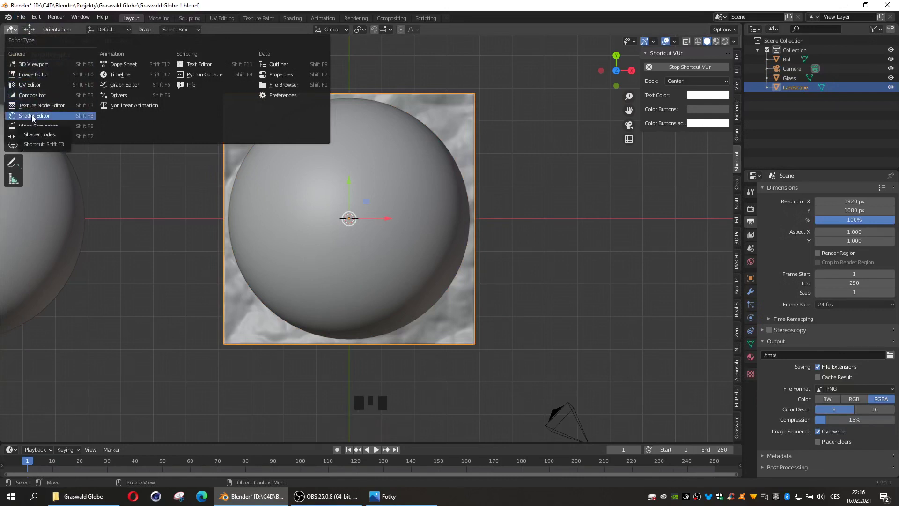
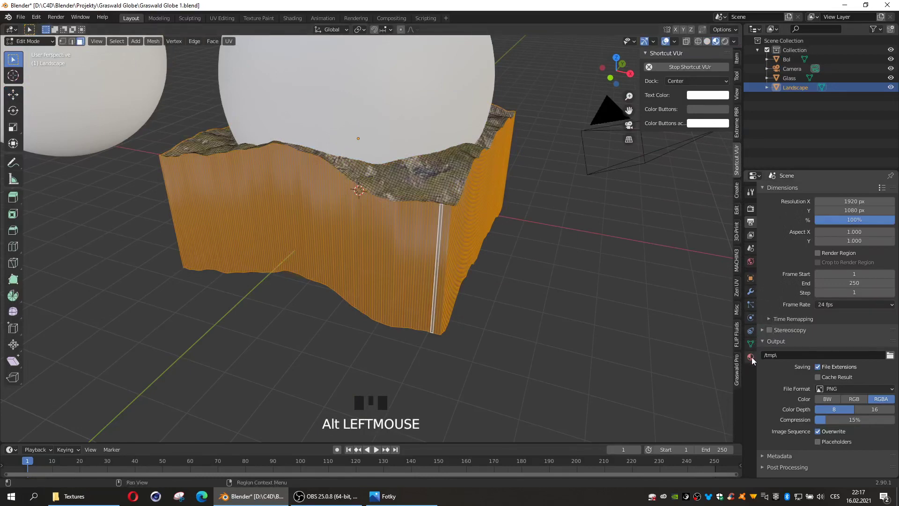
left_click_drag(892, 193, 447, 215)
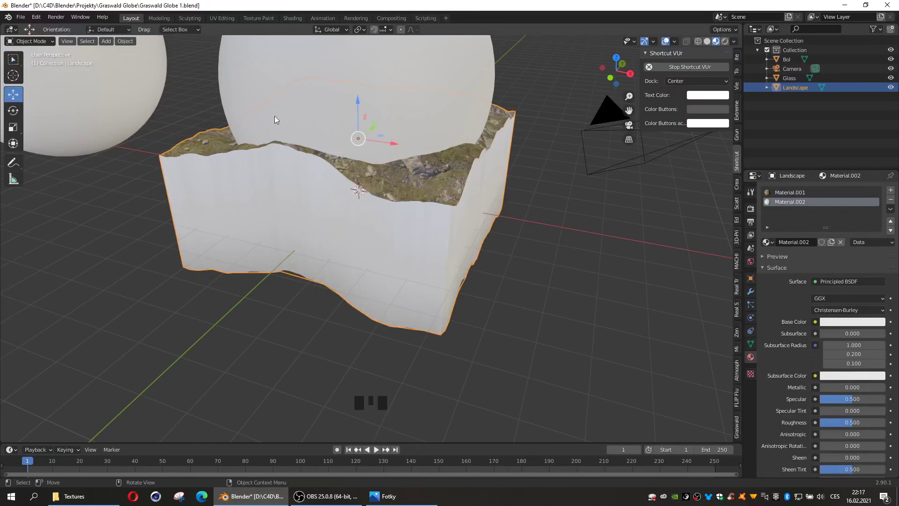
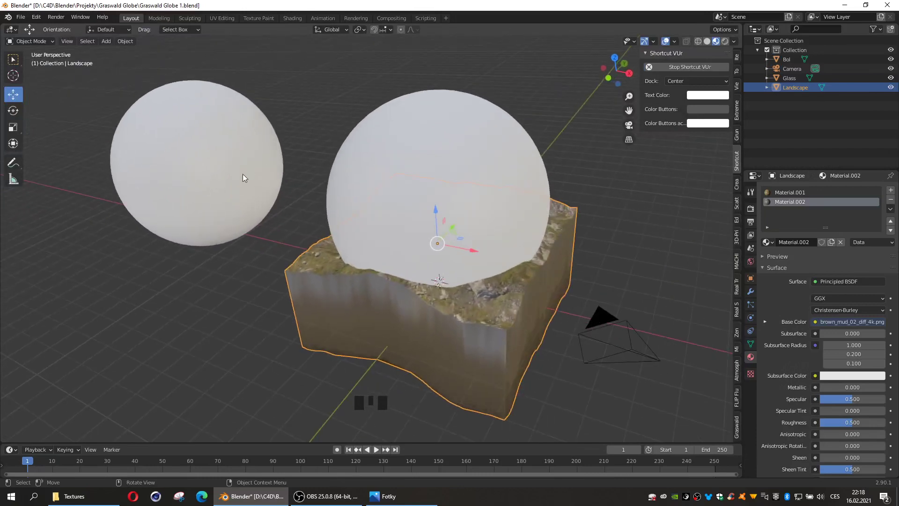
- Zero Bol's X location and add a Solidify modifier with about -4.96 m thickness
left_click(244, 177)
left_click(708, 44)
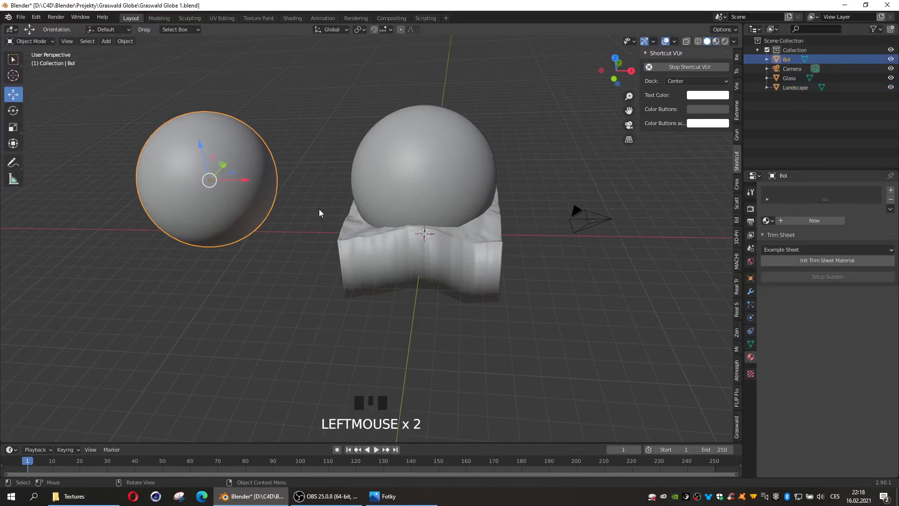
left_click(441, 178)
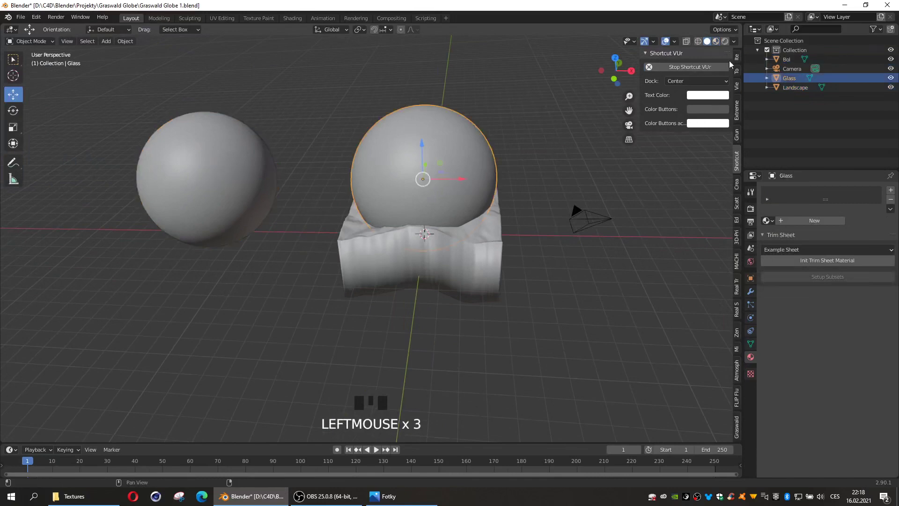
left_click(619, 111)
left_click(238, 190)
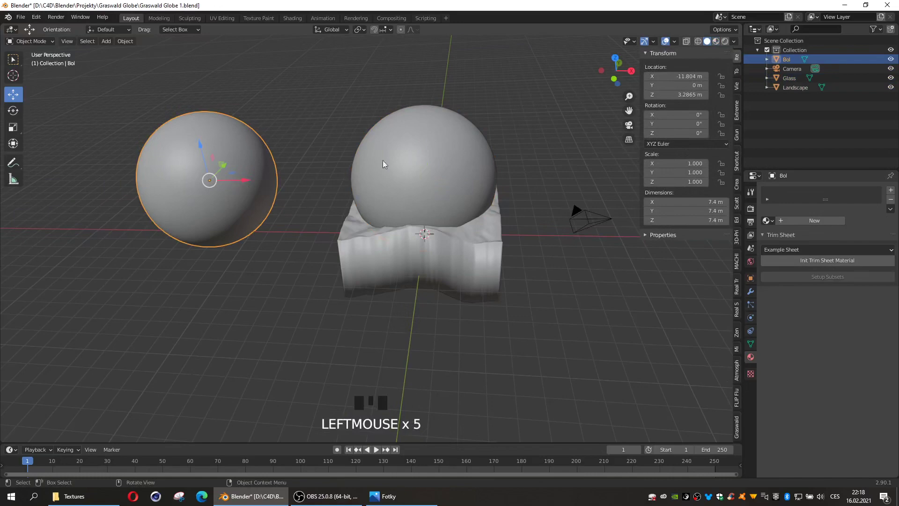
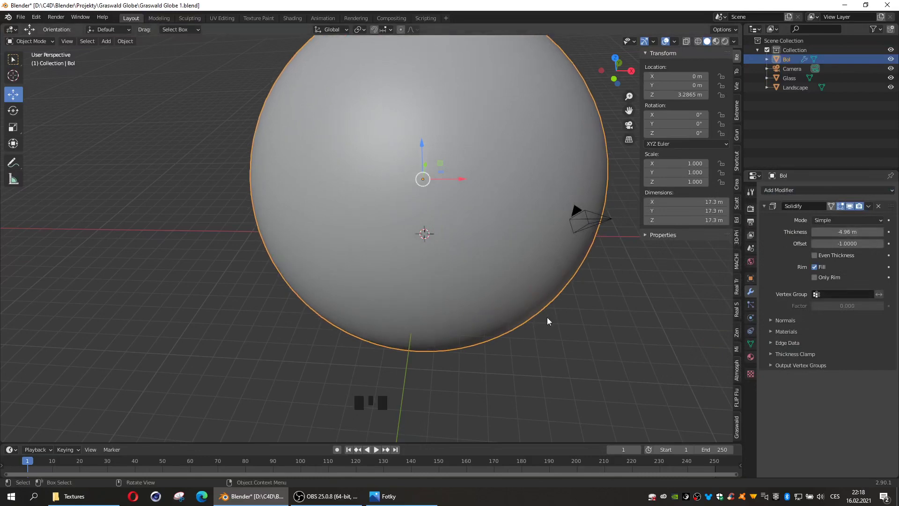
key("KP_1")
key("KP_3")
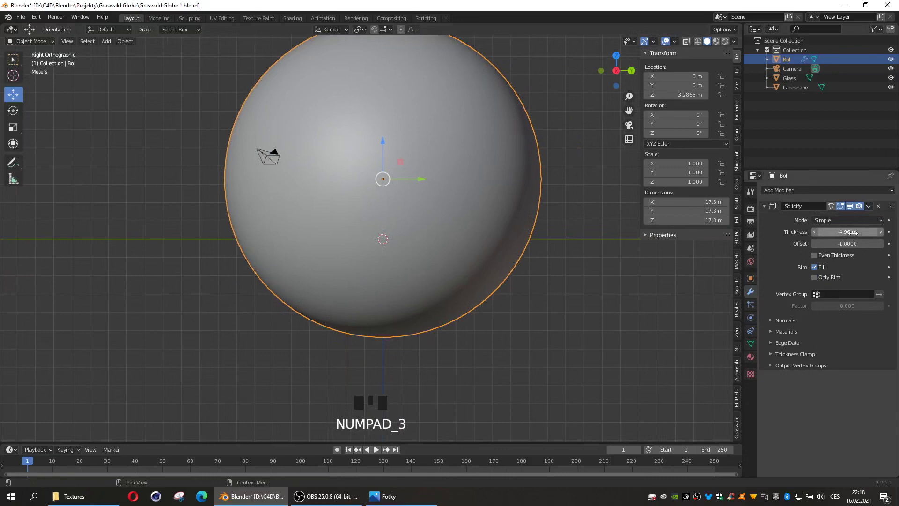
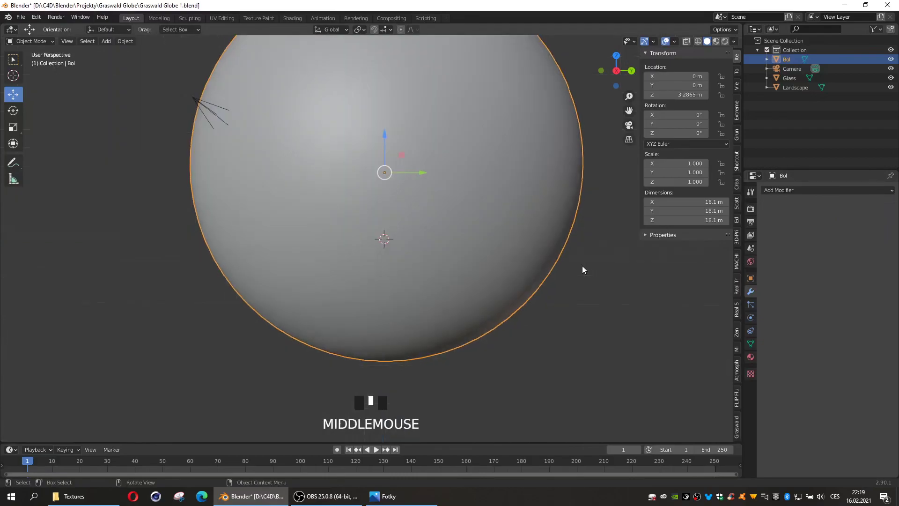
- Add a Boolean Difference modifier on Landscape using Bol and apply it
left_click(703, 43)
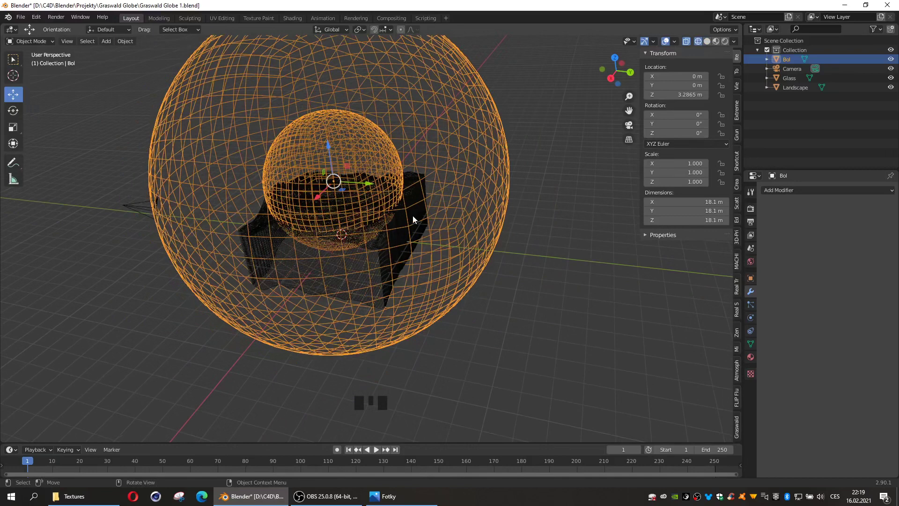
left_click(415, 213)
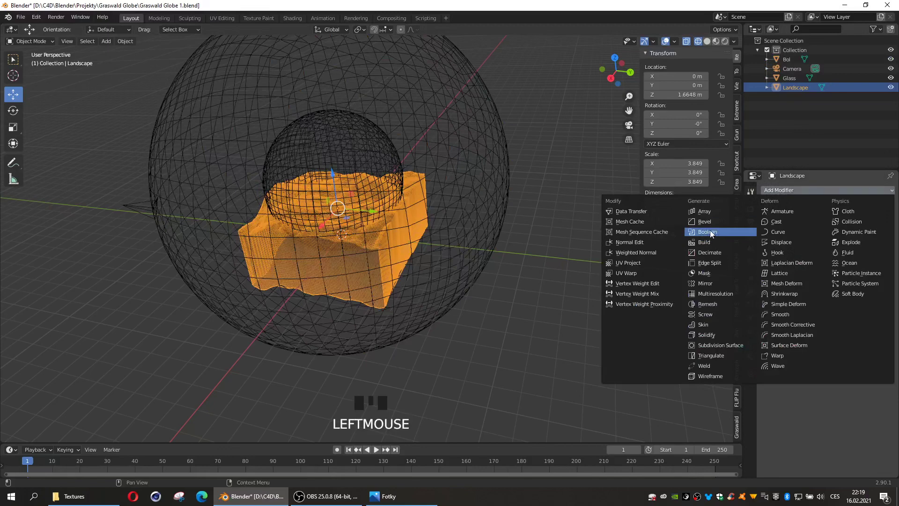
left_click(712, 233)
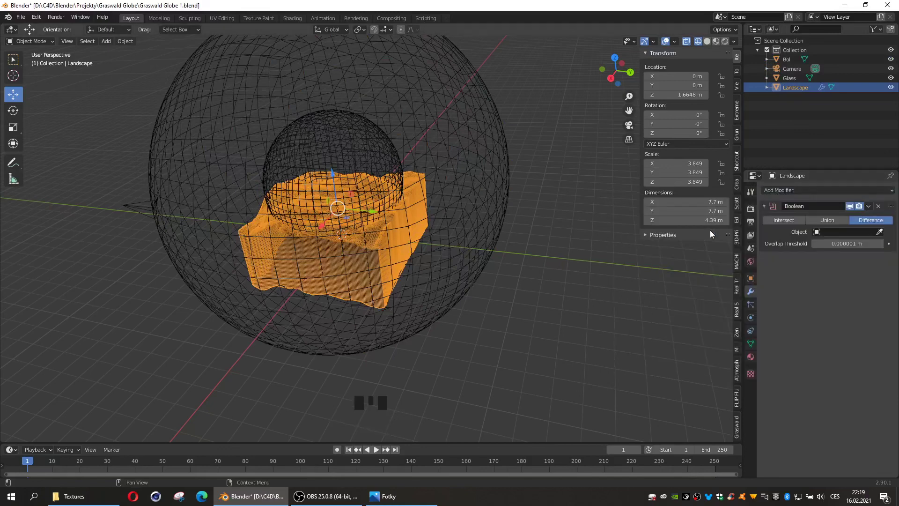
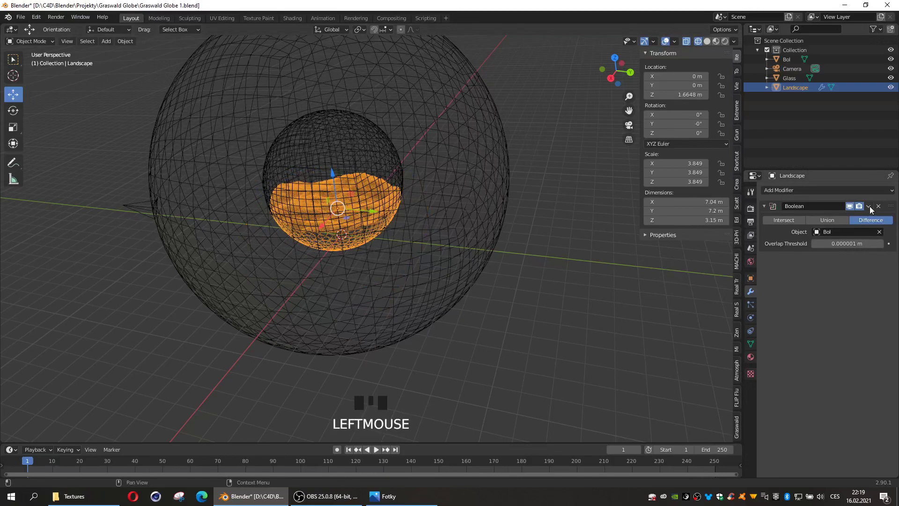
left_click_drag(849, 219, 711, 43)
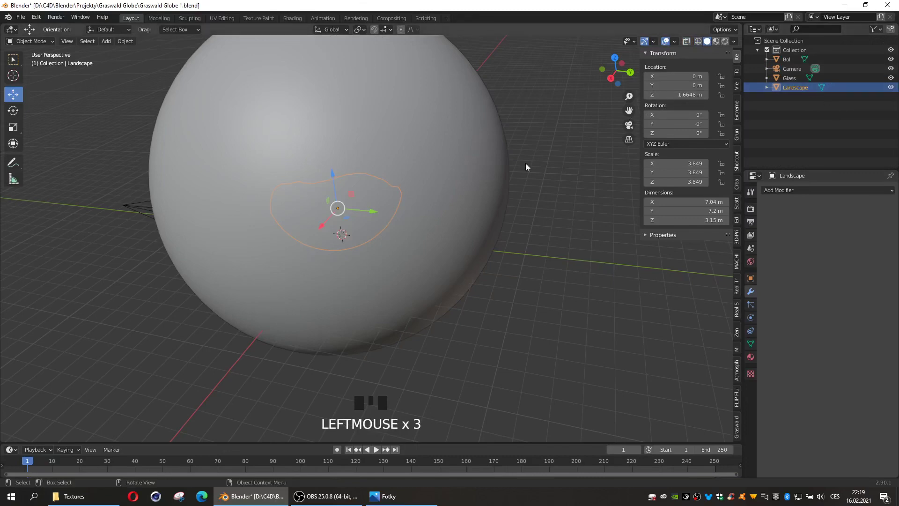
- Hide Bol in the Outliner and scale Landscape to about 0.954 in wireframe view
left_click(484, 183)
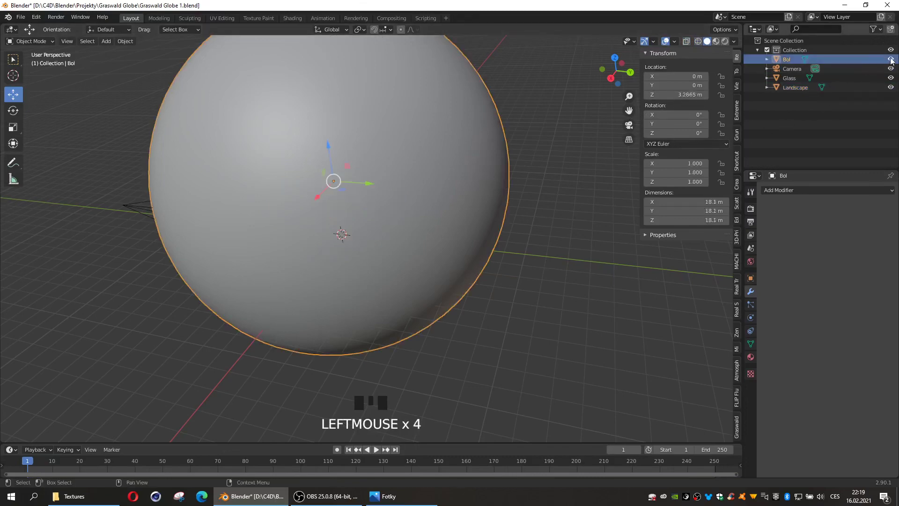
left_click_drag(896, 59, 395, 238)
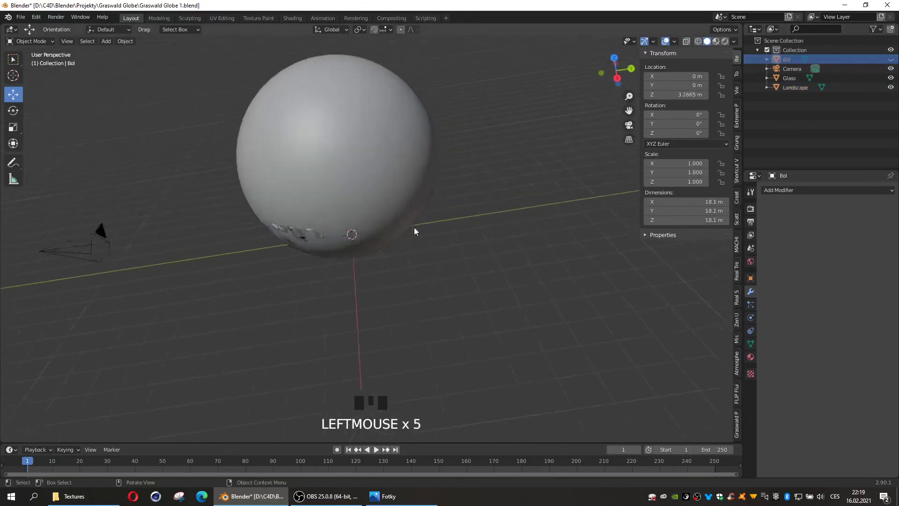
left_click(701, 46)
left_click(390, 235)
left_click(392, 240)
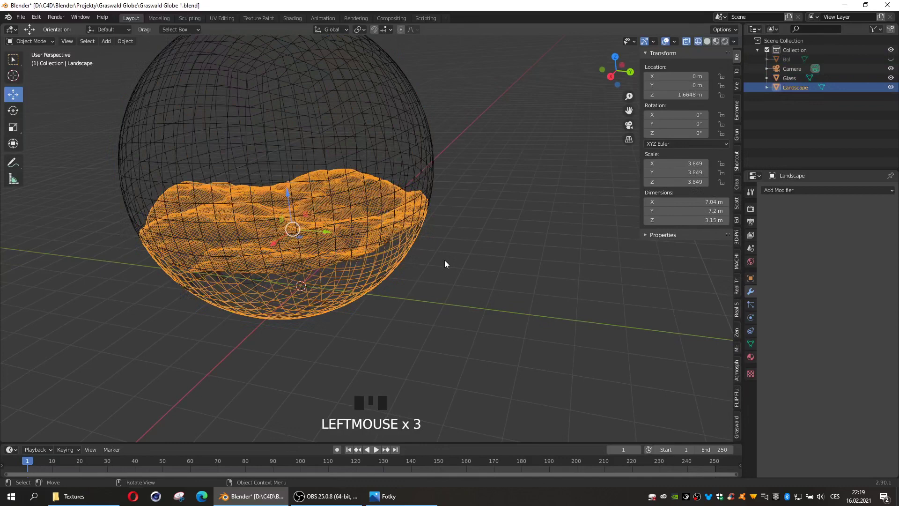
key("s")
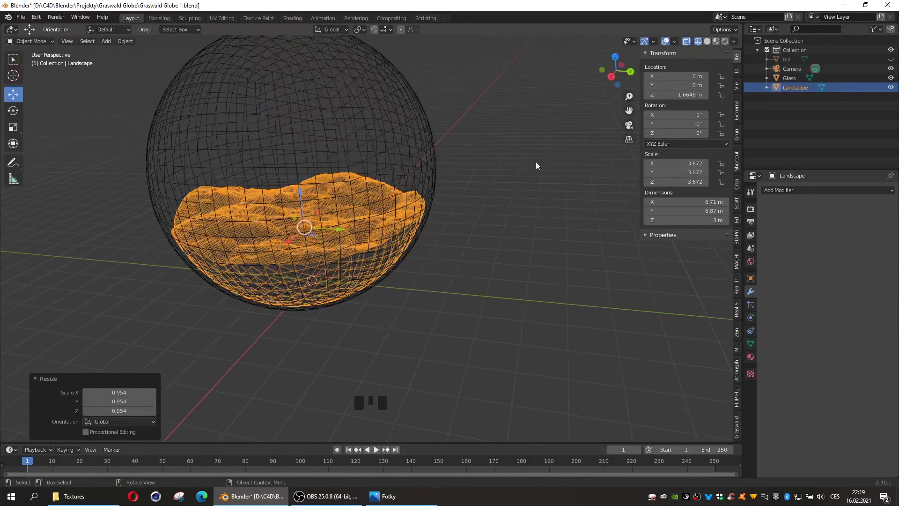
- Hide the Glass sphere and switch the viewport to Material Preview shading
left_click(711, 44)
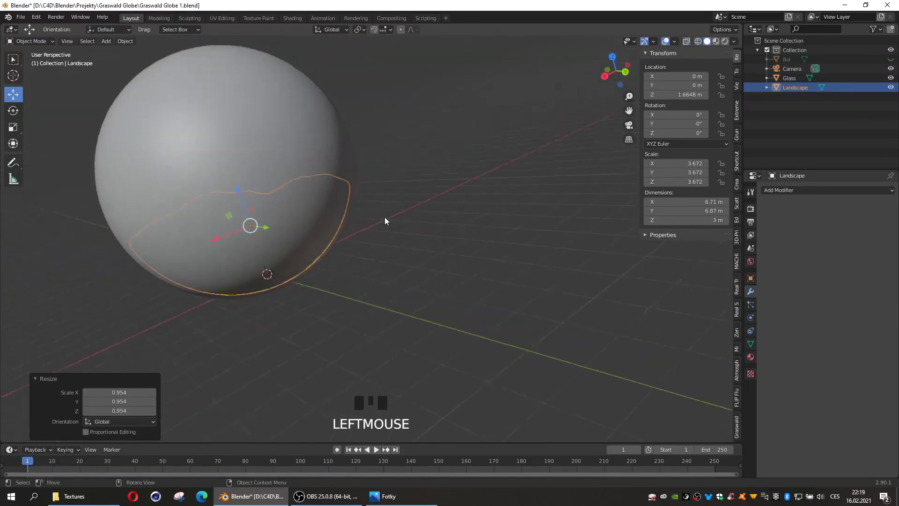
left_click(386, 140)
left_click(894, 76)
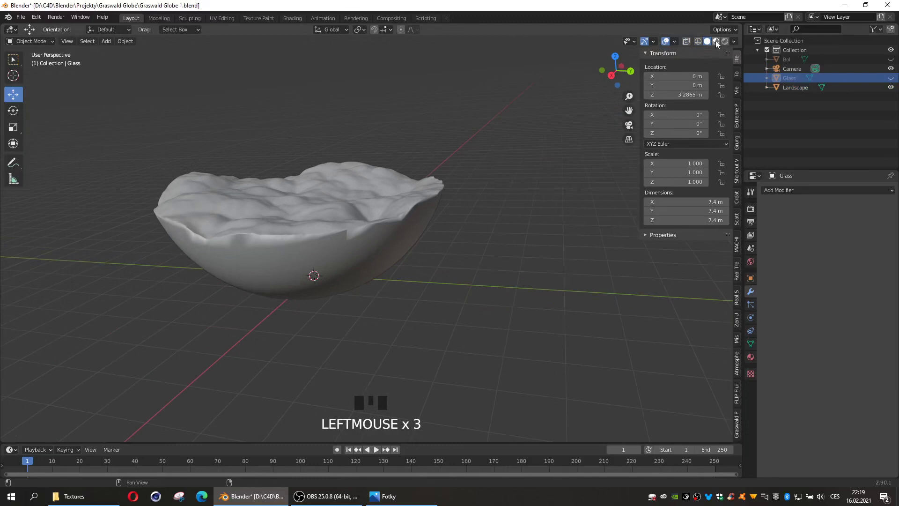
left_click(718, 43)
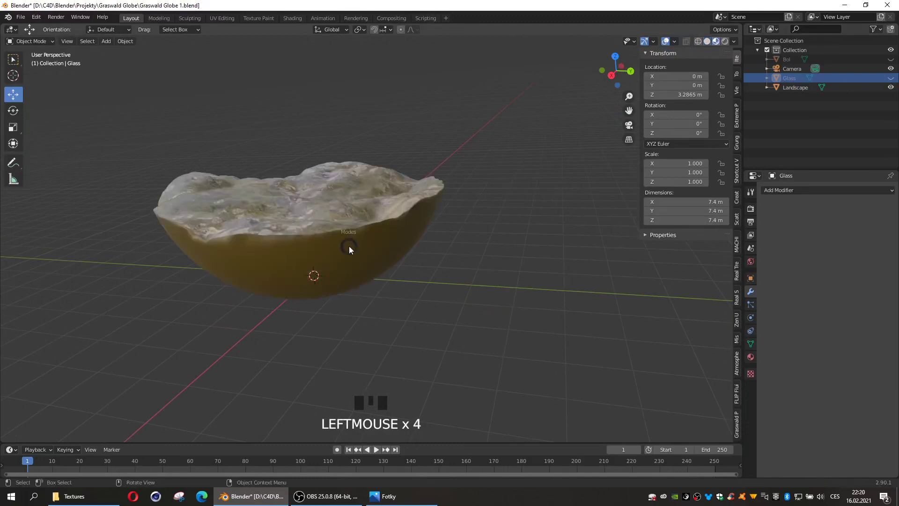
- Re-unwrap the Landscape's UVs with Sphere Project in Edit Mode
left_click(351, 249)
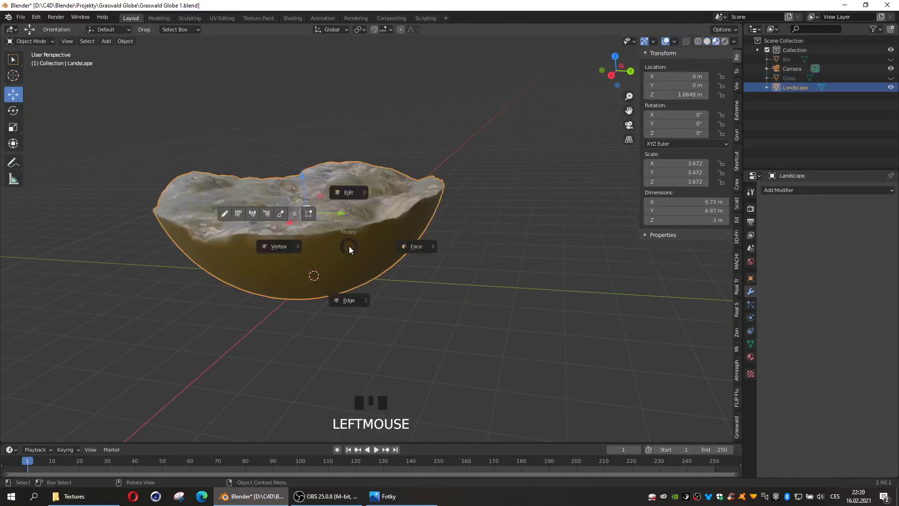
key("Tab")
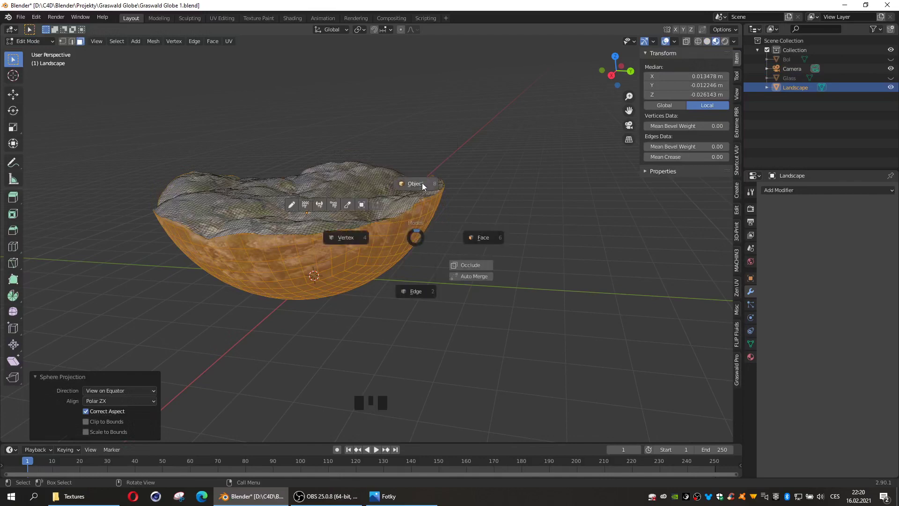
key("Tab")
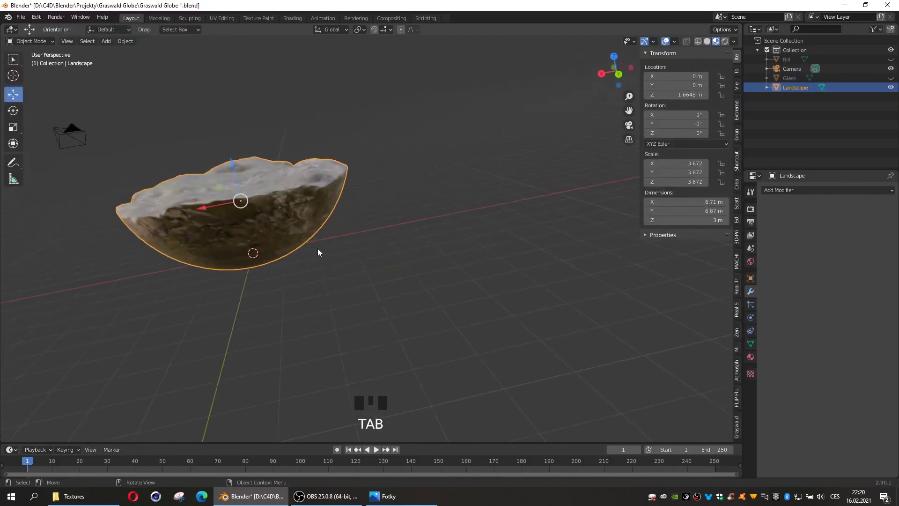
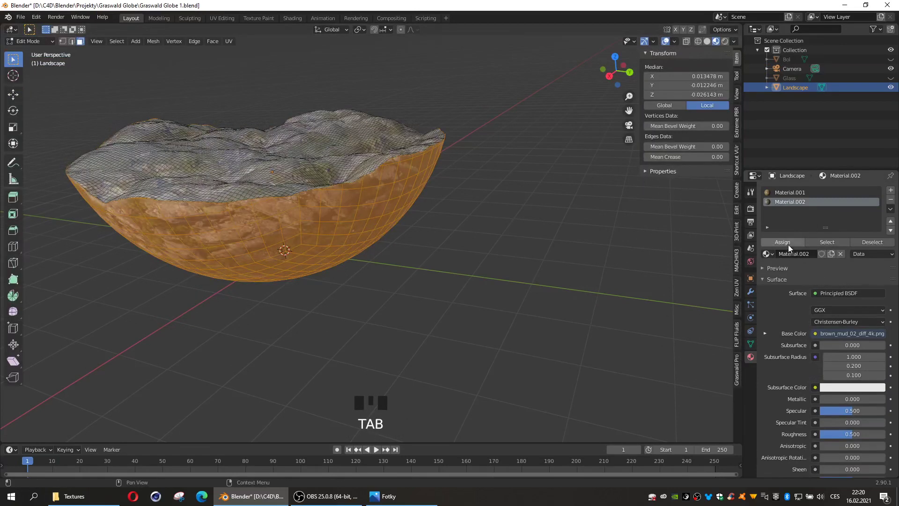
- Assign Material.002 to the selected bowl faces and return to object mode
left_click_drag(790, 249, 439, 213)
key("Tab")
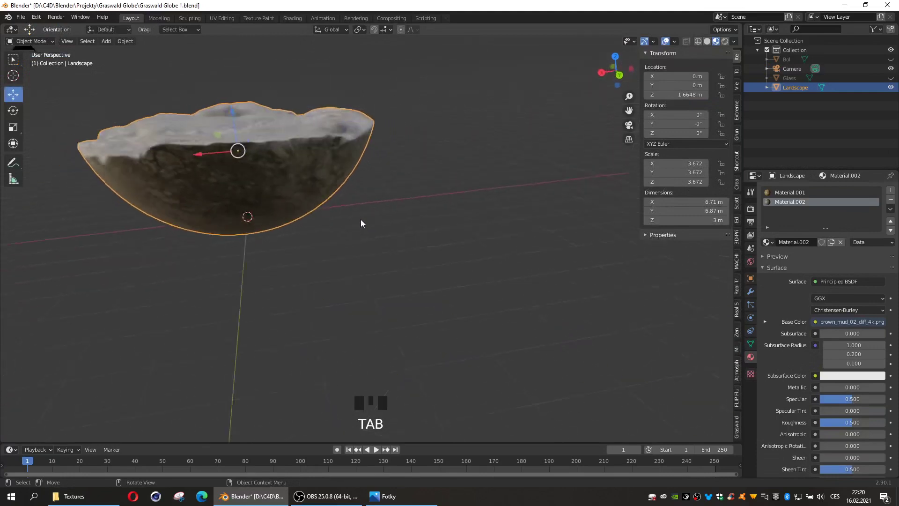
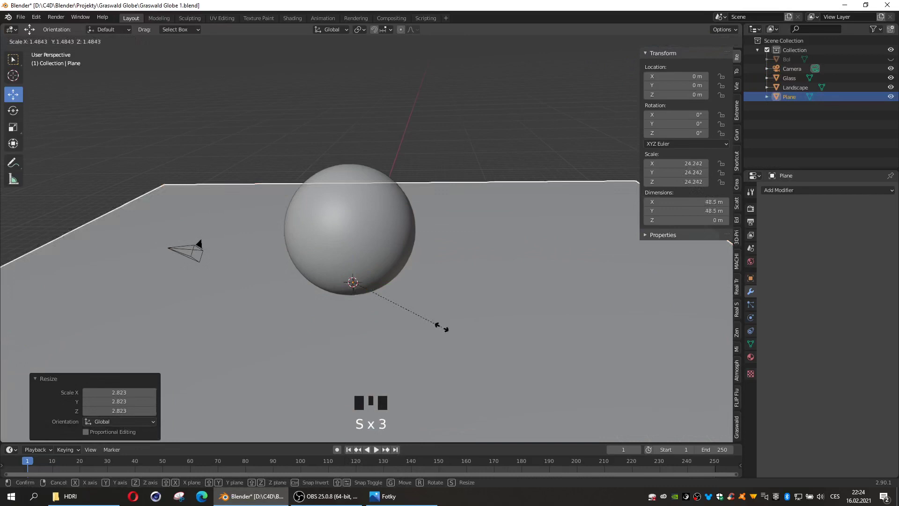
- Scale the ground plane up enormously and darken its new material's base colour to near black
key("s")
key("s")
key("s")
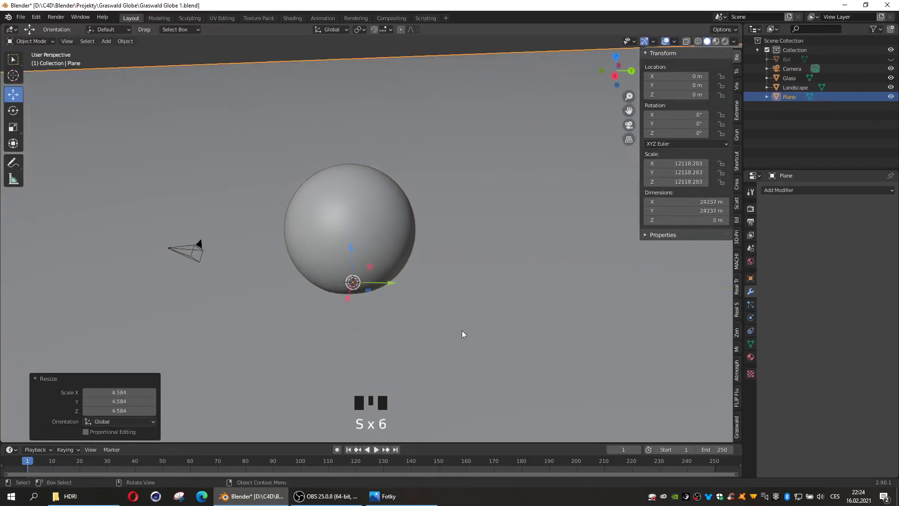
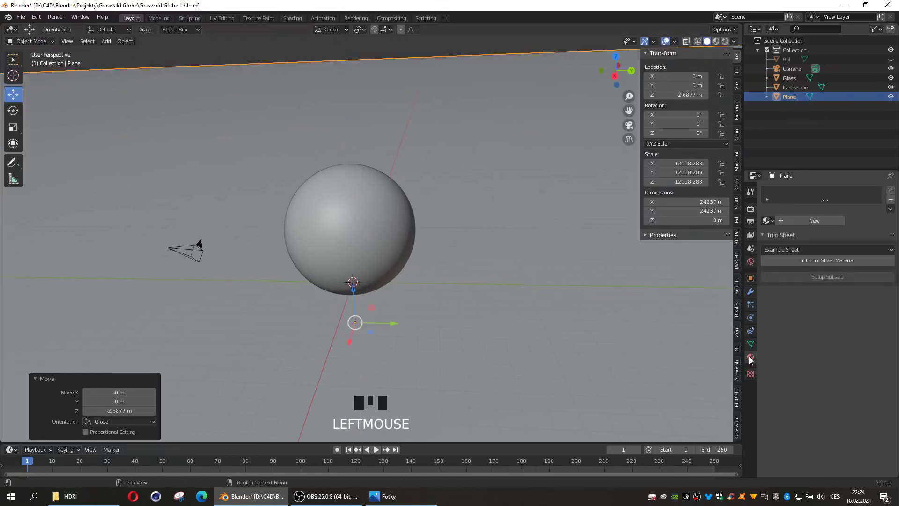
left_click_drag(815, 220, 880, 213)
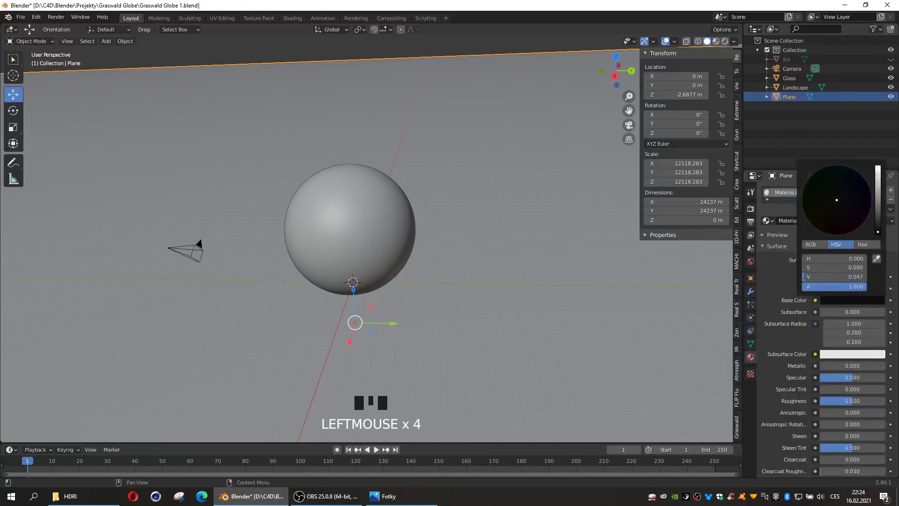
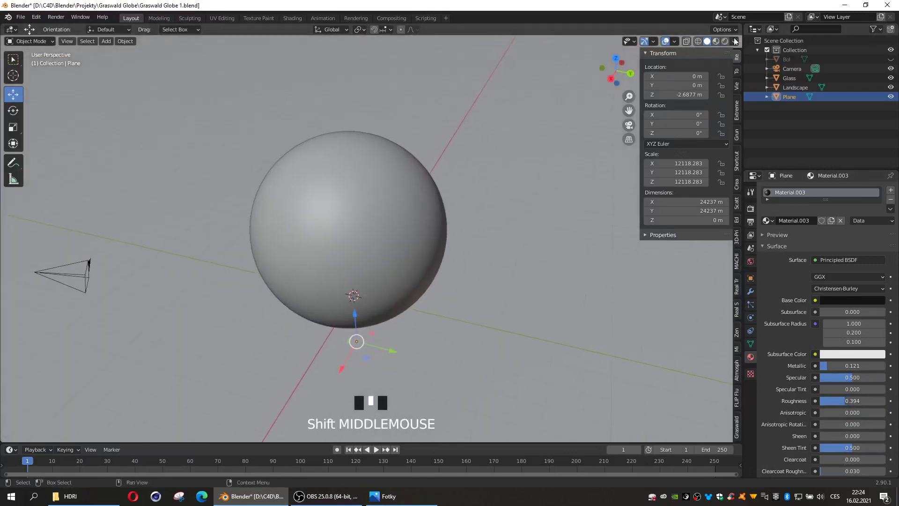
- Preview the globe with rendered lighting while orbiting to look down into it
left_click(729, 43)
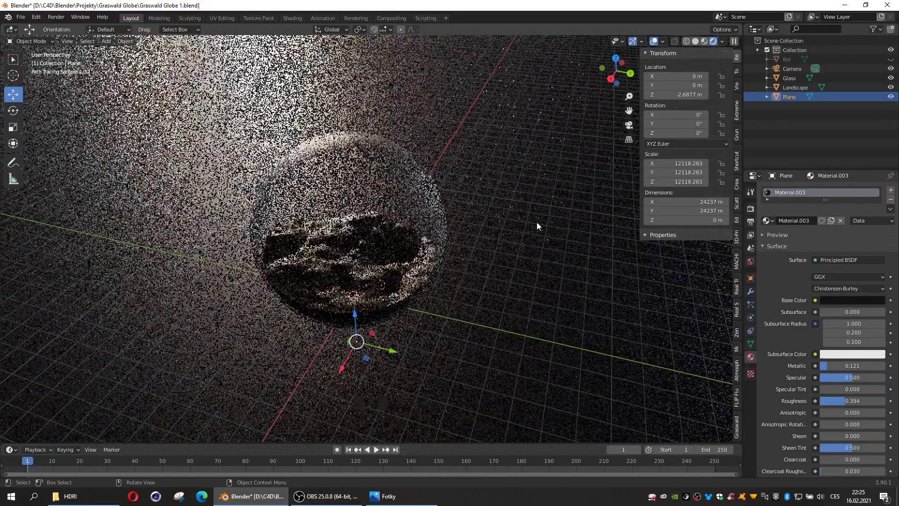
left_click_drag(484, 290, 567, 290)
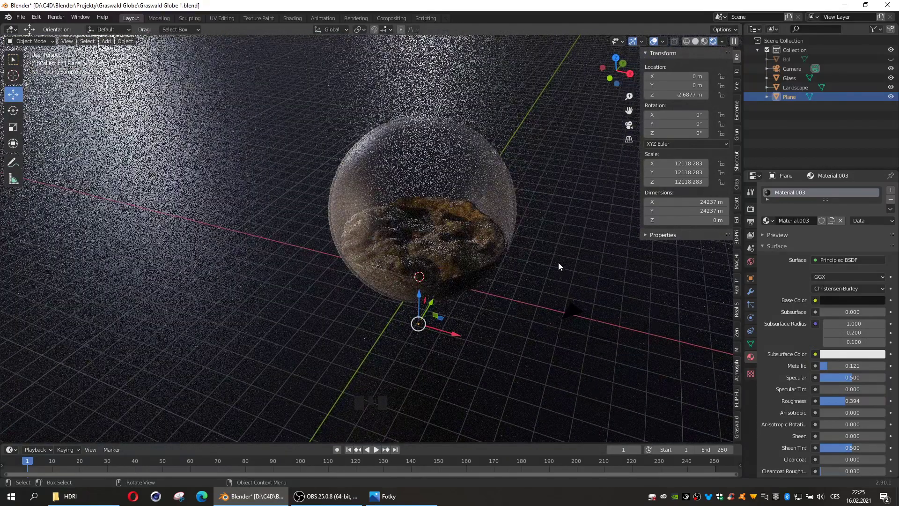
left_click_drag(535, 274, 499, 257)
left_click_drag(497, 257, 432, 259)
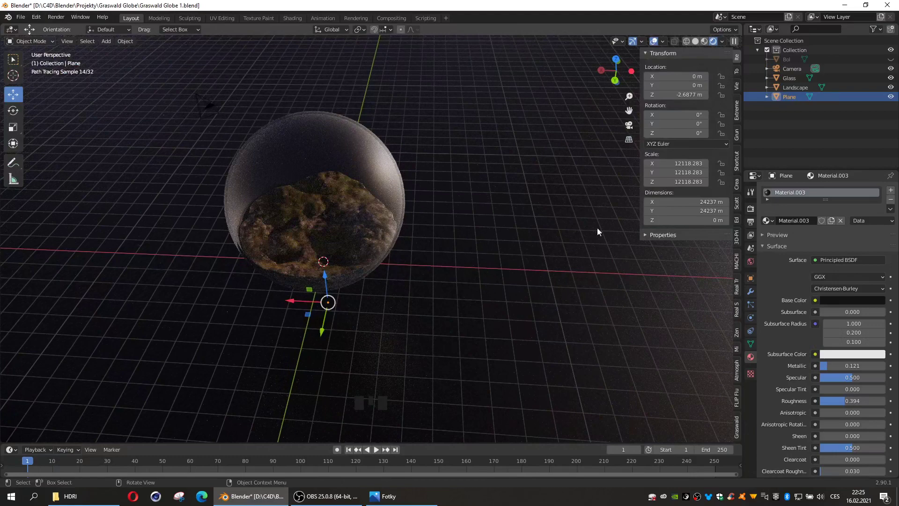
- Select the glass sphere, show its modifiers, and return the viewport to solid shading
left_click(389, 176)
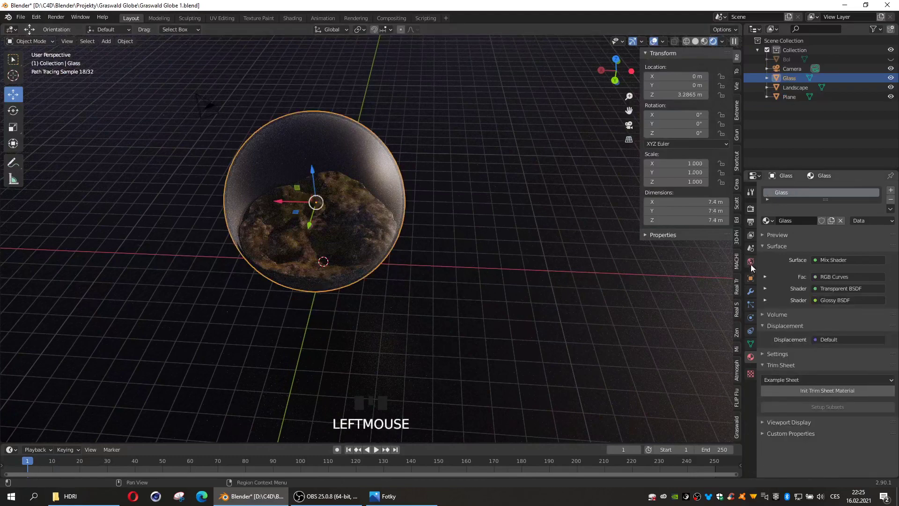
left_click(750, 296)
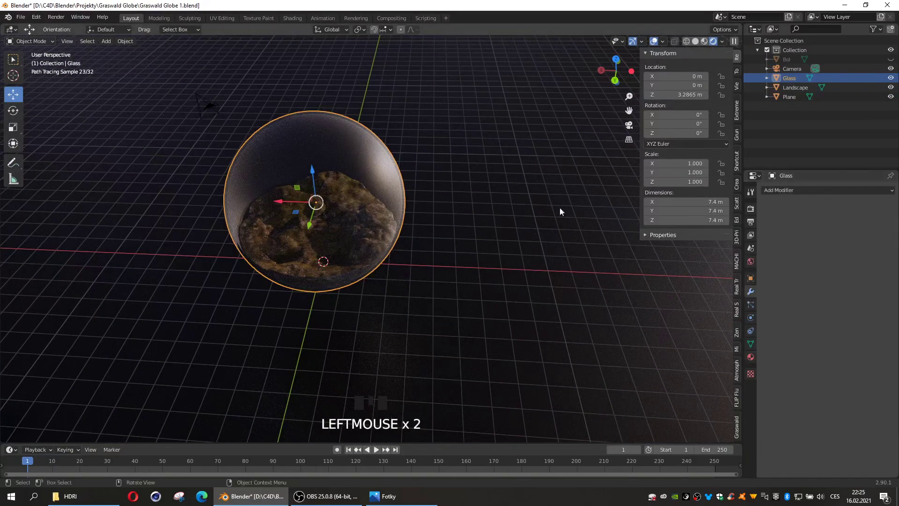
left_click(676, 93)
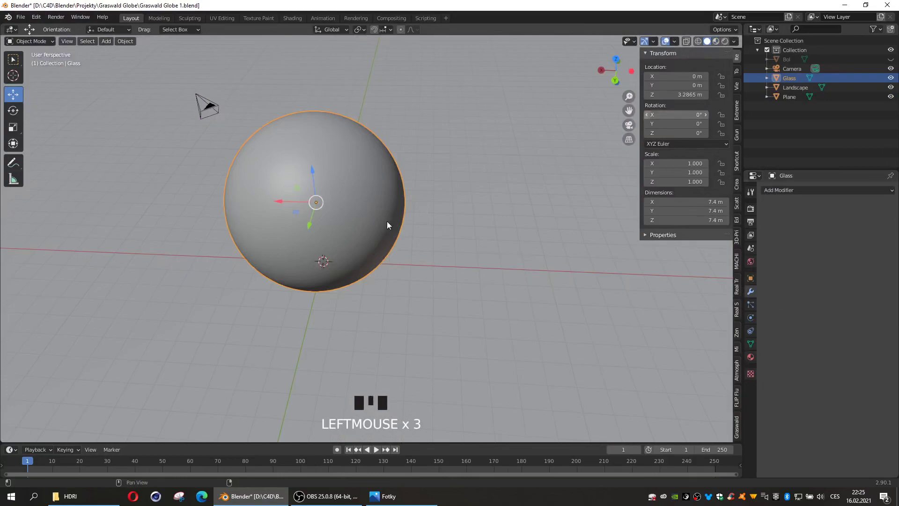
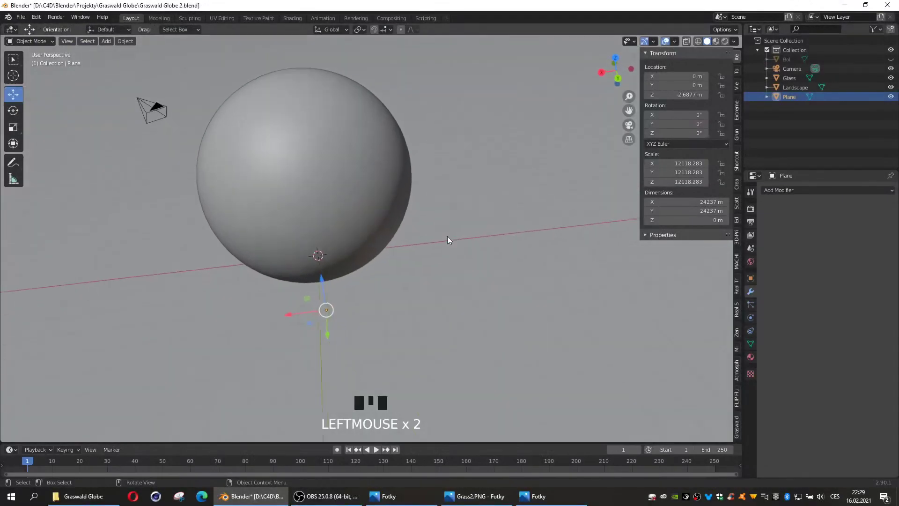
- Select the glass sphere in the viewport
left_click(368, 202)
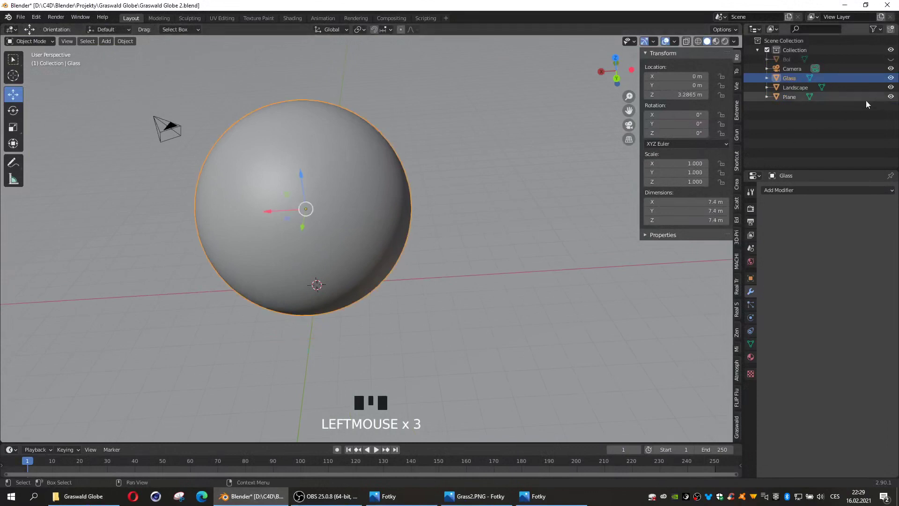
- Hide the glass sphere and import the scanned rock model as 'Stereo textured mesh'
left_click(891, 83)
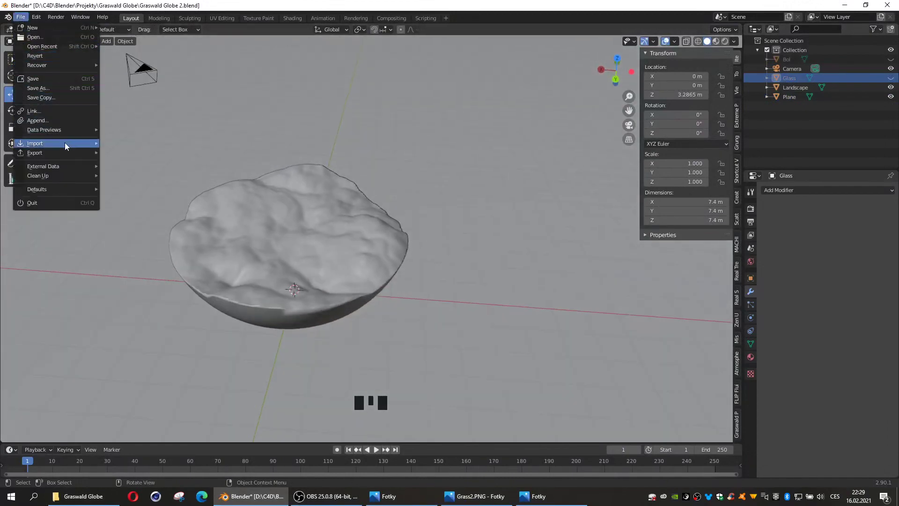
left_click(139, 201)
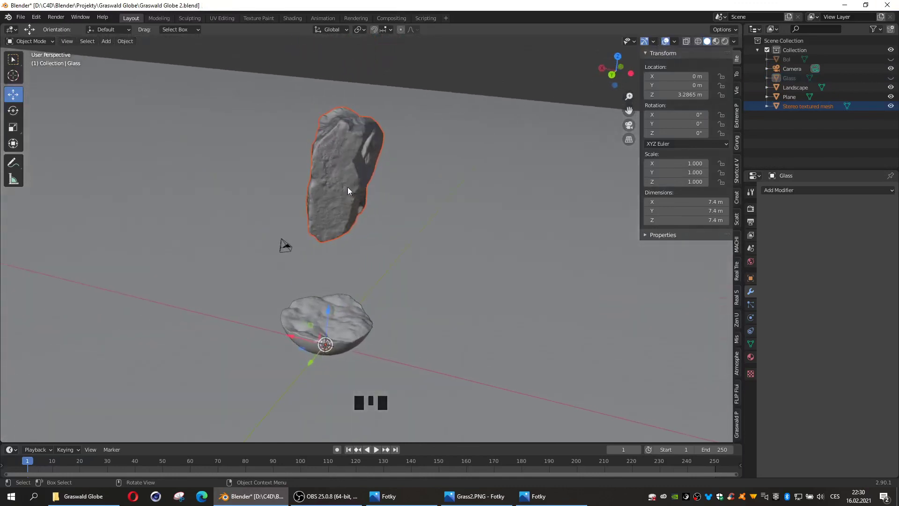
- Set the rock's origin to its geometry, rotate it to lie flatter, and view it from the front
left_click(350, 190)
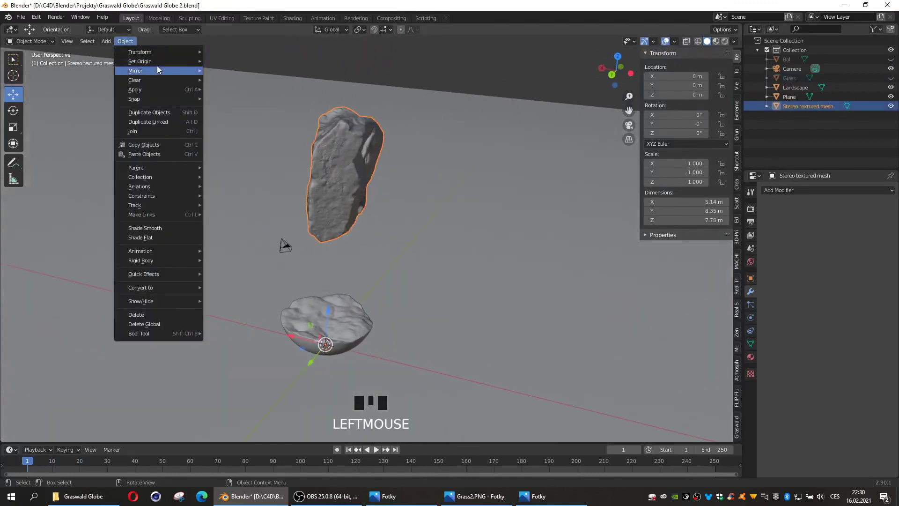
left_click_drag(237, 83, 333, 224)
key("r")
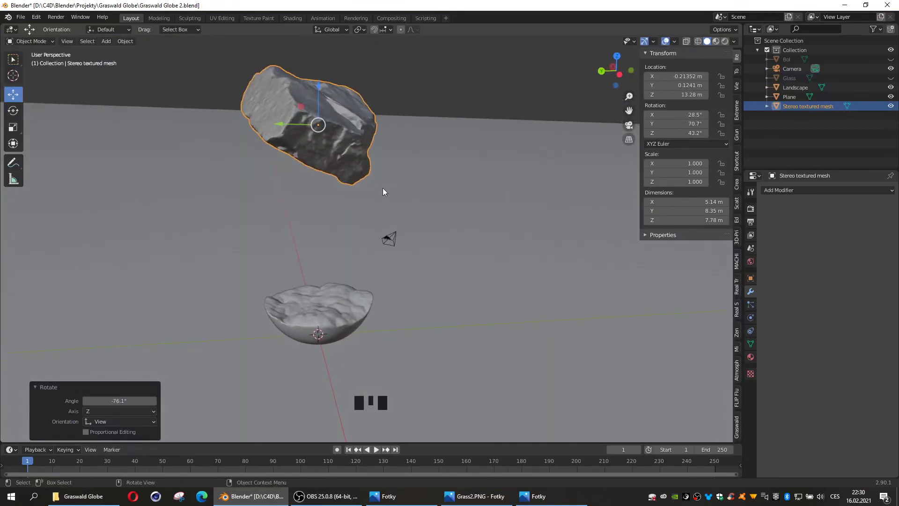
key("r")
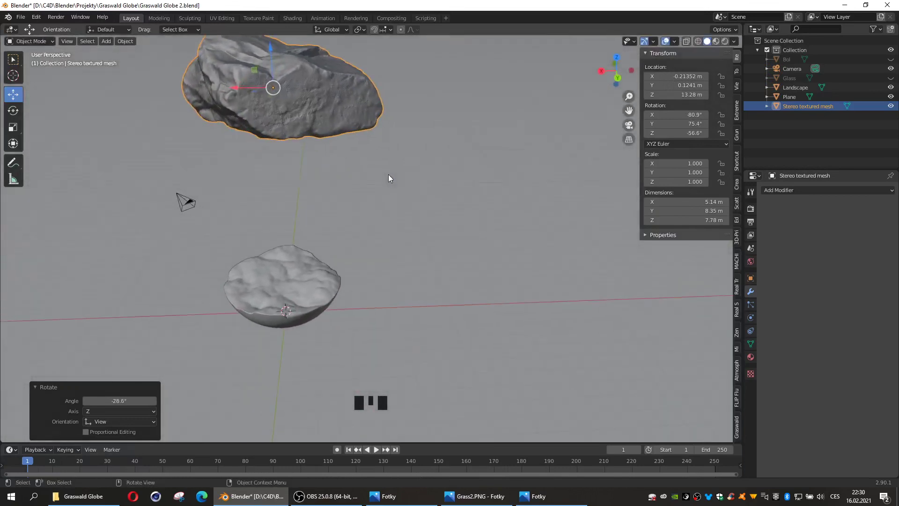
key("KP_1")
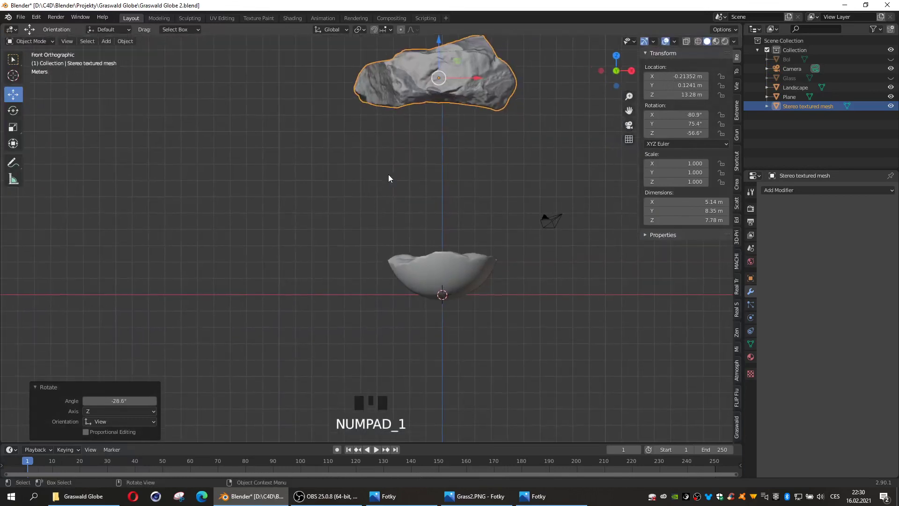
- Shrink the rock, flatten its rotation from the side view, and lower it partly into the landscape surface
key("s")
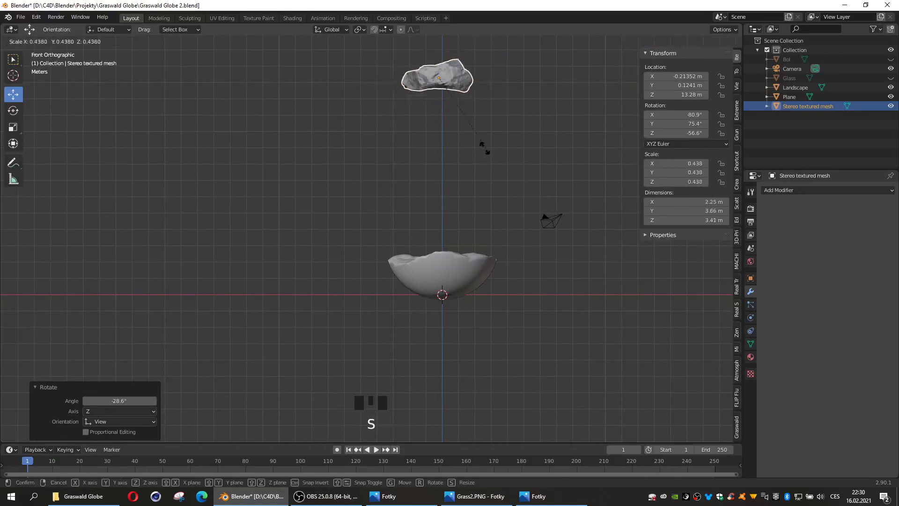
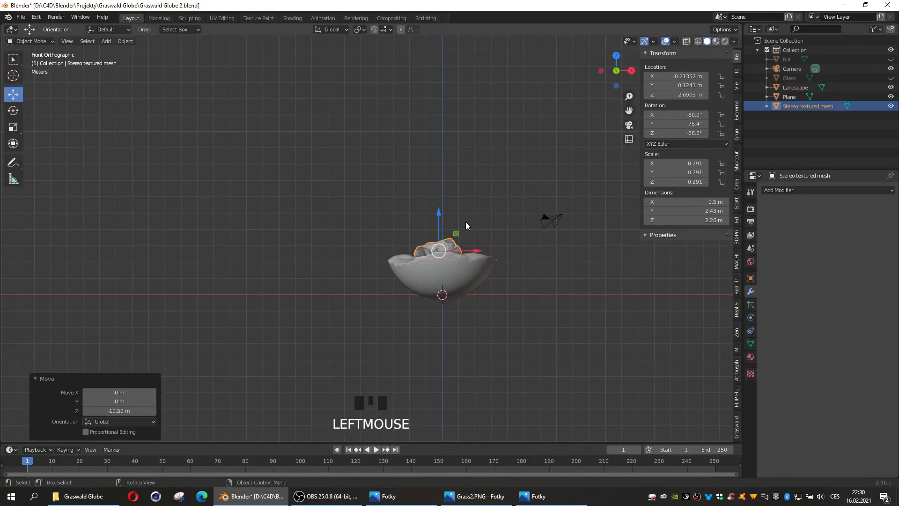
key("KP_3")
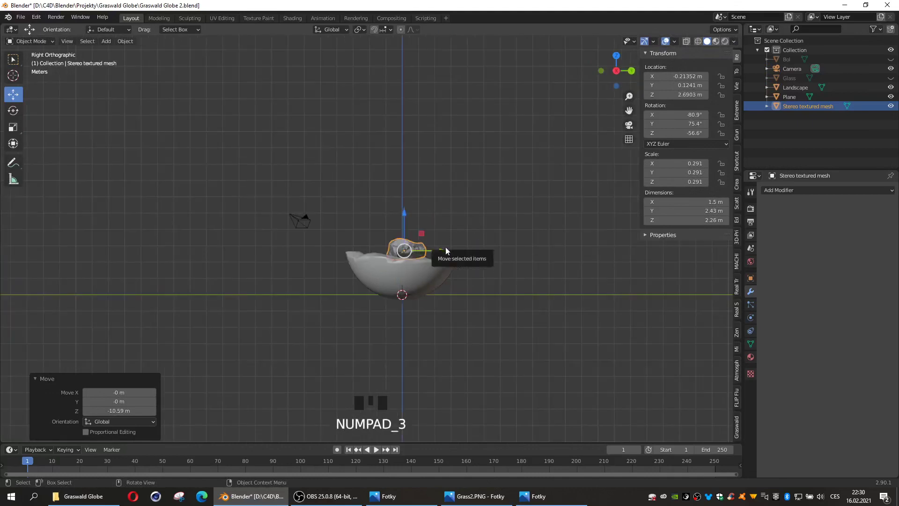
key("r")
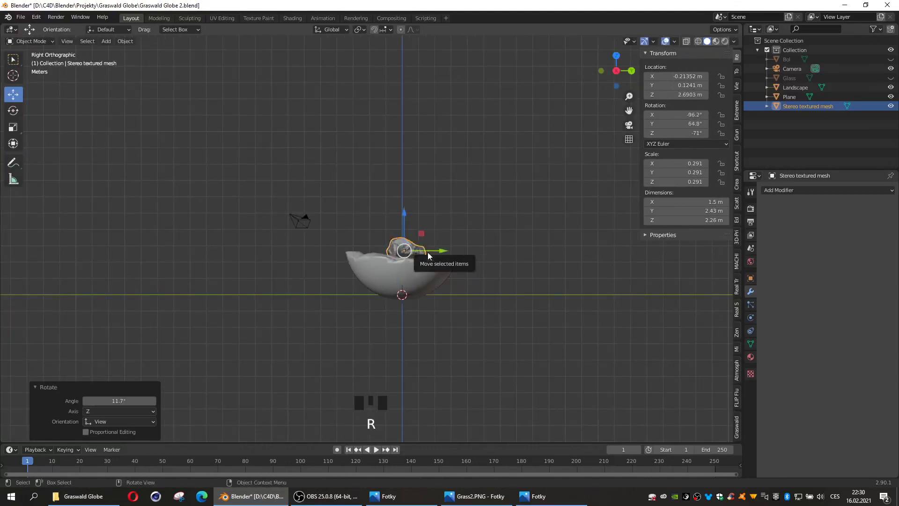
key("g")
left_click_drag(423, 251, 294, 316)
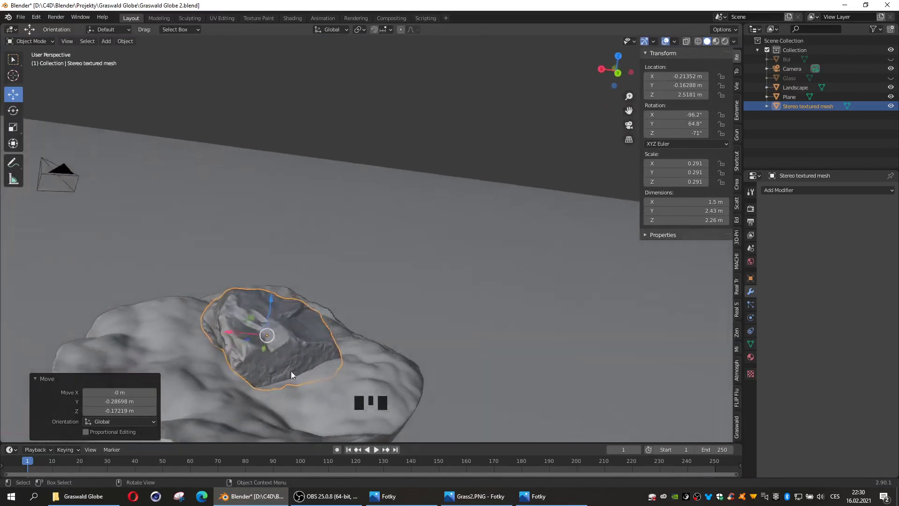
- Slide the rock sideways across the landscape and apply its scale so it reads 1
left_click(233, 278)
key("KP_7")
left_click_drag(278, 332, 382, 312)
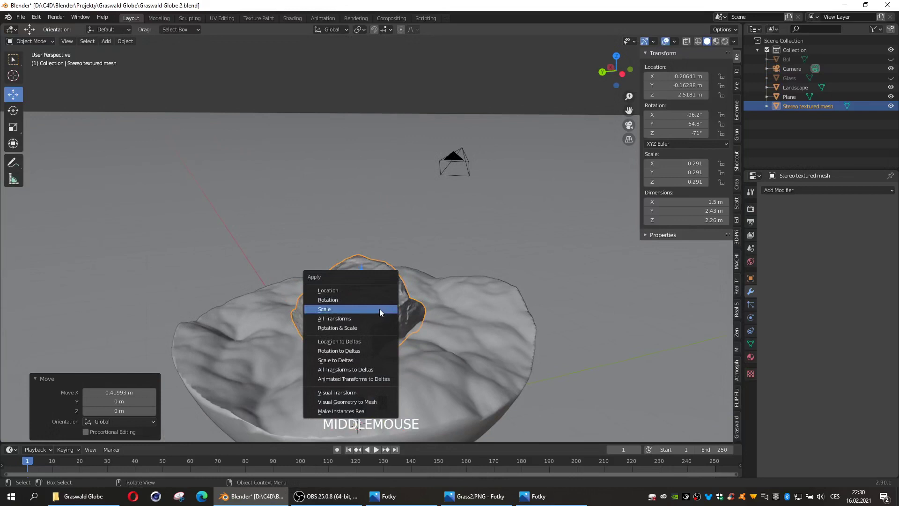
key("ctrl+a")
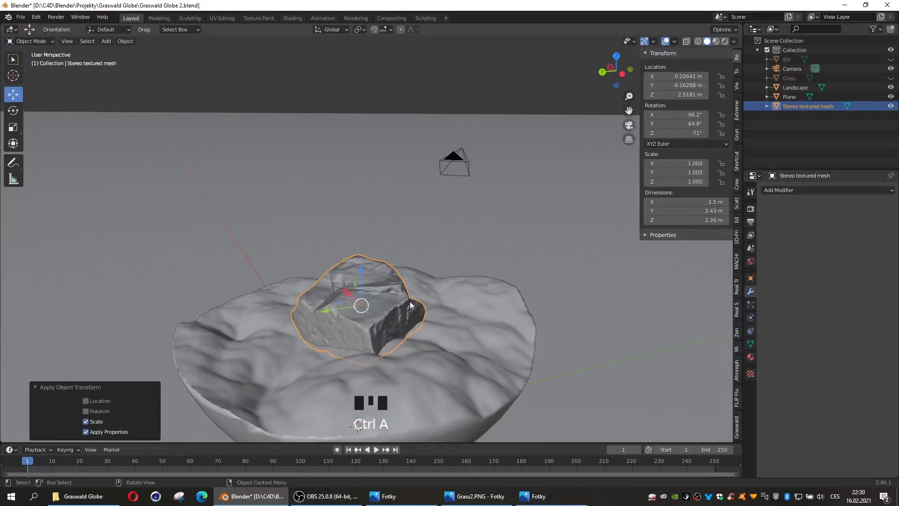
- Check the rock in Material Preview, return to solid shading, and select the Landscape
left_click(718, 46)
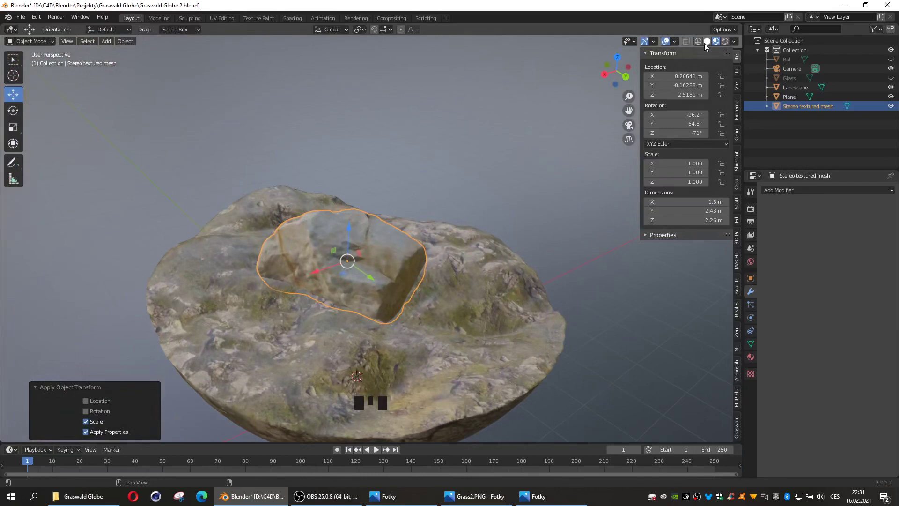
left_click(708, 45)
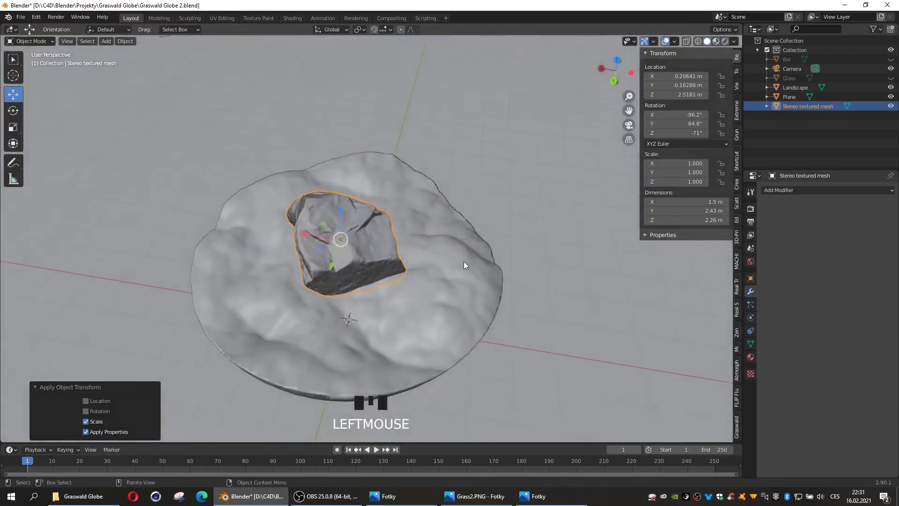
left_click(438, 294)
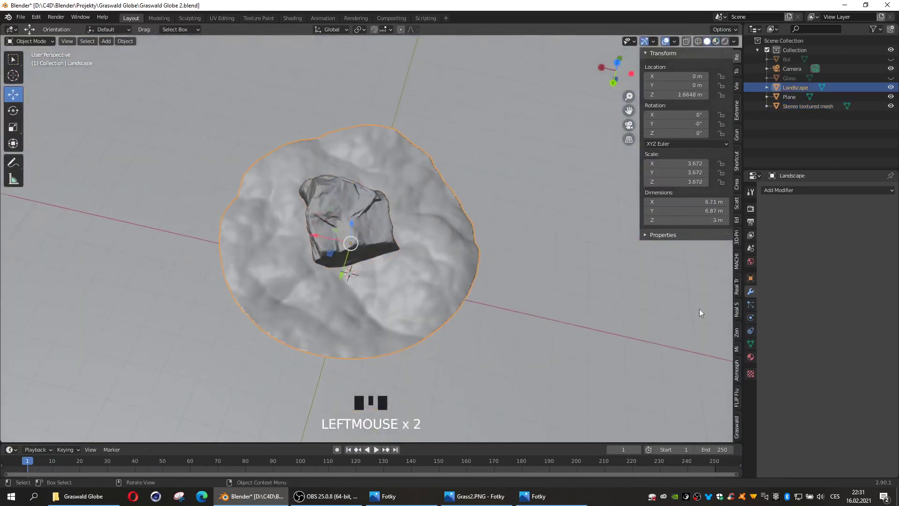
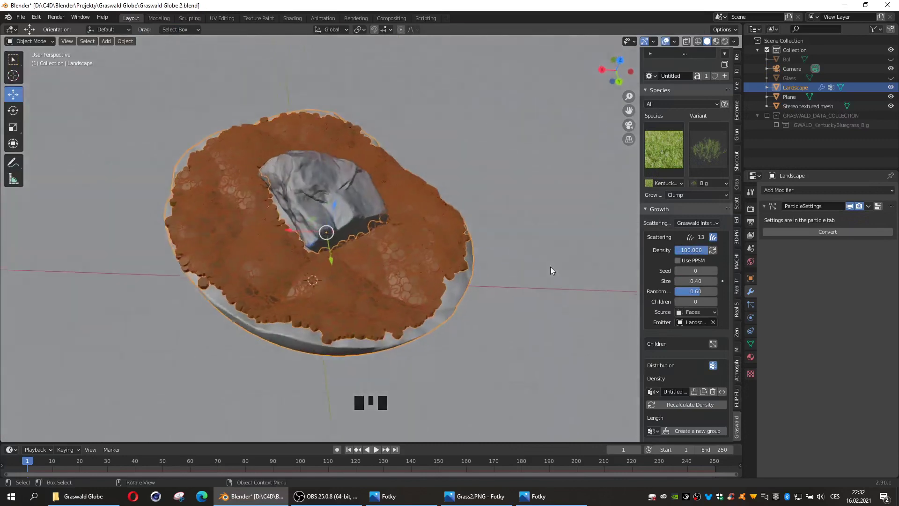
- Add Graswald Kentucky Bluegrass to the landscape, preview it rendered, and unhide the glass sphere
left_click(548, 266)
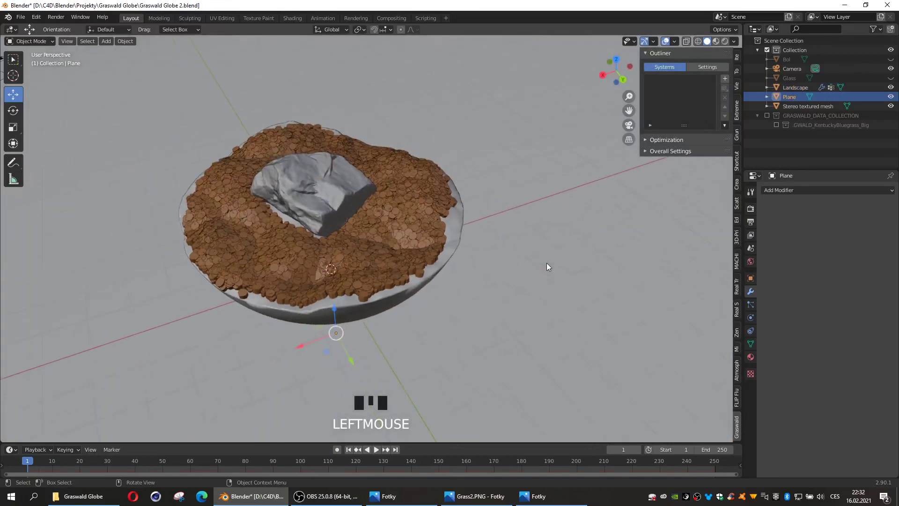
left_click_drag(727, 45, 497, 235)
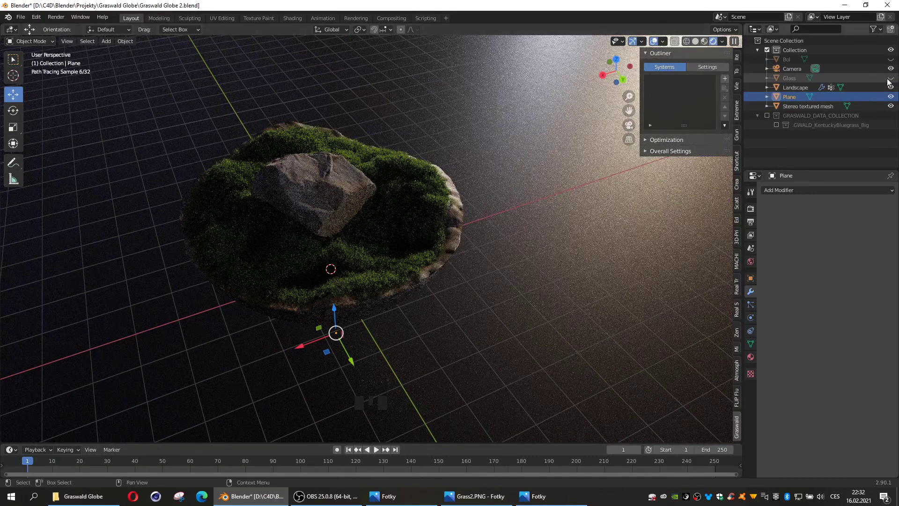
left_click(893, 82)
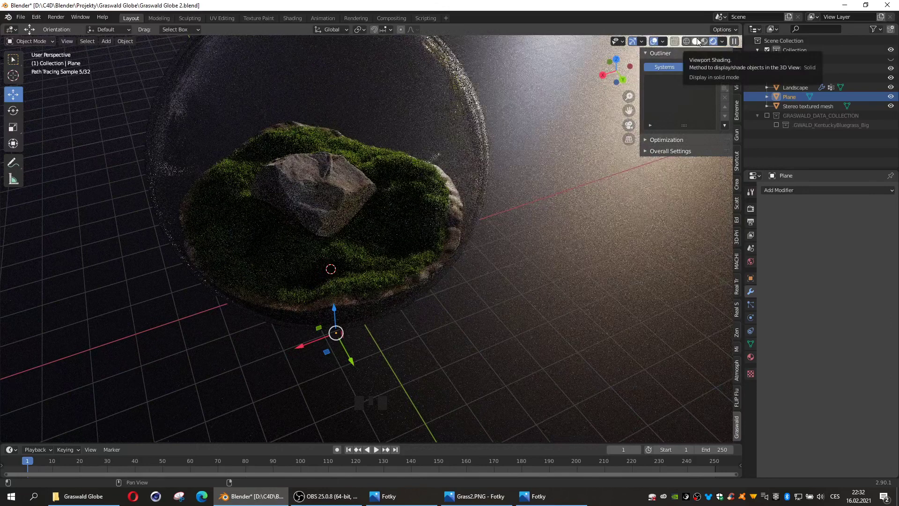
- Return to solid shading and adjust the grass particle size on the Landscape
left_click(700, 46)
left_click(892, 79)
left_click(416, 235)
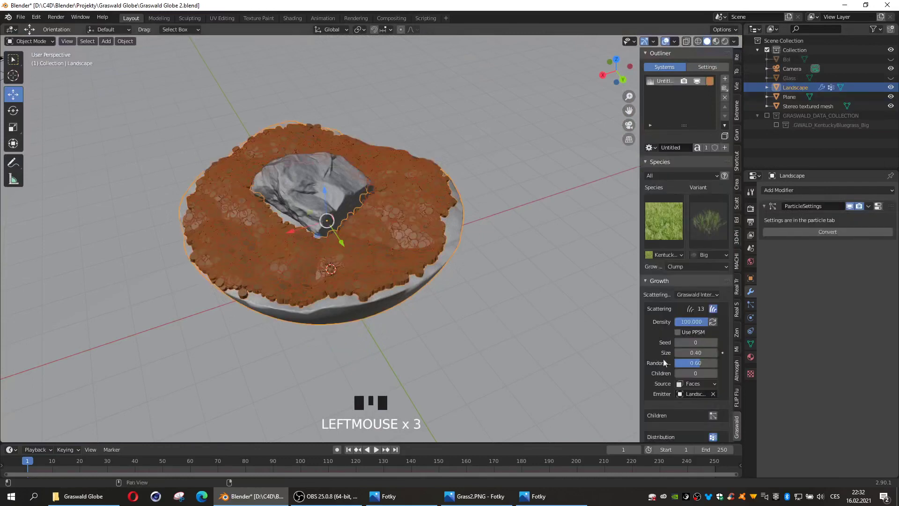
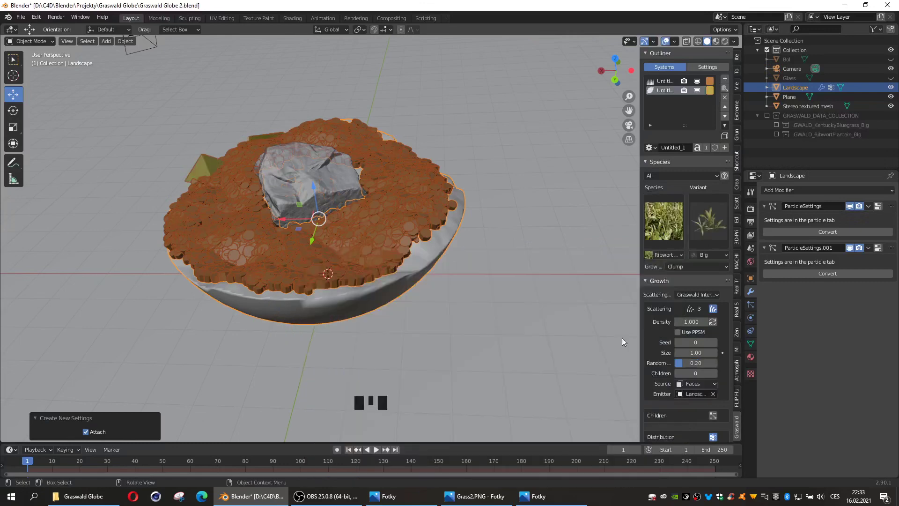
- Add a Ribwort Plantain asset, select the Plane, and orbit around the grassy landscape
left_click_drag(710, 224, 625, 280)
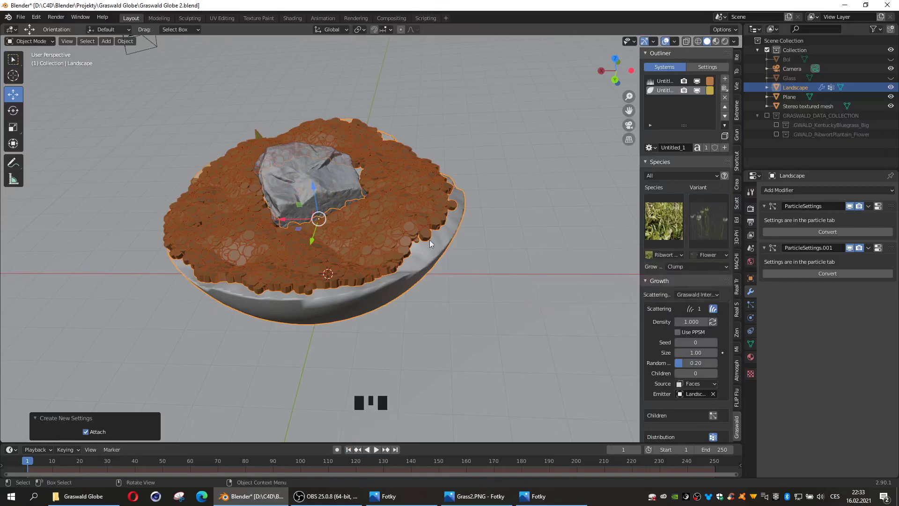
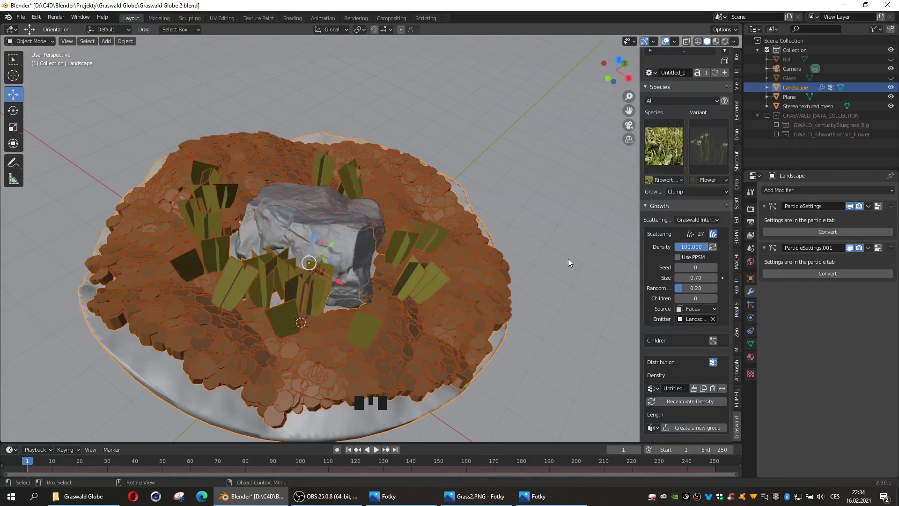
left_click(570, 262)
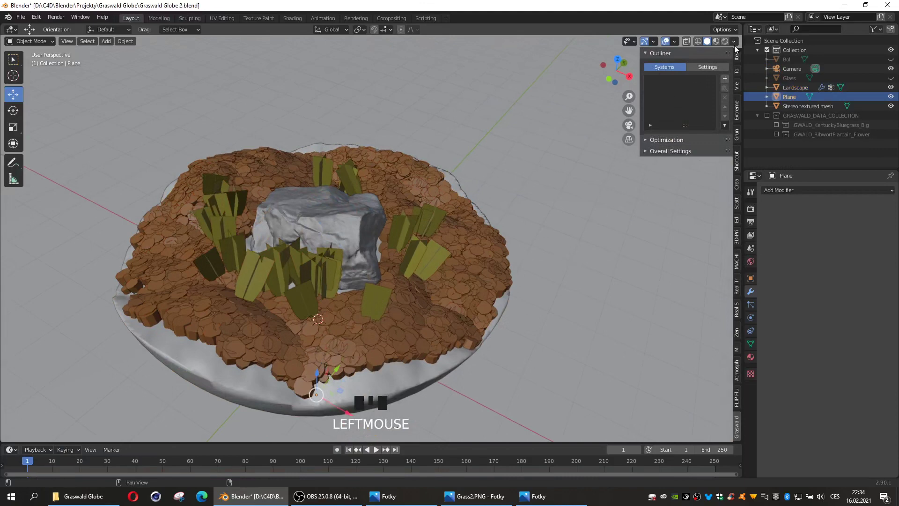
left_click_drag(728, 47, 718, 67)
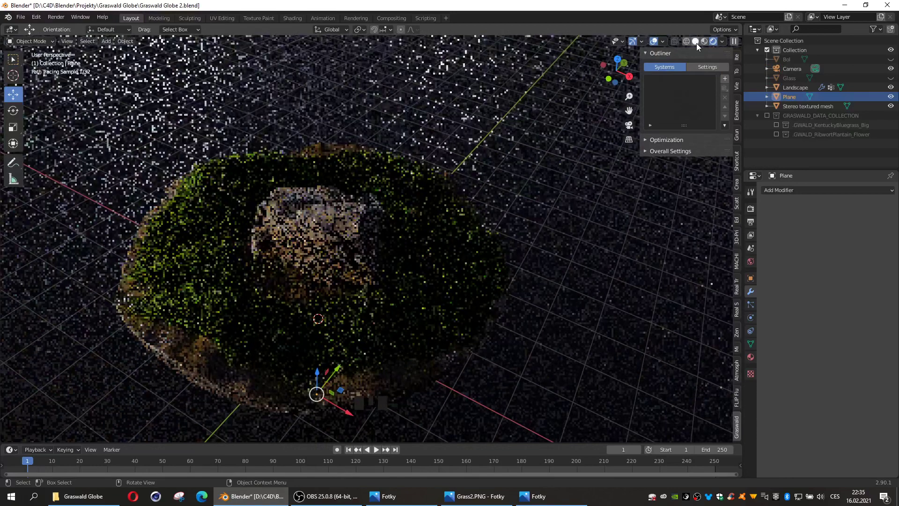
- Return to solid shading and select the Plane beneath the bowl
left_click(697, 50)
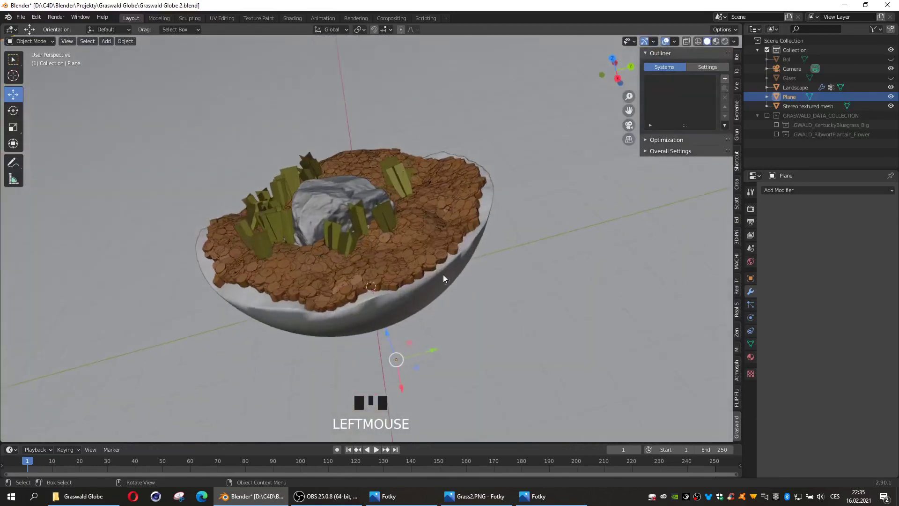
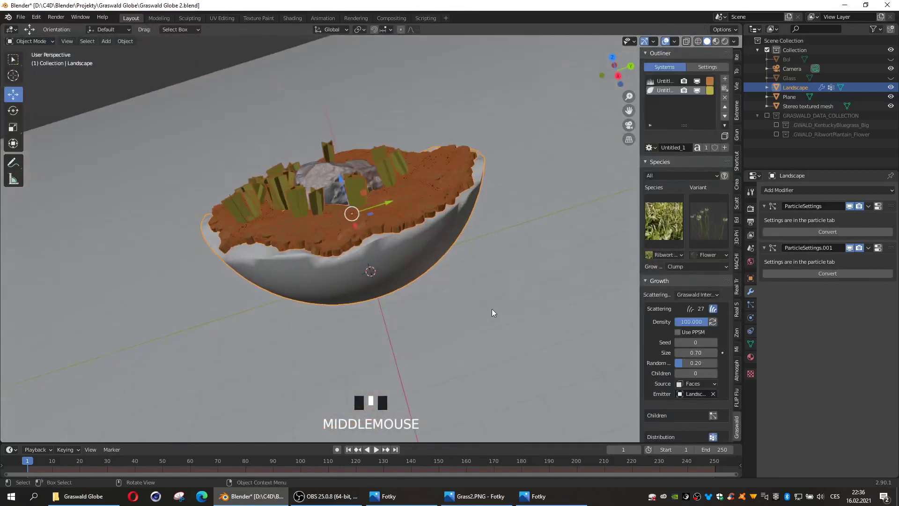
left_click(431, 298)
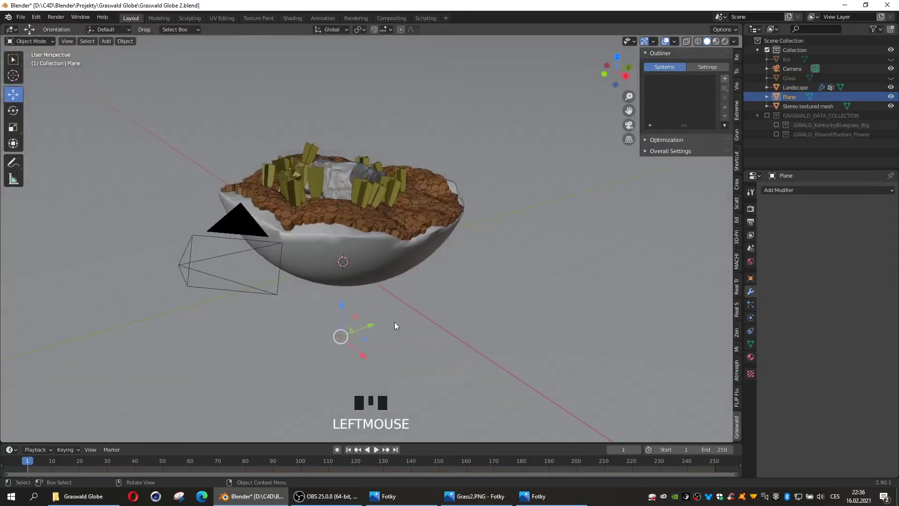
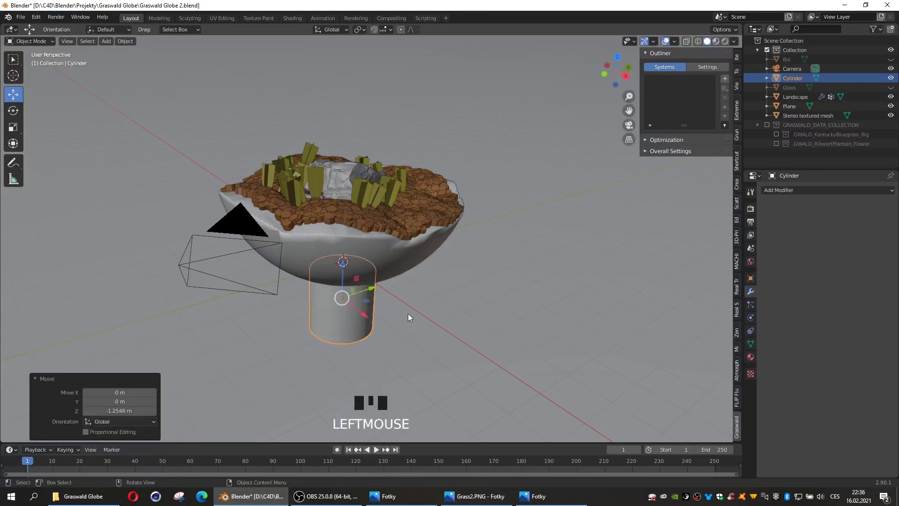
- In front view with X-ray on, scale the cylinder up evenly to fit under the bowl
key("KP_1")
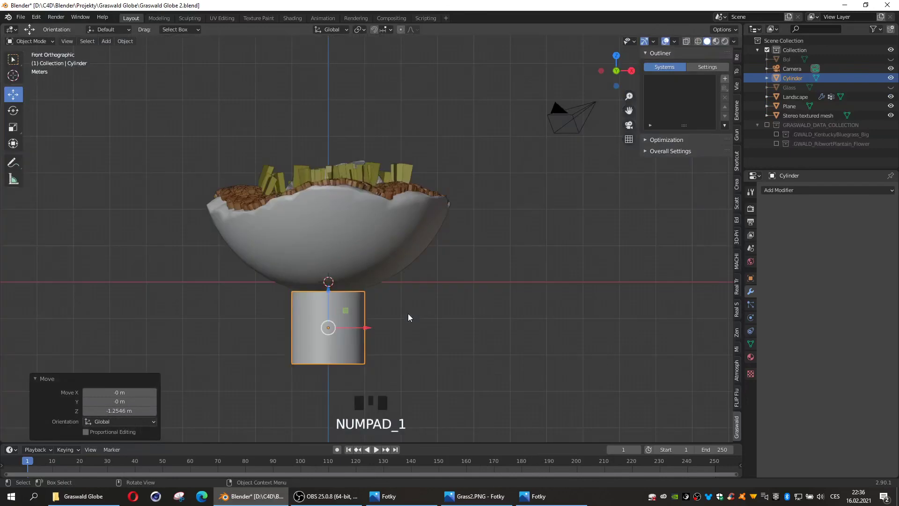
left_click(700, 43)
scroll("down", 3)
scroll("up", 3)
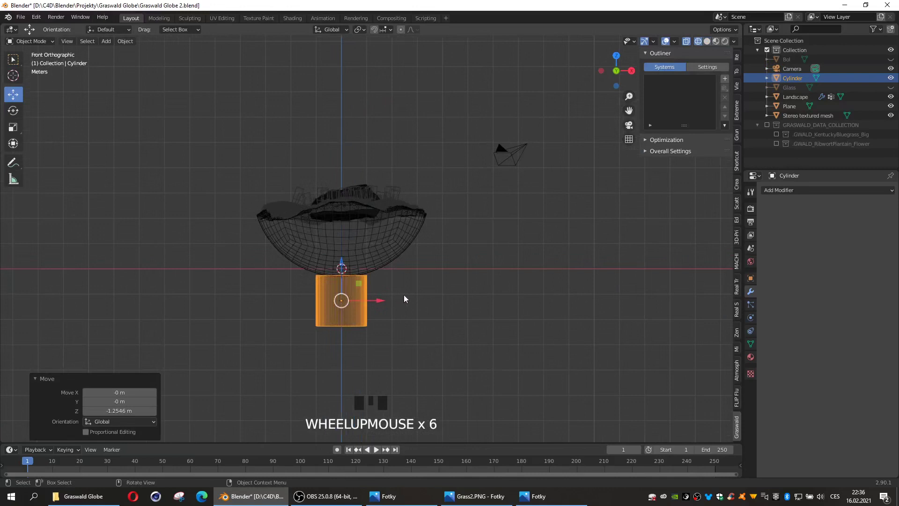
key("s")
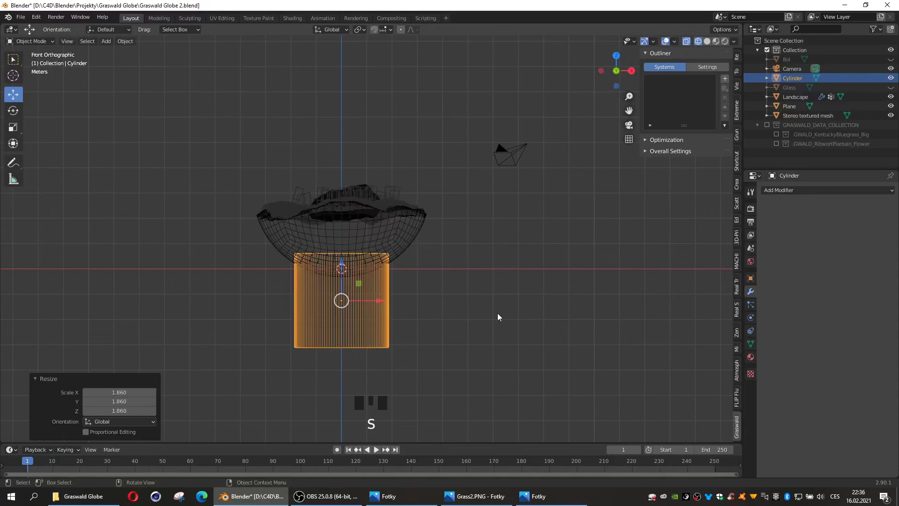
- Squash the cylinder along Z into a short stand, turn X-ray off and enter Edit Mode
key("s")
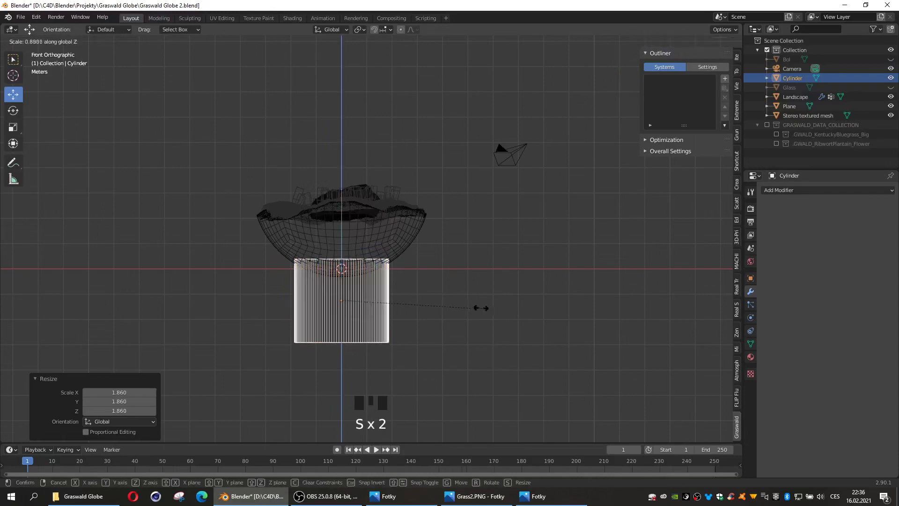
left_click_drag(444, 270, 706, 45)
left_click(705, 45)
left_click(709, 46)
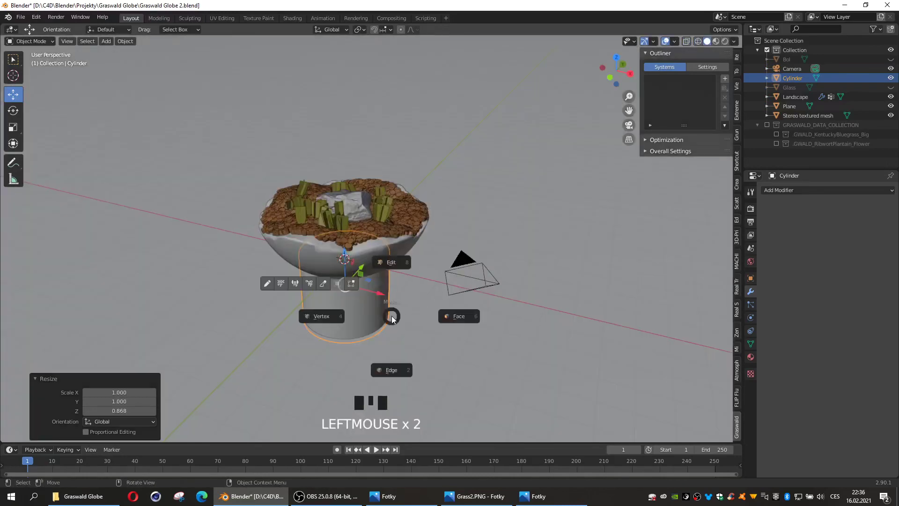
key("Tab")
- Loop-cut near the cylinder's base and widen the lower band into a flared foot
scroll("up", 3)
key("ctrl+r")
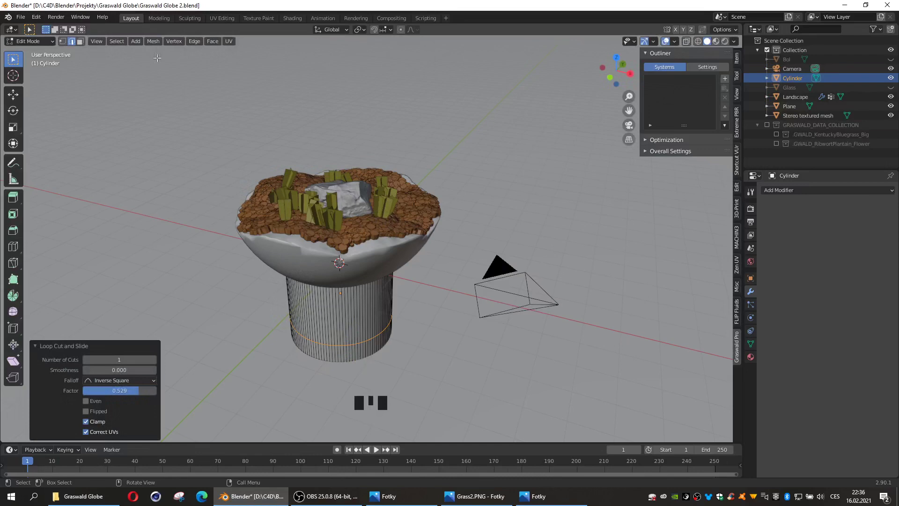
left_click(81, 43)
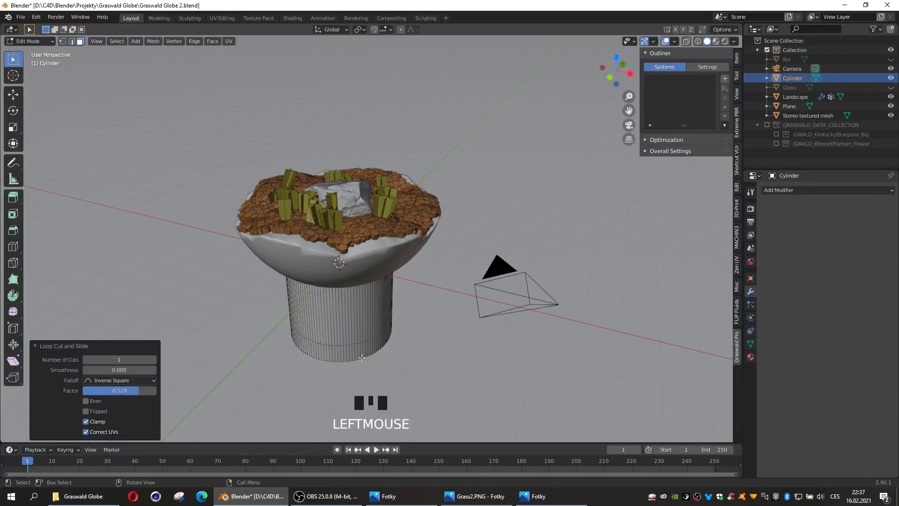
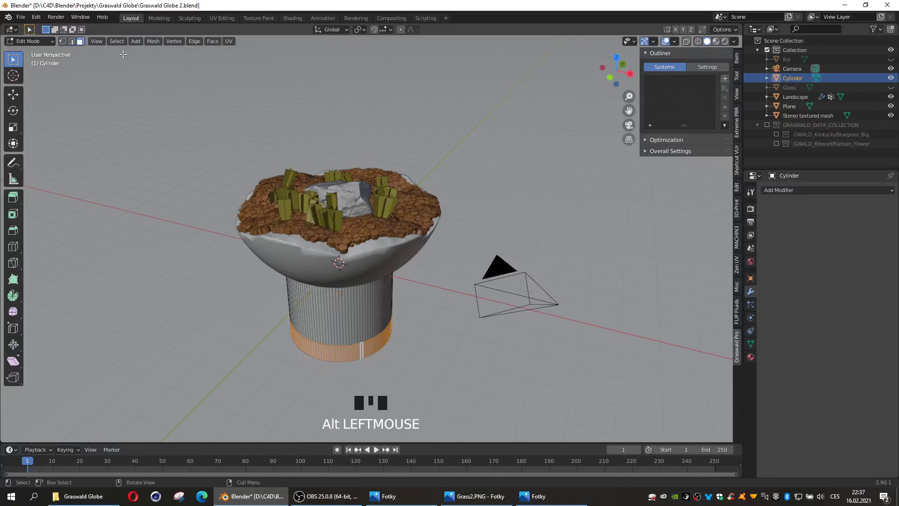
key("s")
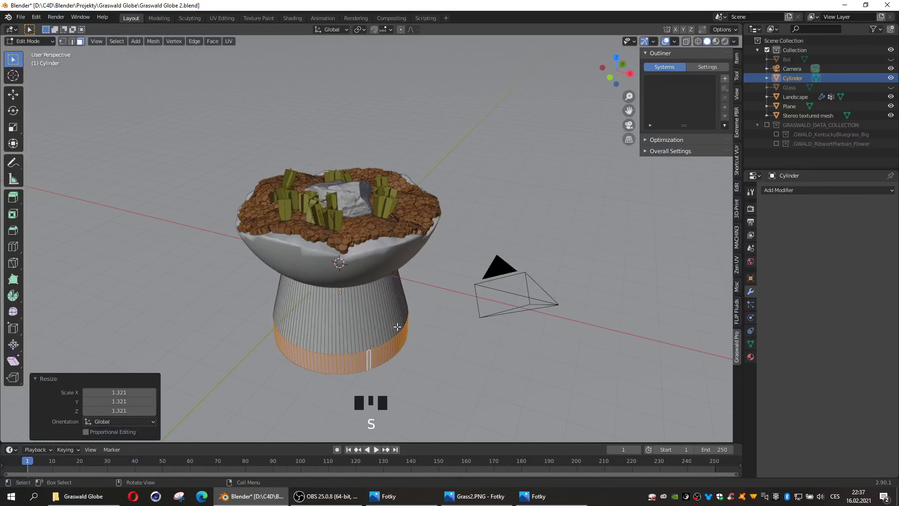
key("Tab")
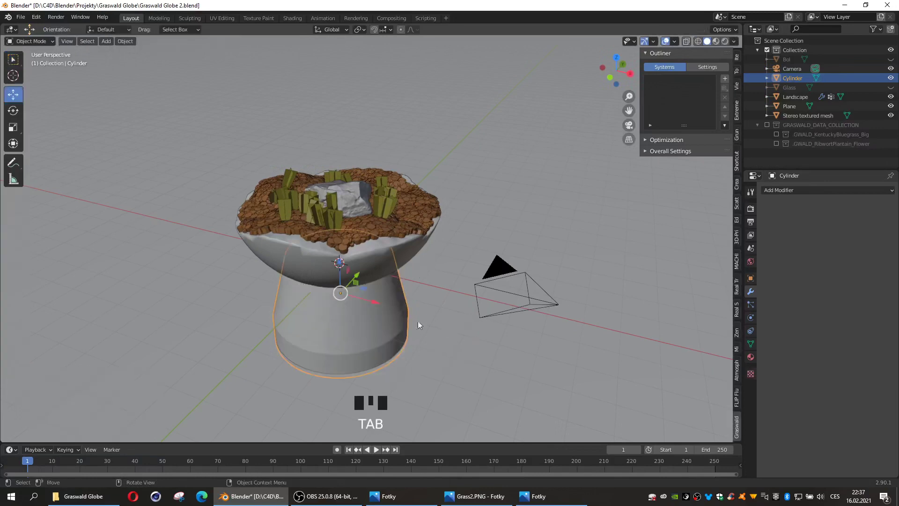
- Squash the whole stand vertically, raise it against the bowl and select the ground Plane
key("s")
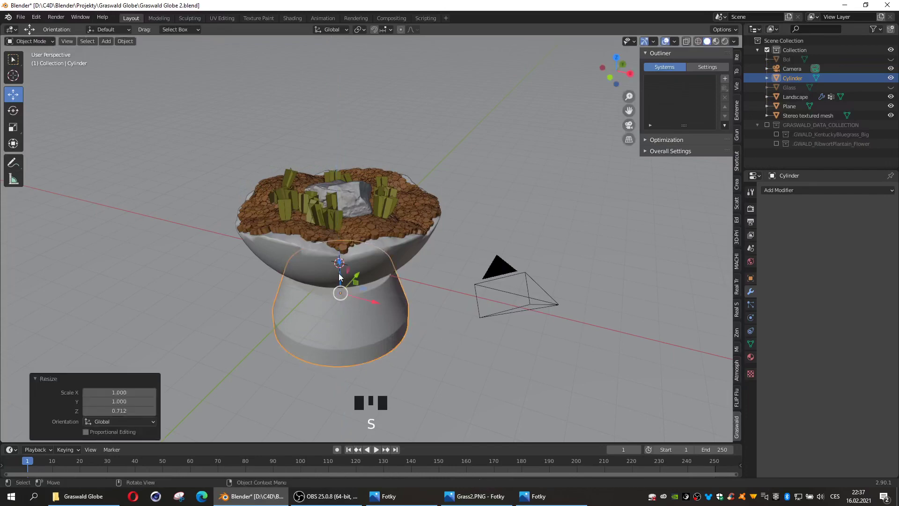
left_click(343, 275)
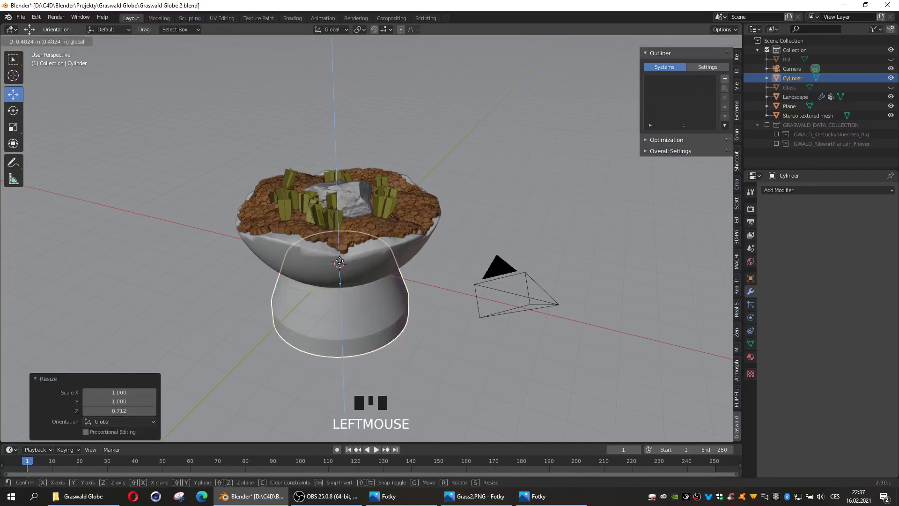
left_click(323, 377)
left_click(342, 299)
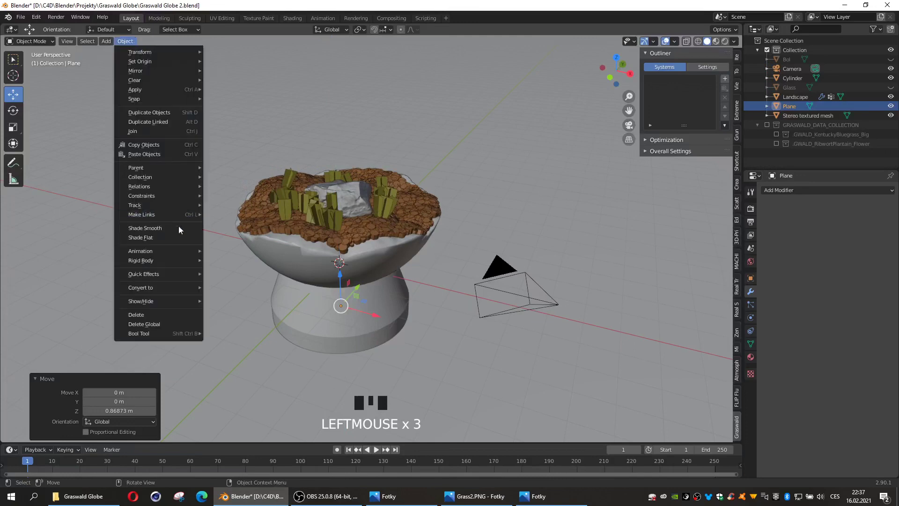
- Link the Plane's dark Material.003 onto the stand and unhide the Glass sphere
left_click_drag(178, 230, 750, 359)
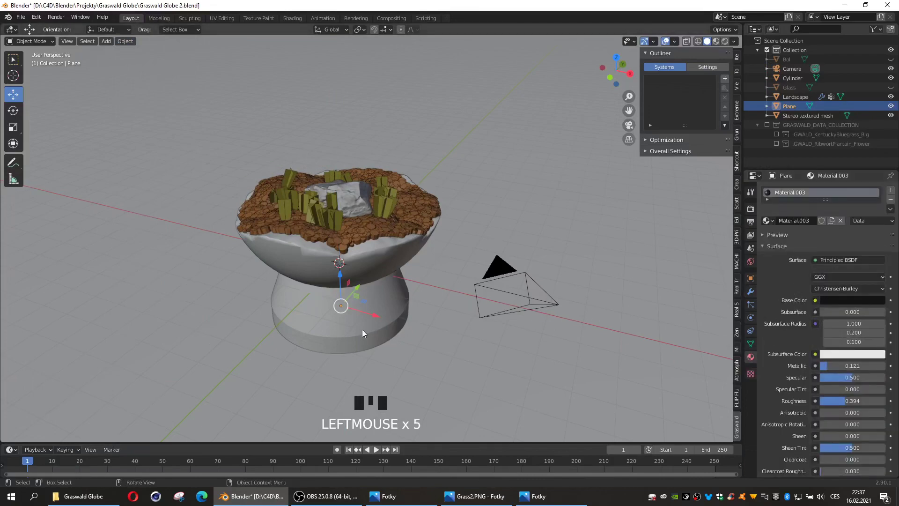
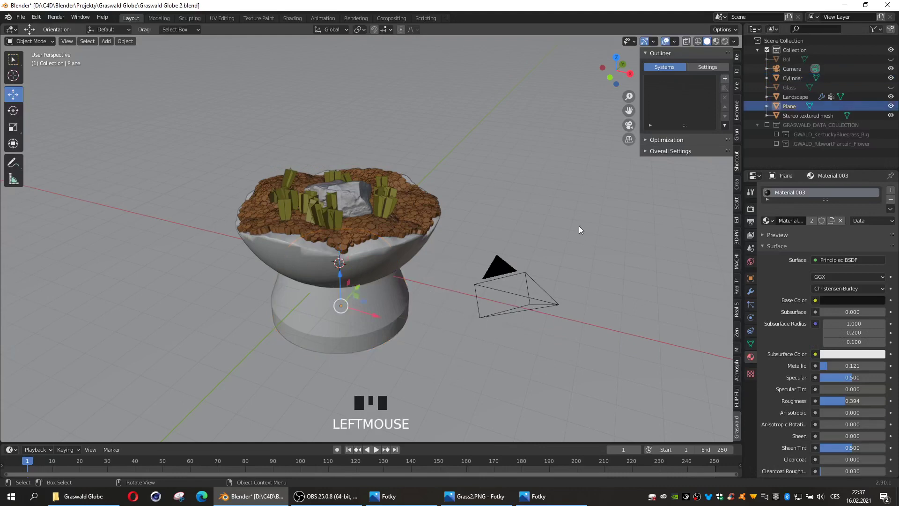
left_click(893, 90)
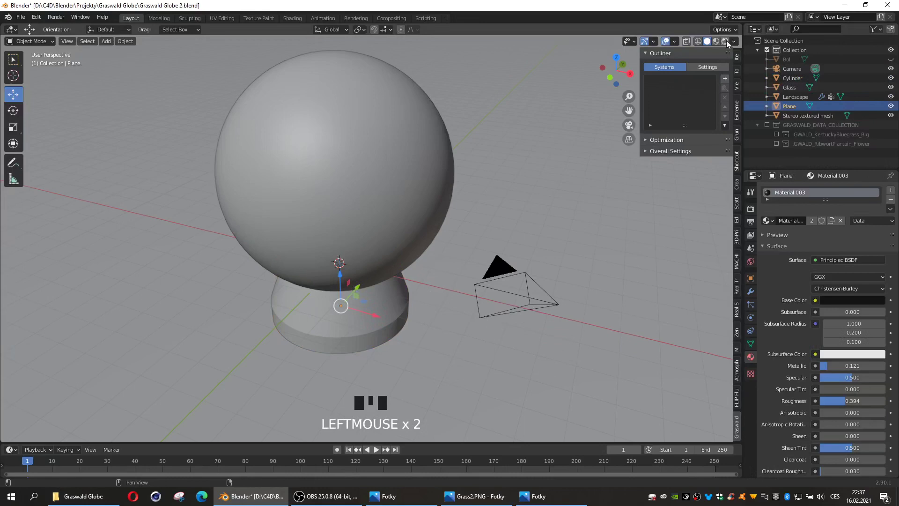
- In rendered view, enable 30° Auto Smooth normals on the Cylinder stand's mesh data
left_click_drag(711, 83, 690, 136)
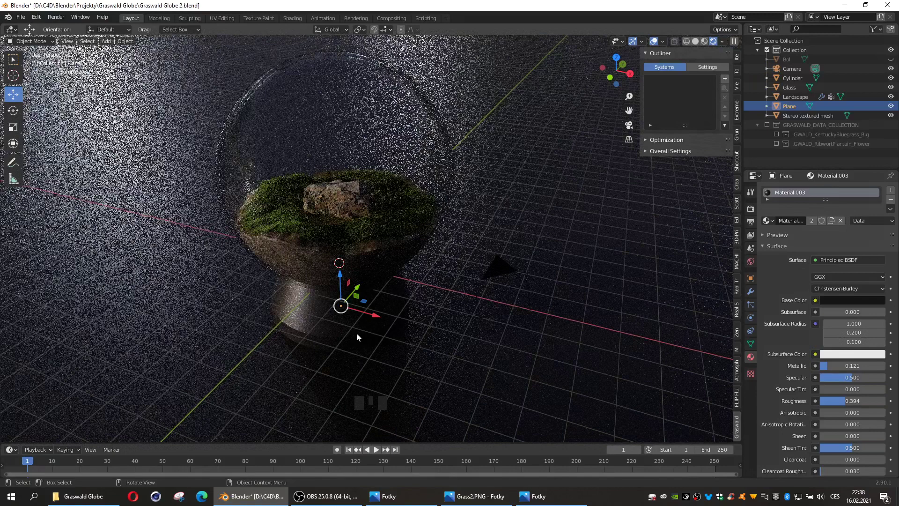
left_click(359, 337)
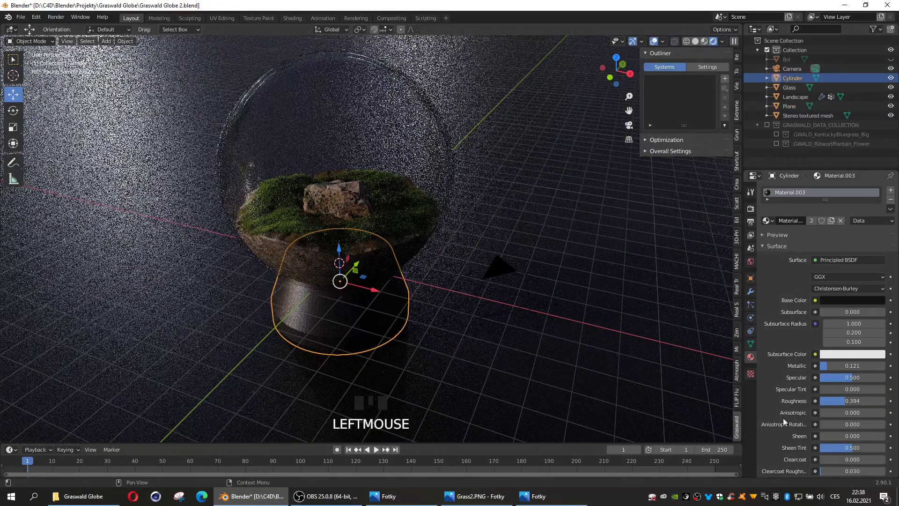
left_click(752, 352)
left_click_drag(766, 354, 814, 367)
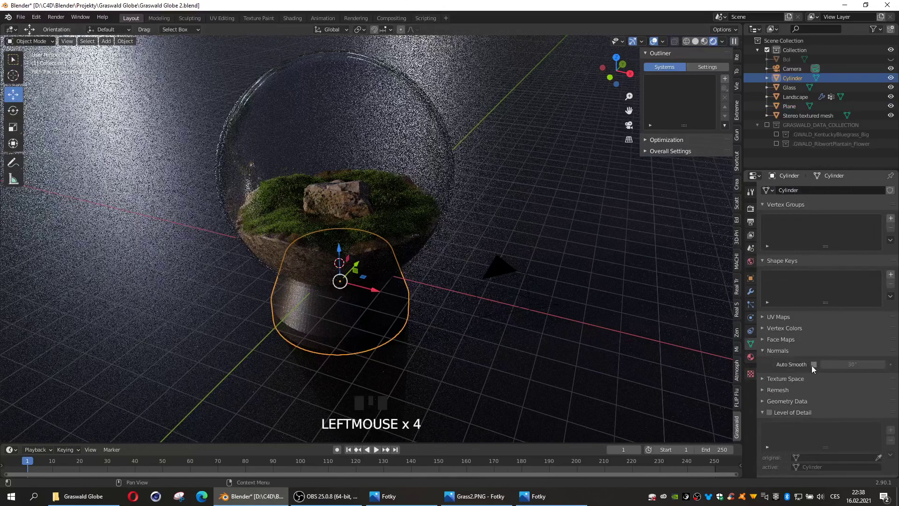
left_click(816, 367)
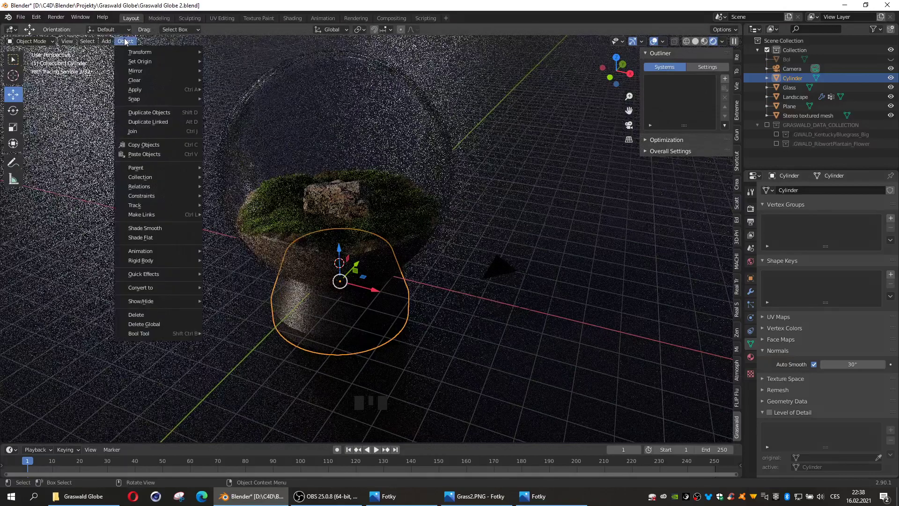
- Shade the stand smooth, squash it along Z in solid view, then select the ground Plane
left_click_drag(156, 214, 230, 257)
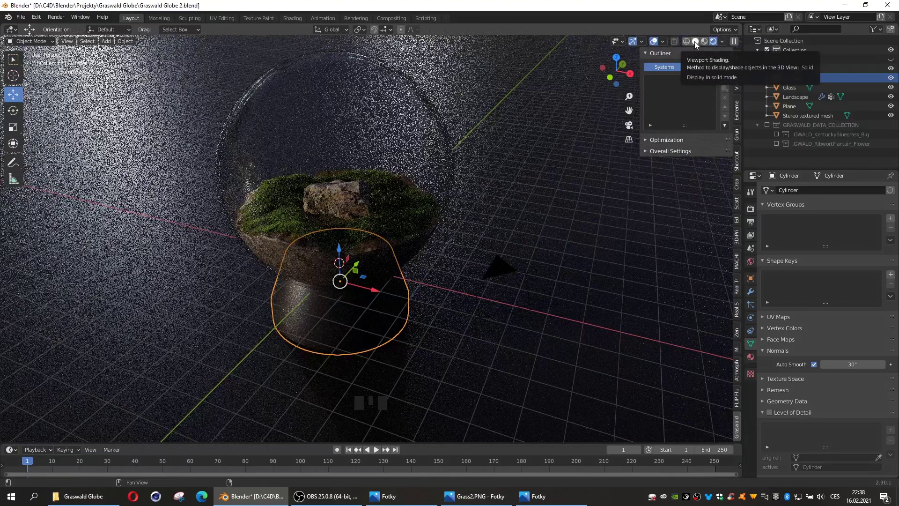
left_click(697, 46)
scroll("down", 3)
key("s")
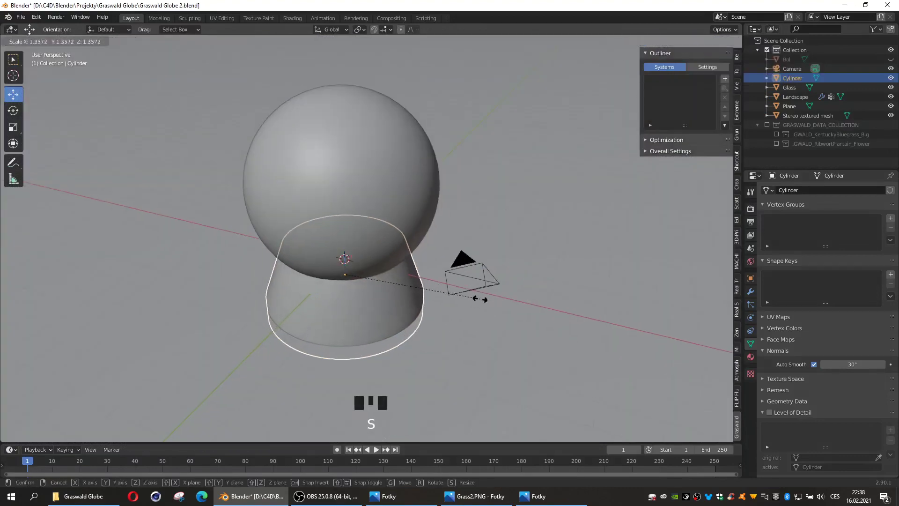
key("s")
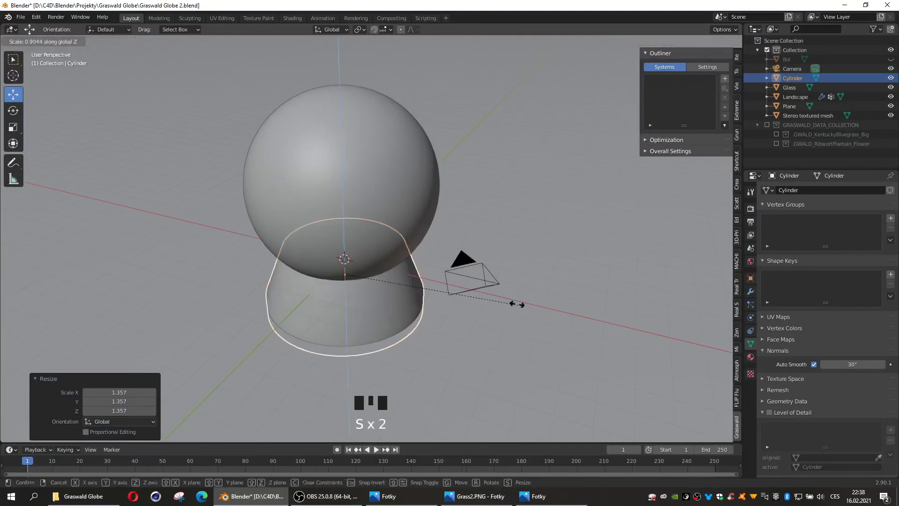
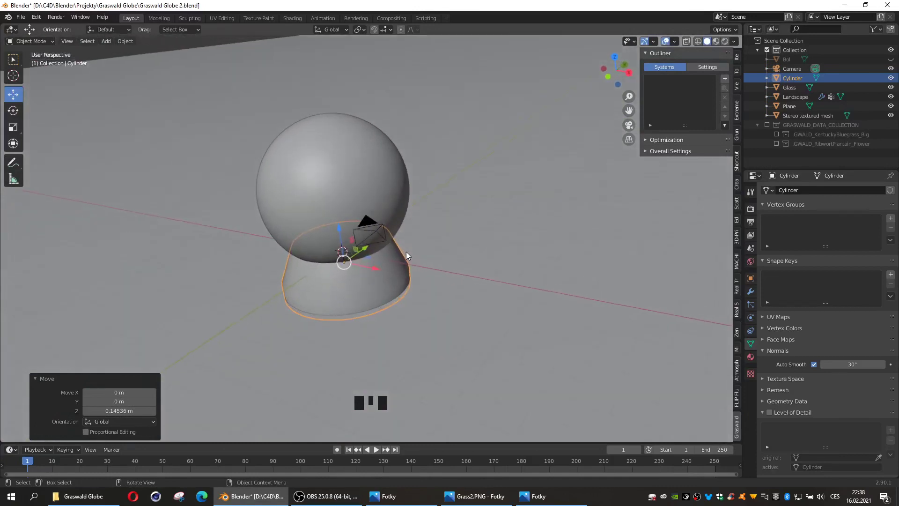
left_click(472, 270)
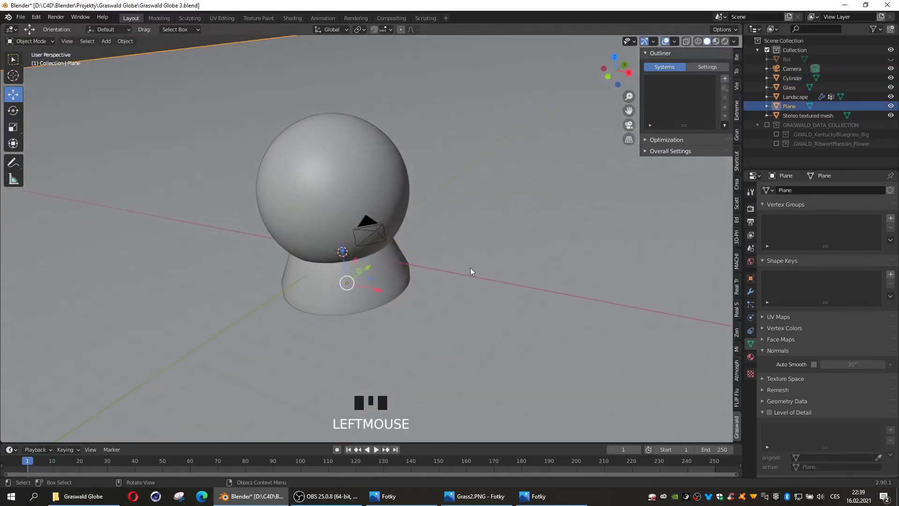
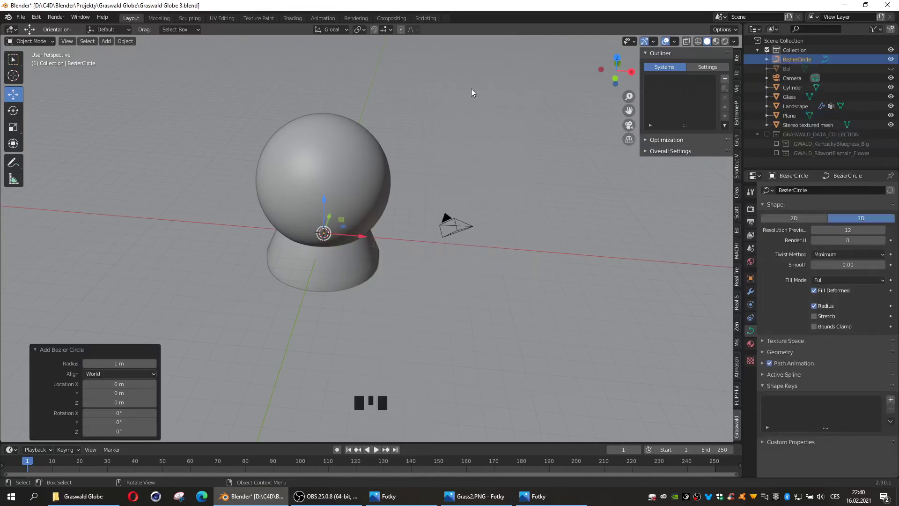
- Scale the new Bezier circle to about 2× and check framing through the camera
key("s")
key("s")
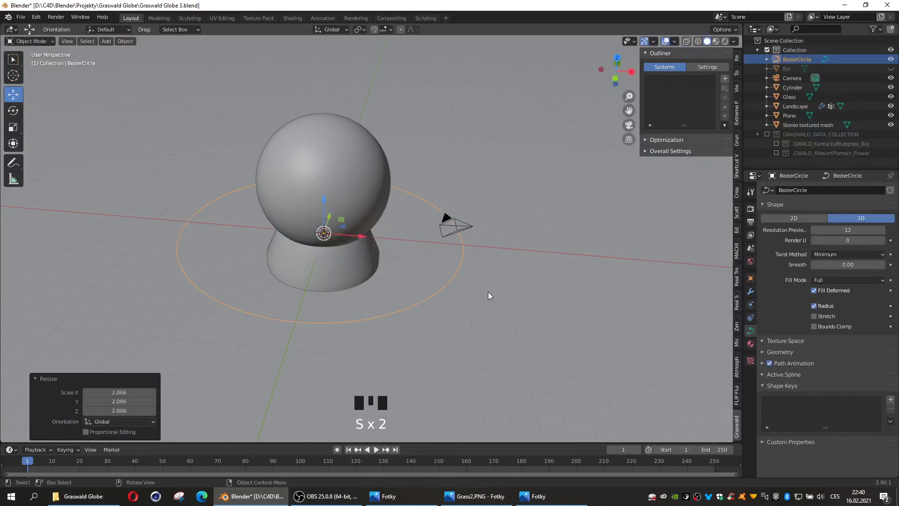
key("KP_0")
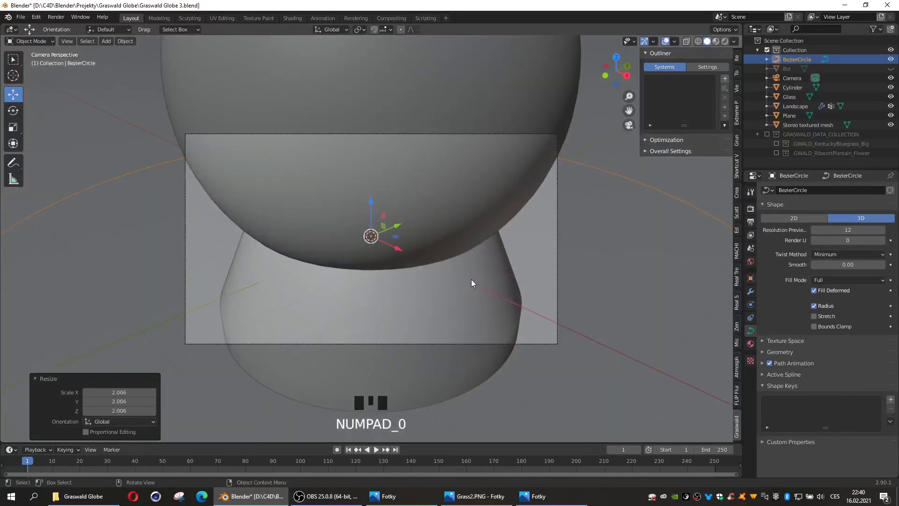
middle_click(470, 280)
scroll("down", 3)
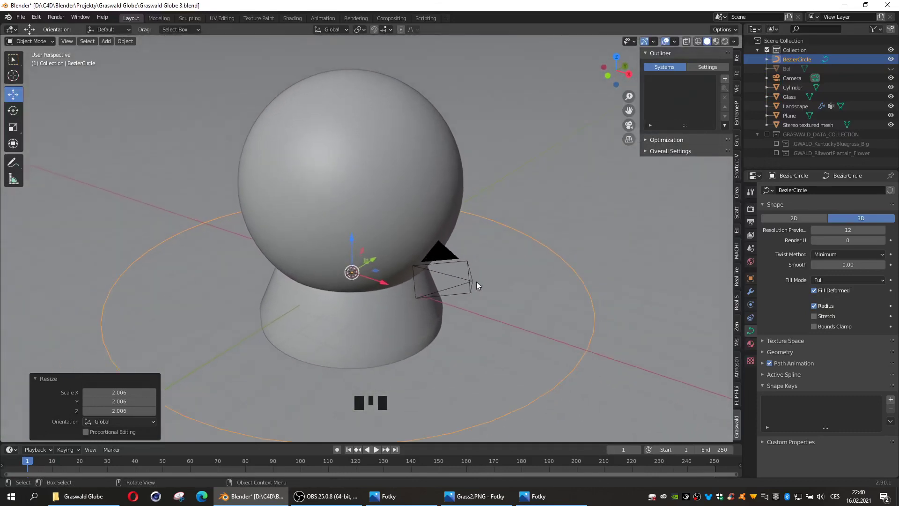
key("ctrl+alt+KP_0")
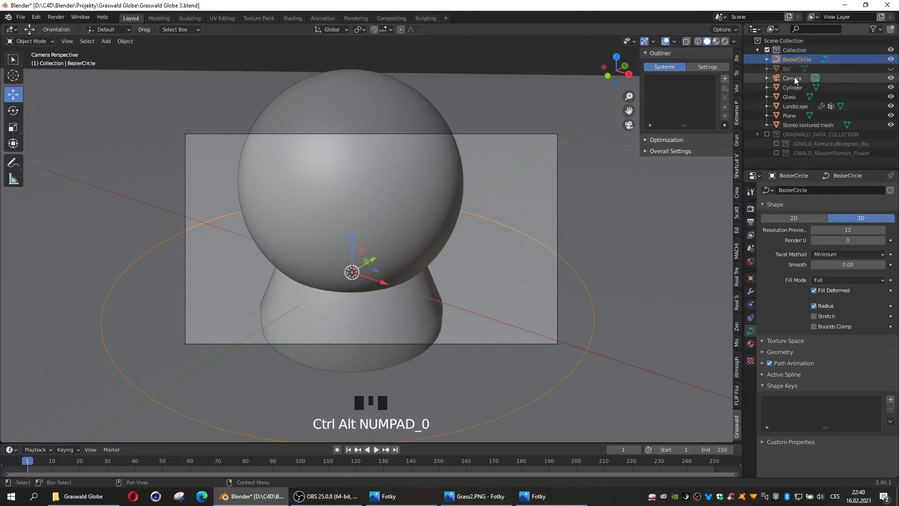
- Select the camera, set its focal length to 37 mm, and switch to top view
left_click(797, 80)
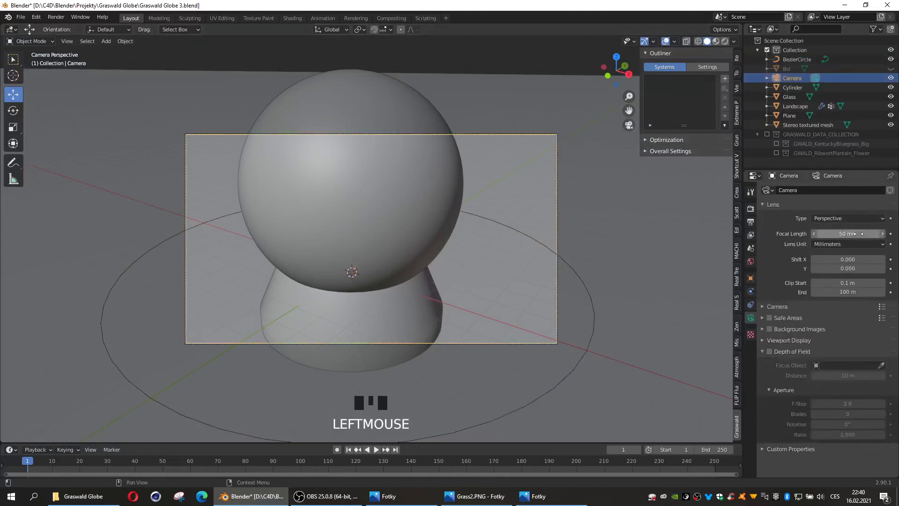
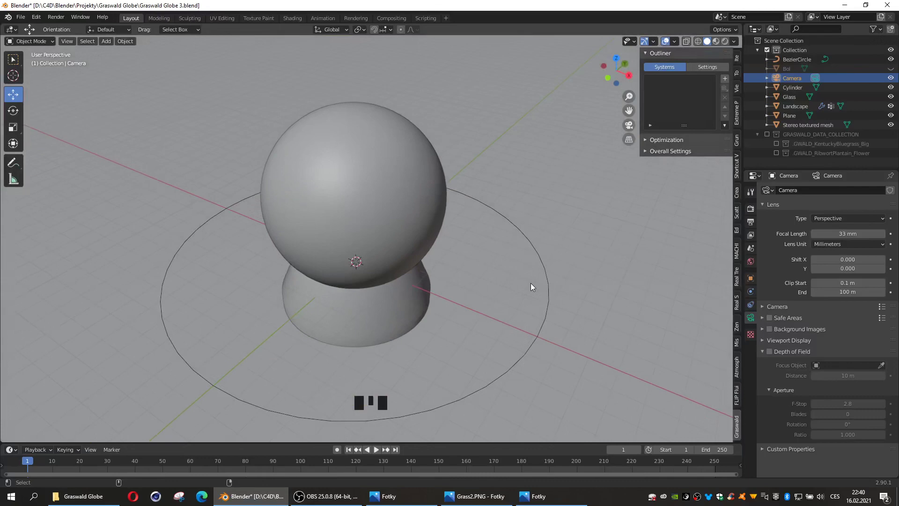
key("ctrl+alt+KP_0")
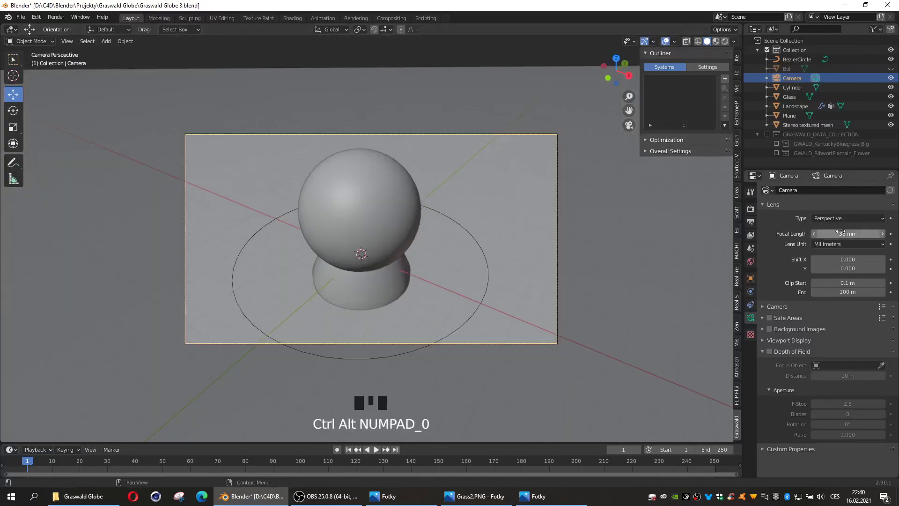
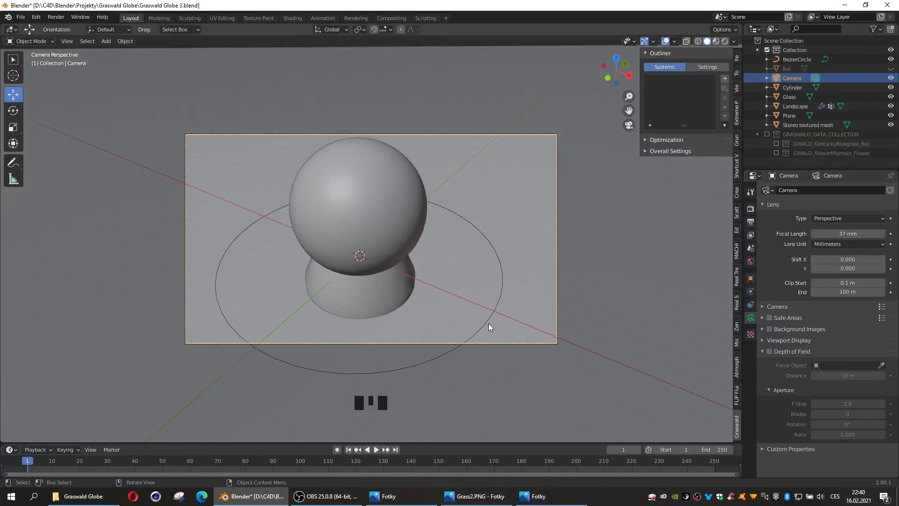
left_click_drag(445, 322, 418, 288)
key("KP_7")
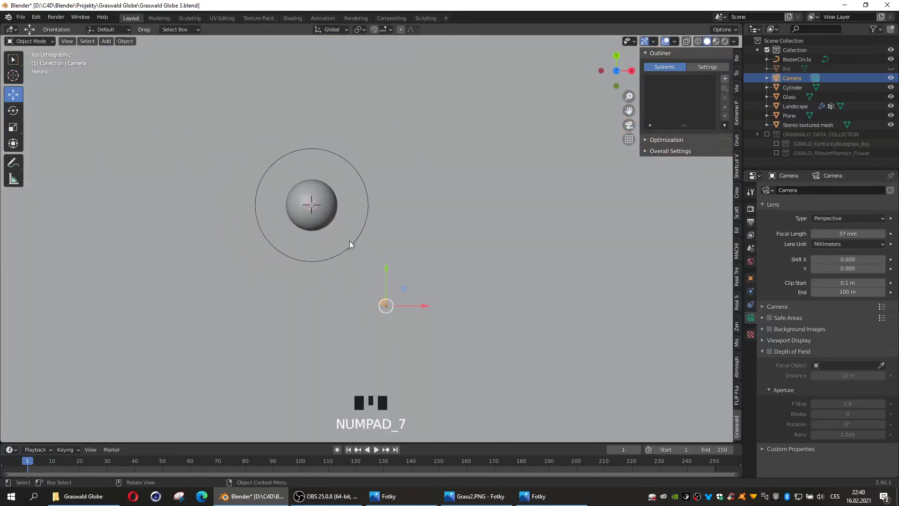
- Scale the Bezier circle to about 2.19× and raise it 13.519 m above the globe
left_click(355, 247)
key("s")
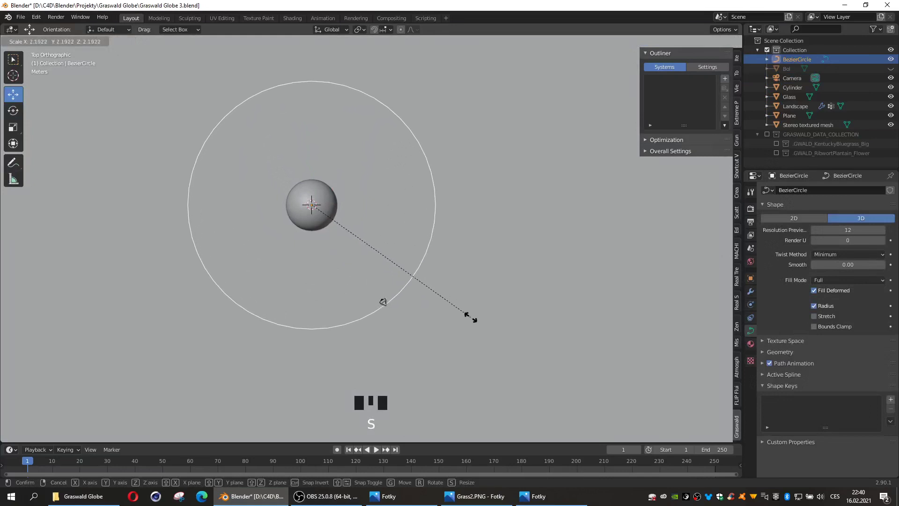
key("KP_1")
left_click(312, 203)
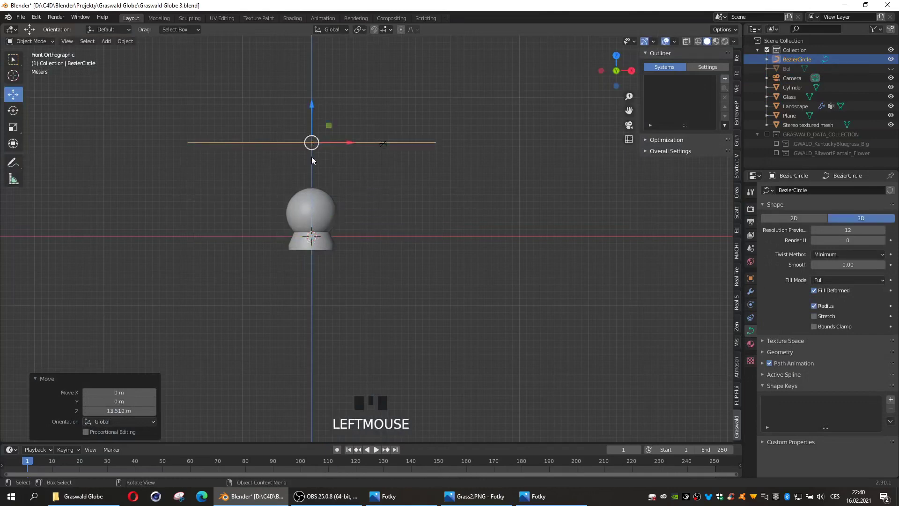
left_click_drag(314, 160, 303, 228)
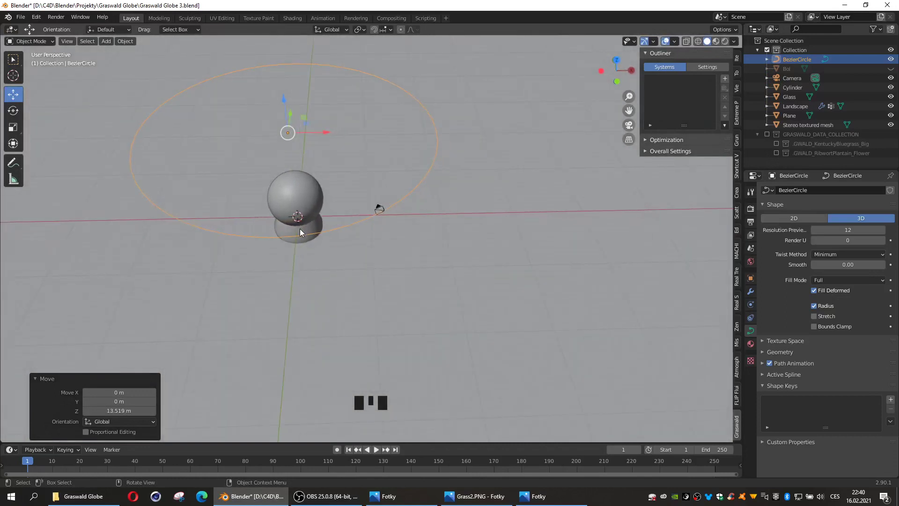
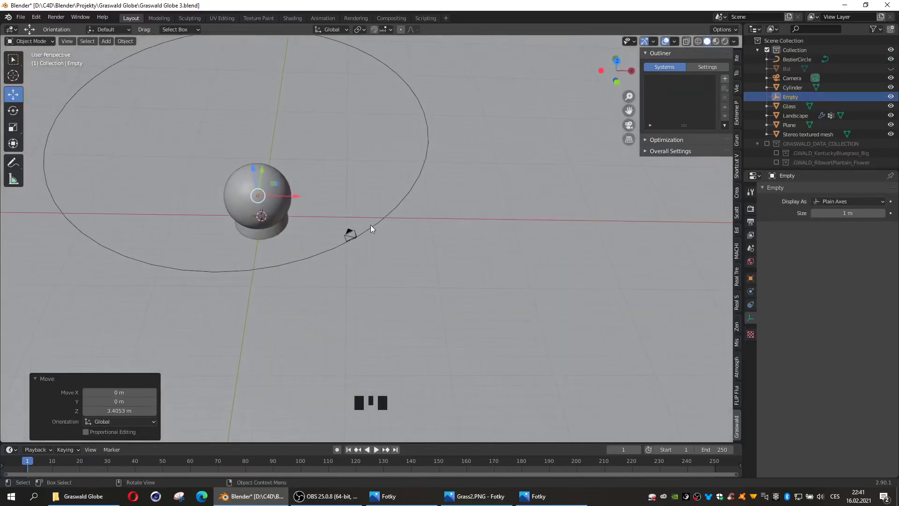
left_click(370, 232)
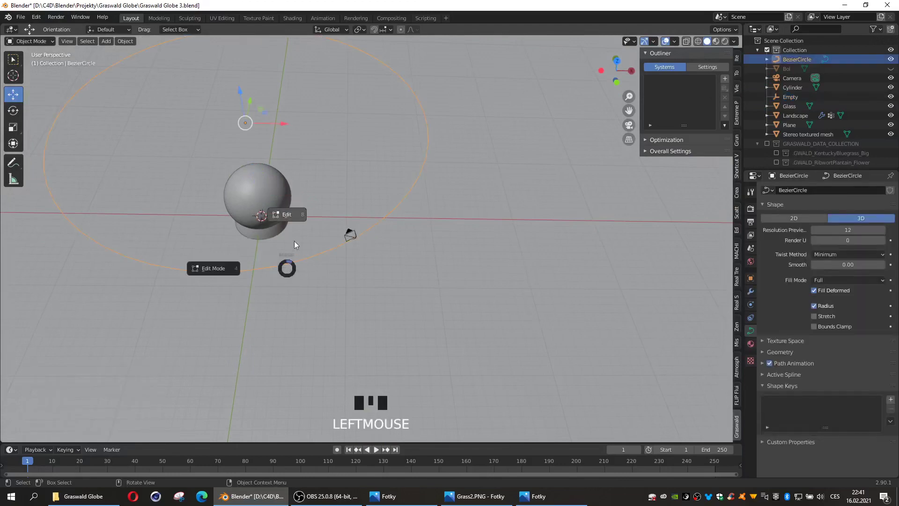
key("Tab")
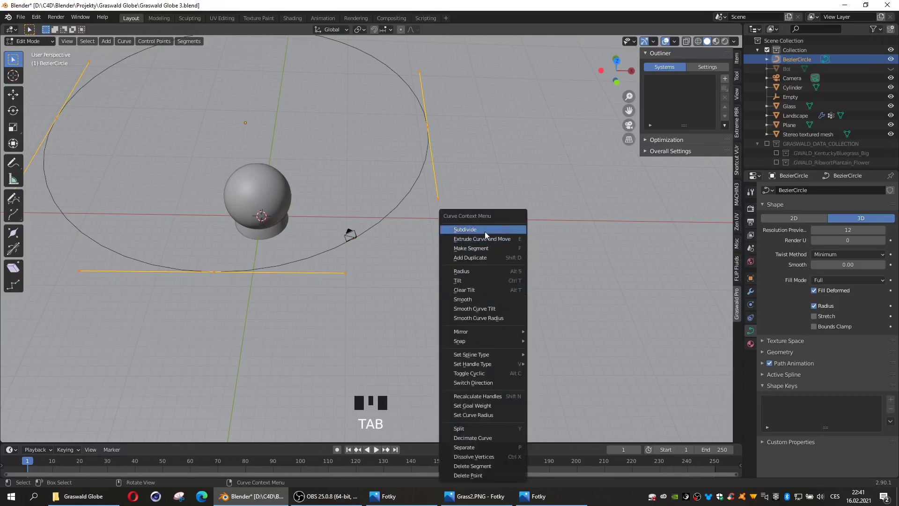
left_click_drag(487, 235, 157, 434)
left_click_drag(157, 434, 182, 326)
key("Tab")
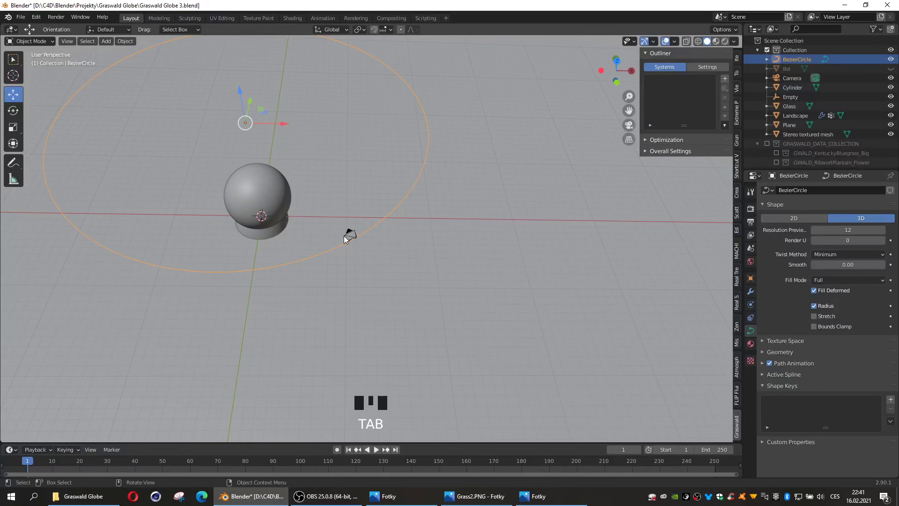
- Give the camera a Follow Path constraint targeting the BezierCircle
left_click(346, 239)
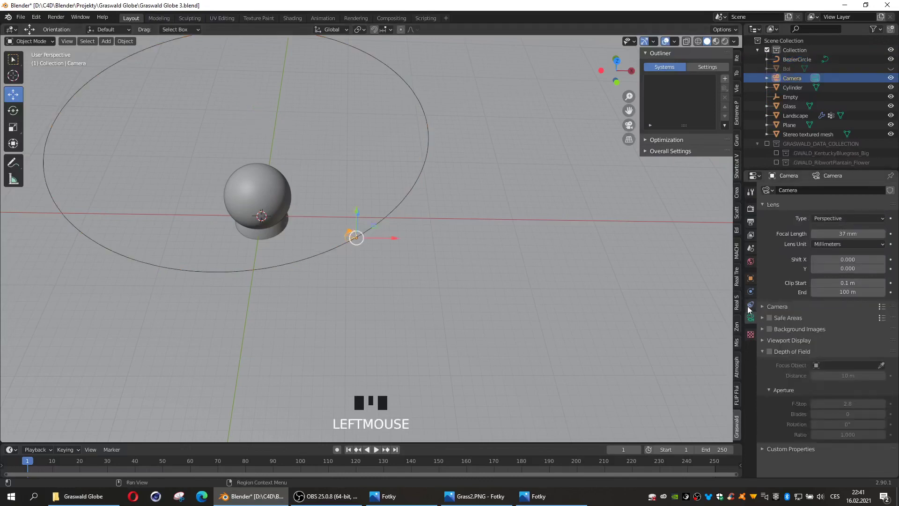
left_click(749, 309)
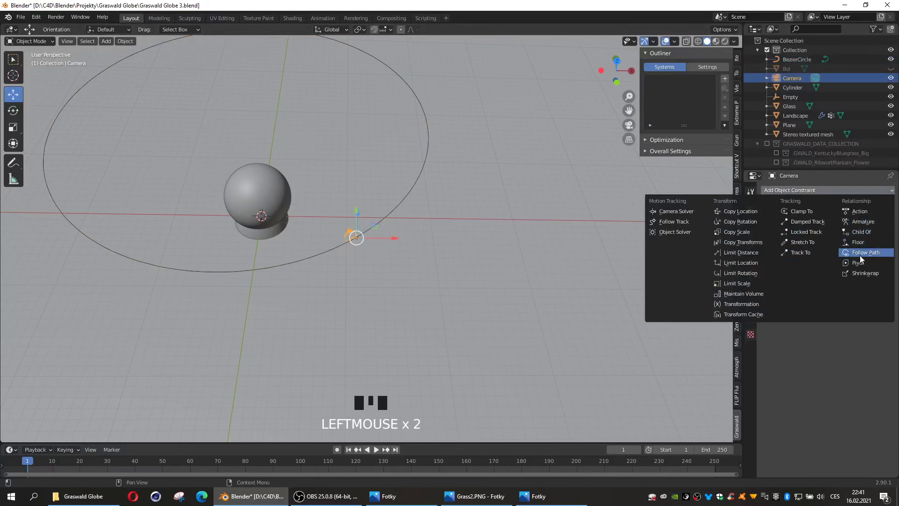
left_click(863, 258)
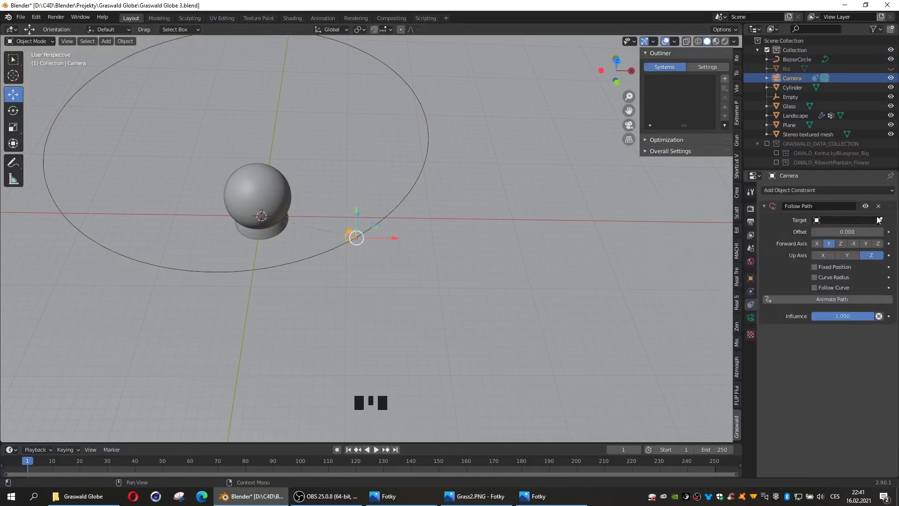
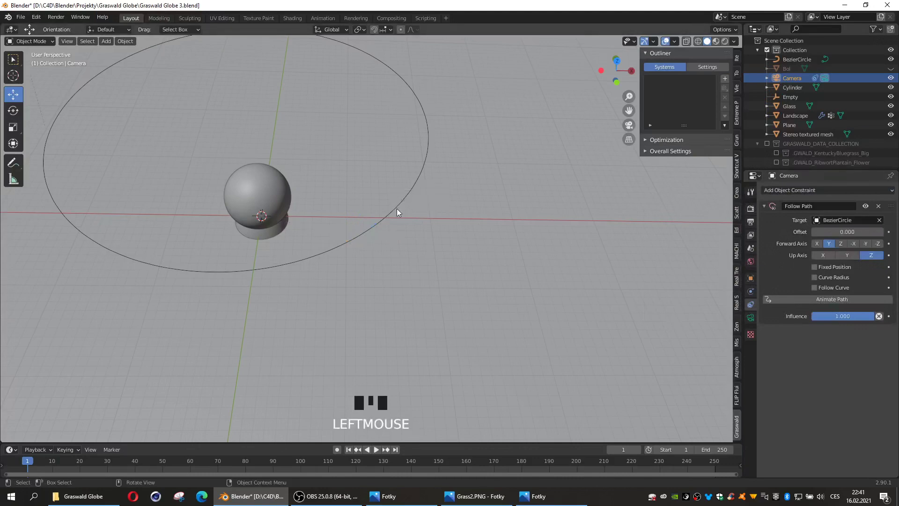
scroll("down", 3)
left_click(384, 229)
- Apply the circle's scale with Ctrl+A, then start moving the camera onto its rim in top view
key("ctrl+a")
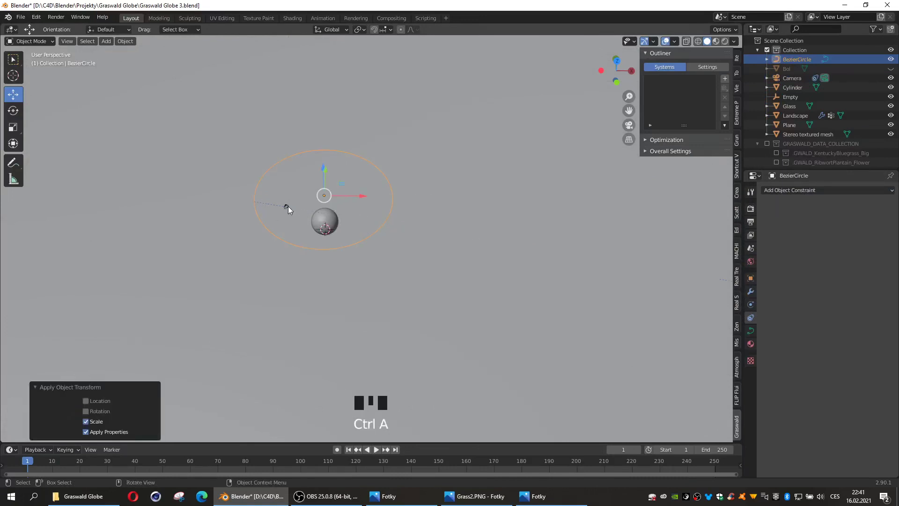
left_click(290, 209)
left_click(304, 210)
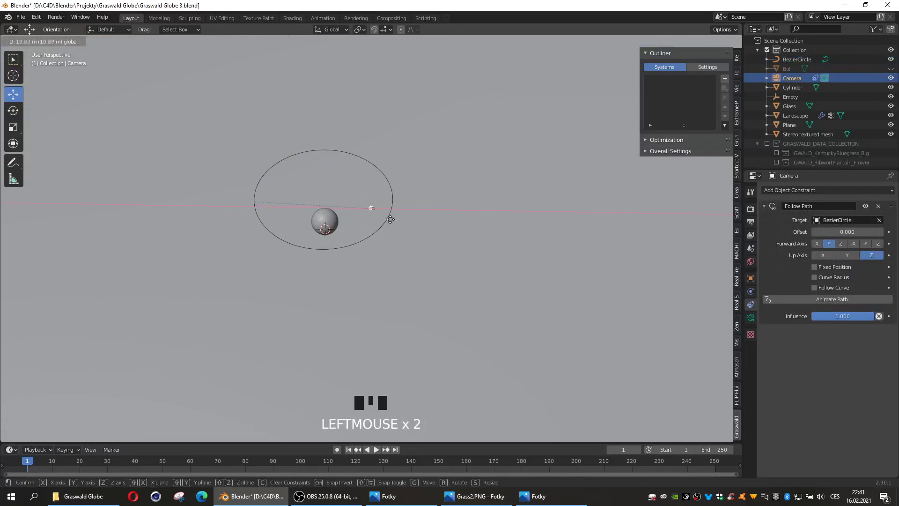
key("KP_7")
scroll("up", 3)
key("g")
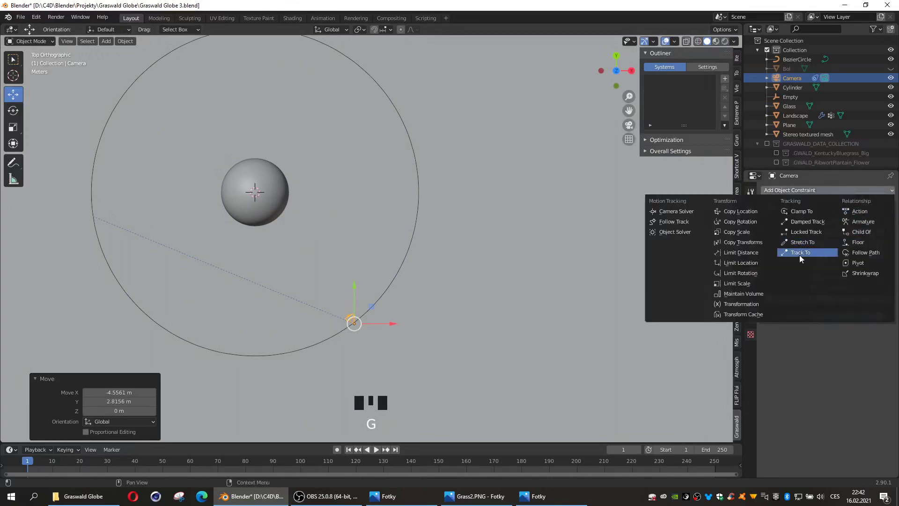
- Add a Track To constraint aimed at the Empty and lower the camera in front view
left_click(803, 254)
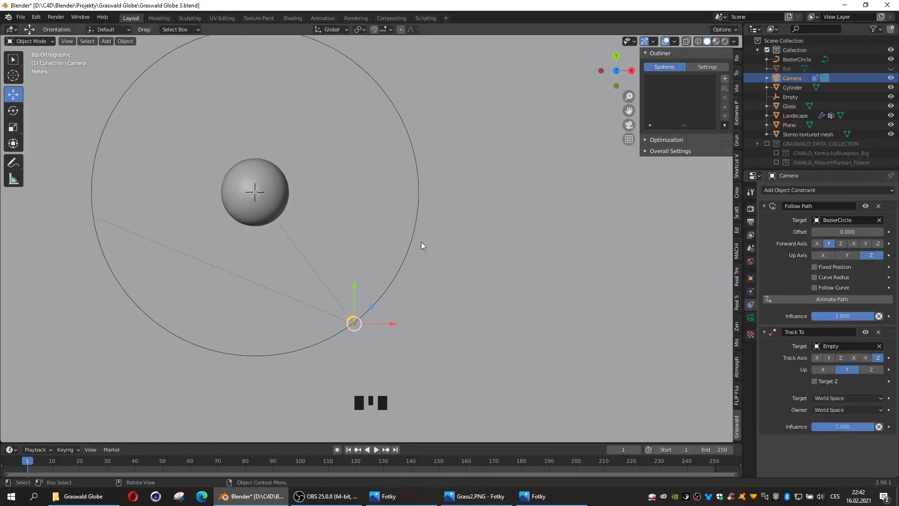
key("KP_0")
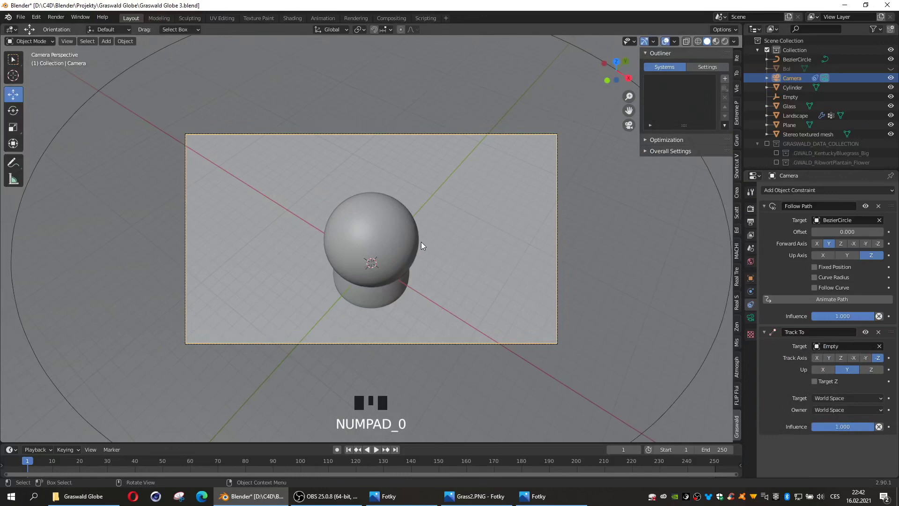
key("KP_1")
scroll("down", 3)
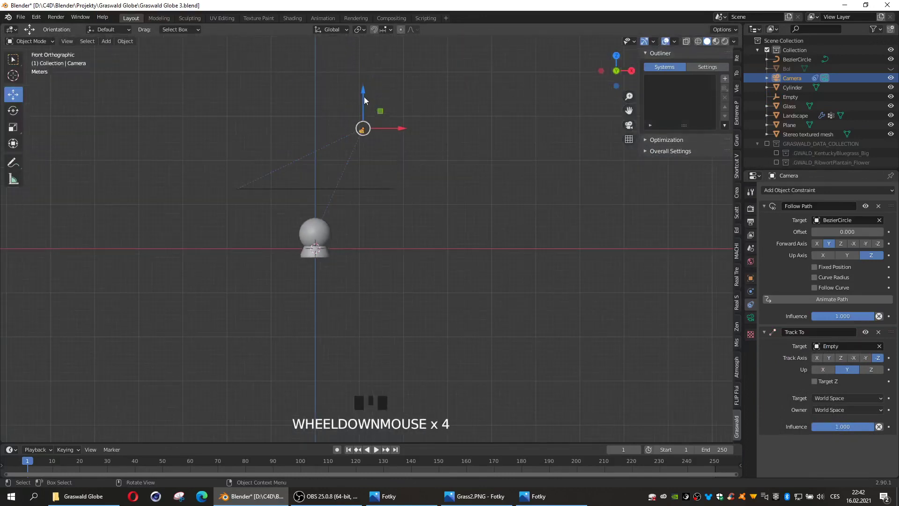
left_click(365, 93)
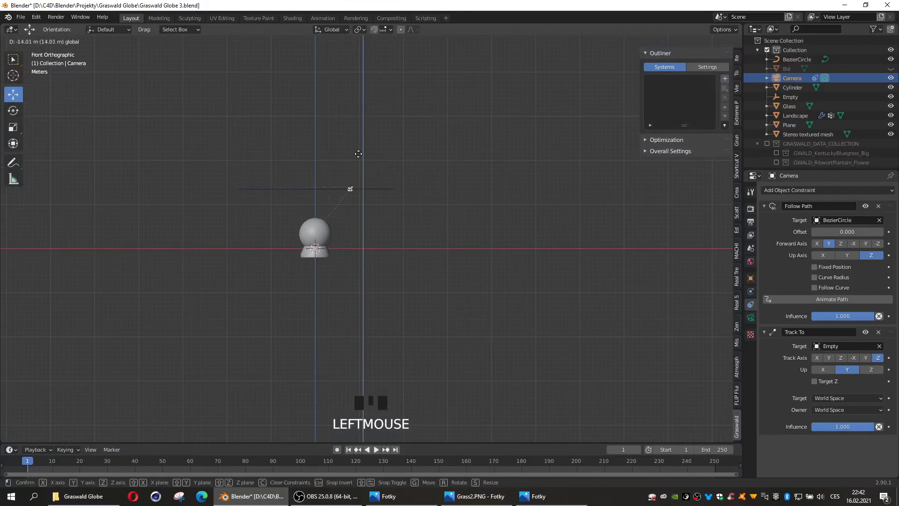
- From top view shift the camera onto the circle's rim and check the framing through it
key("KP_7")
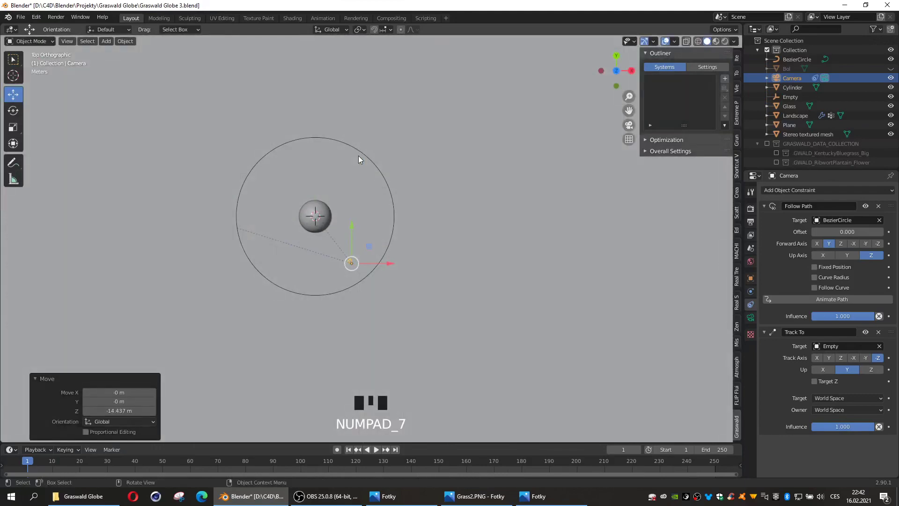
scroll("up", 3)
key("g")
key("KP_0")
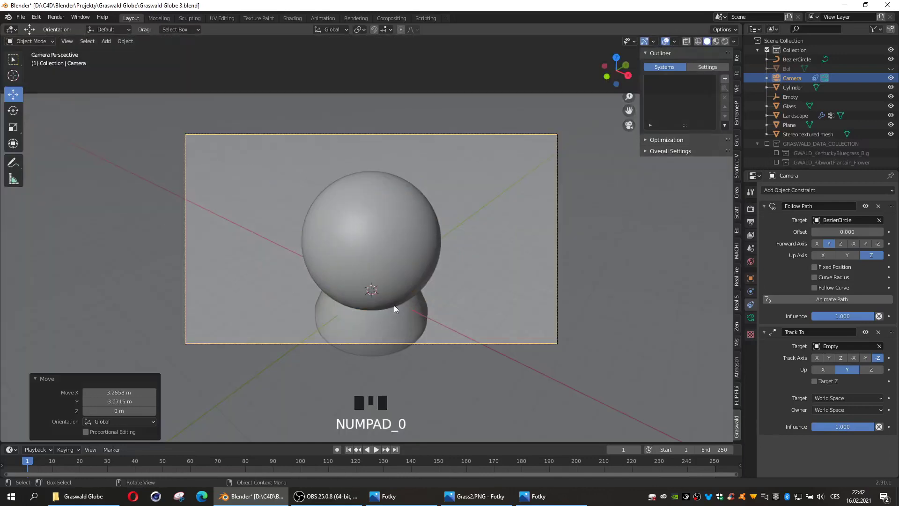
- Check the camera's Empty target, lens and constraints, then orbit out to see it on the circle path
left_click(793, 100)
left_click(375, 207)
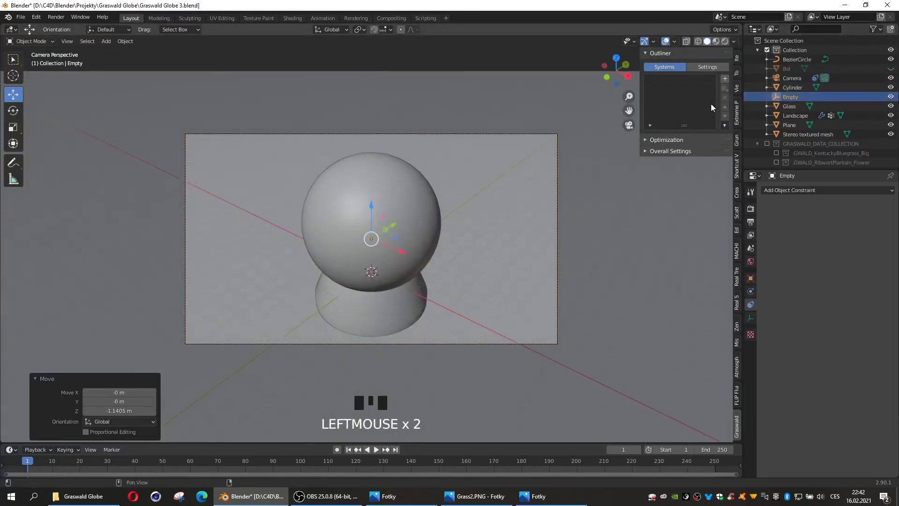
left_click(496, 135)
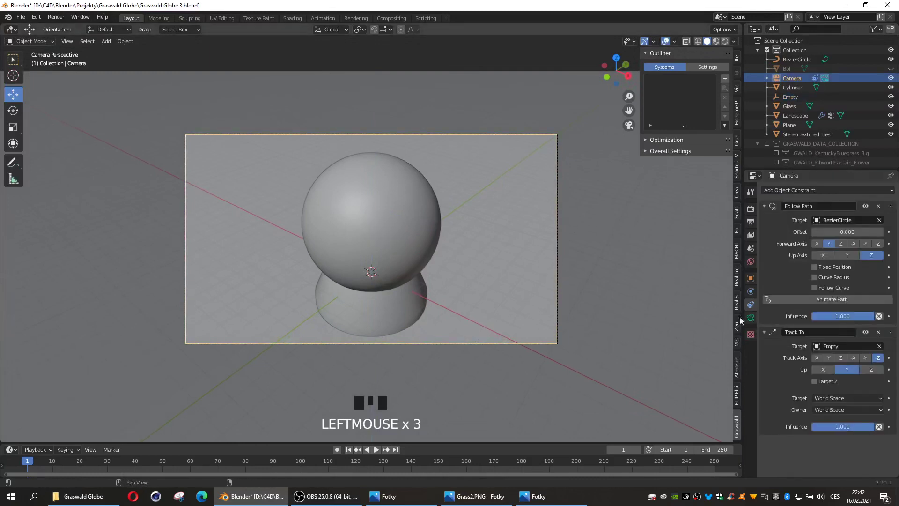
left_click(753, 323)
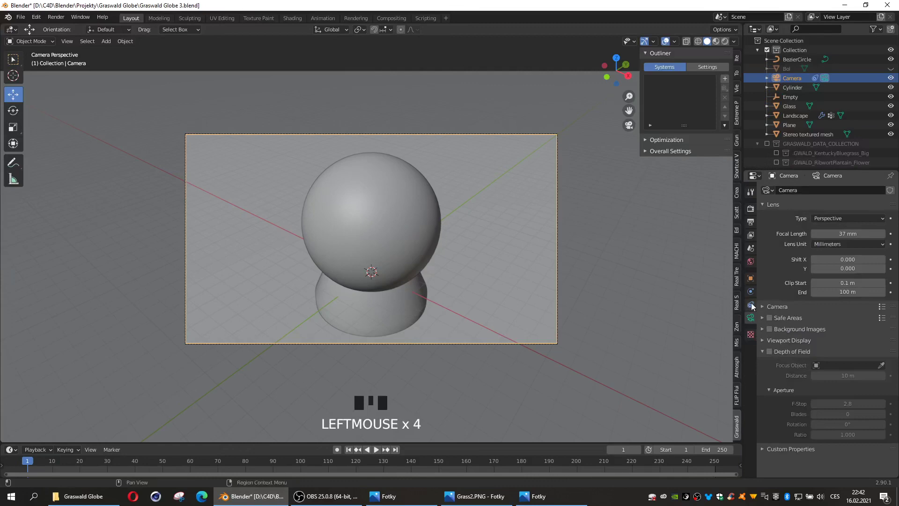
left_click(753, 307)
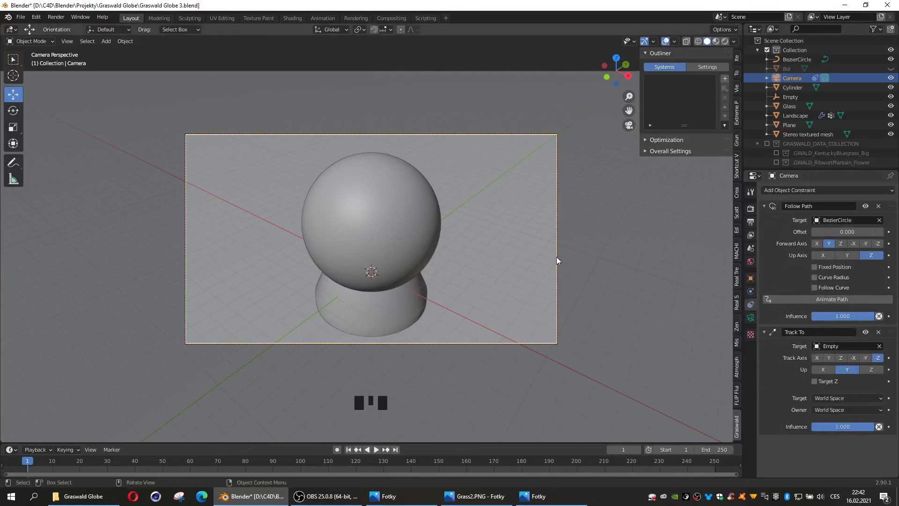
left_click_drag(558, 261, 503, 175)
- Set the BezierCircle's path animation to 700 frames and scrub the timeline to watch the camera travel
left_click(503, 175)
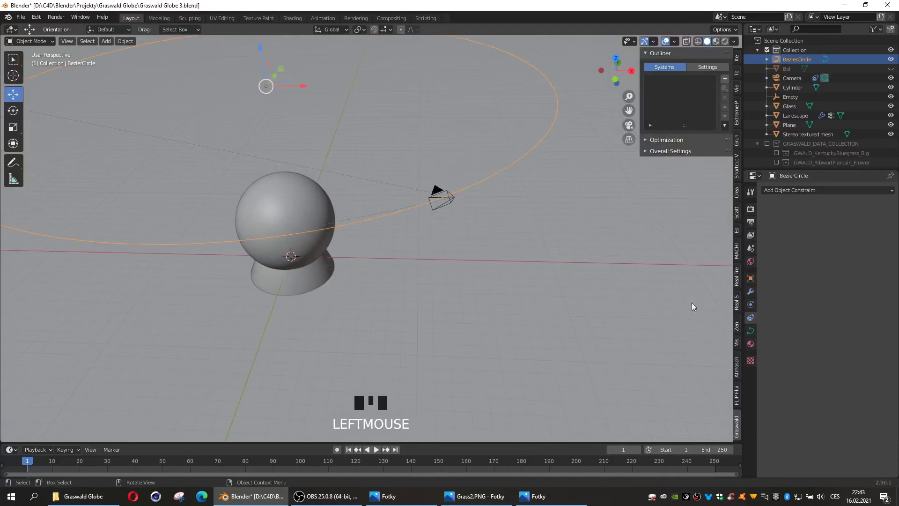
left_click(753, 336)
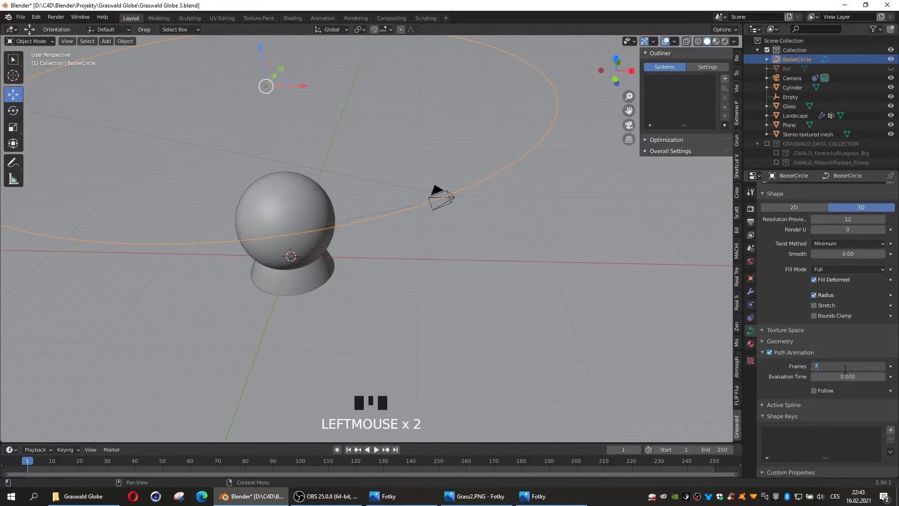
key("KP_0")
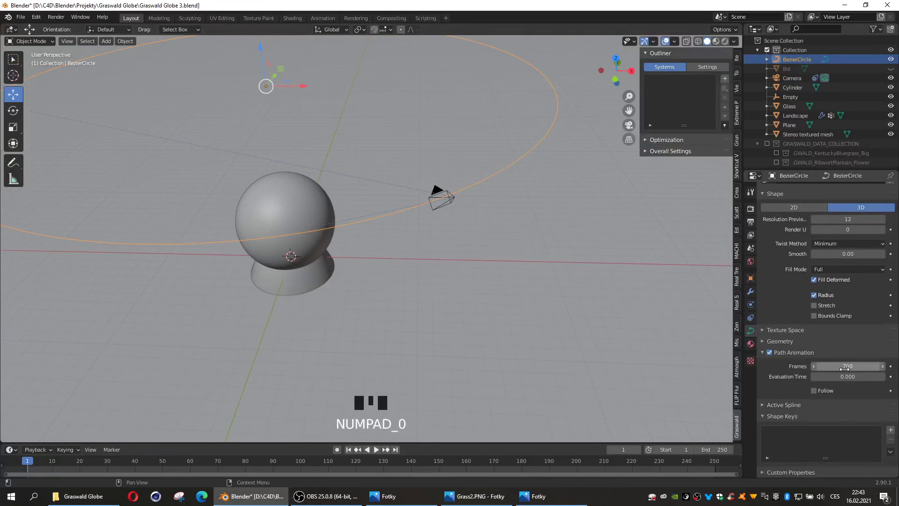
left_click(439, 197)
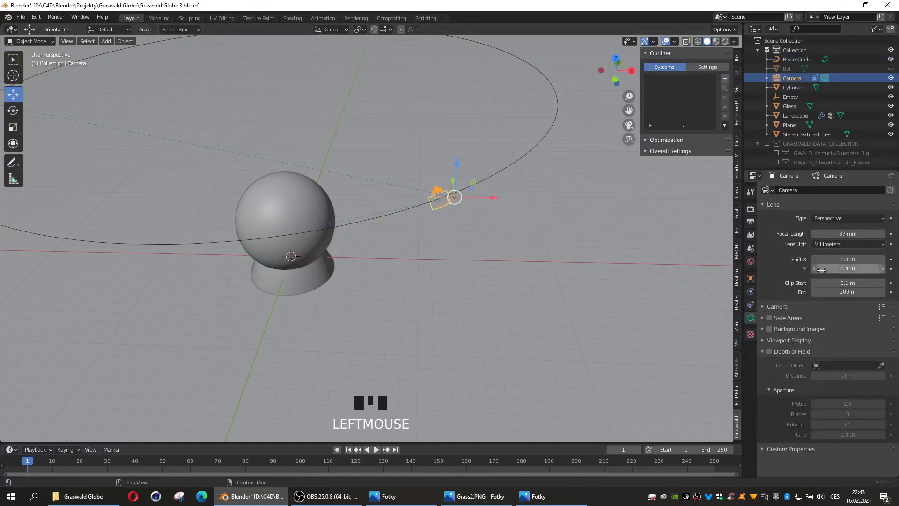
left_click(752, 306)
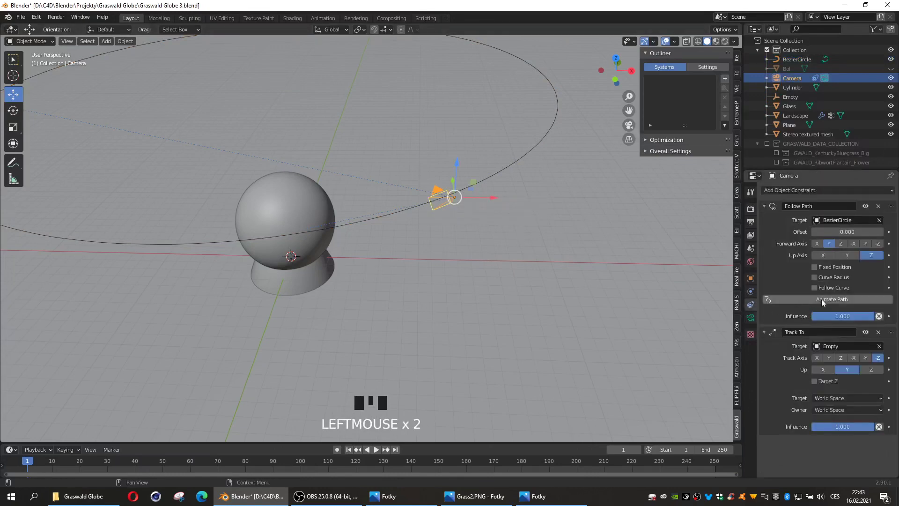
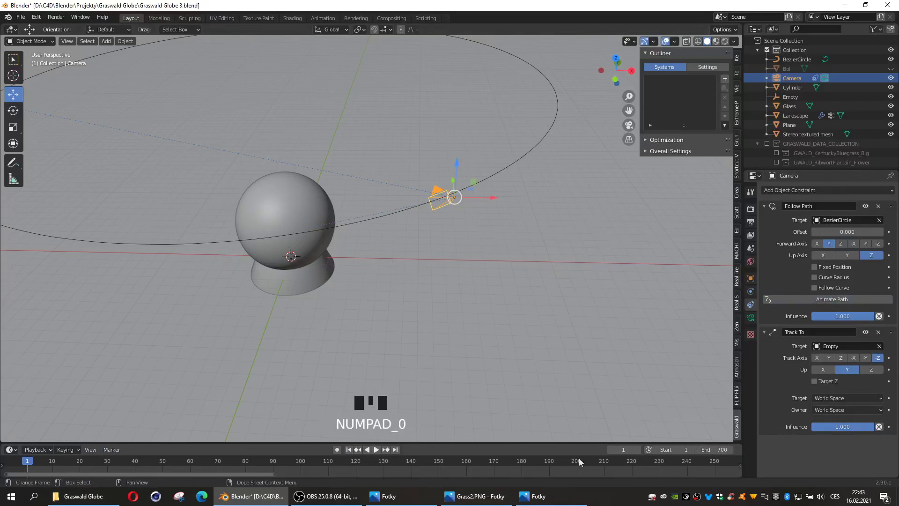
left_click_drag(378, 453, 430, 275)
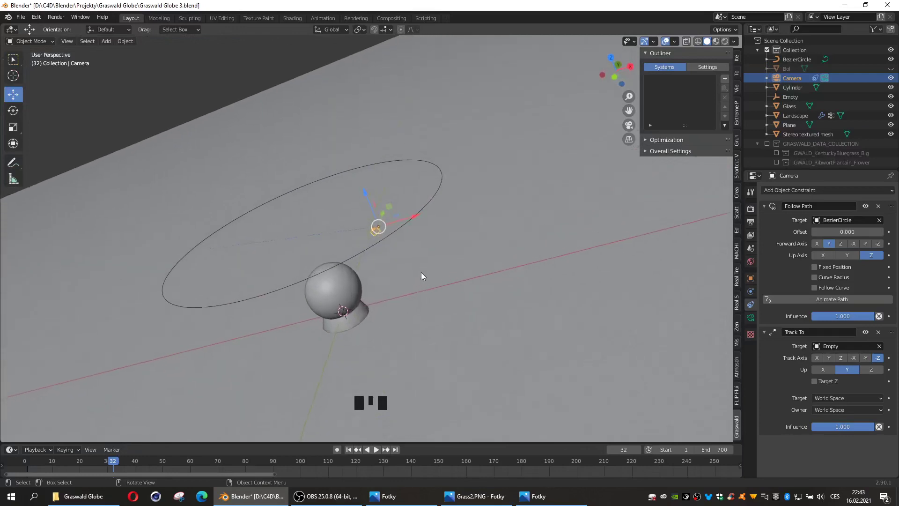
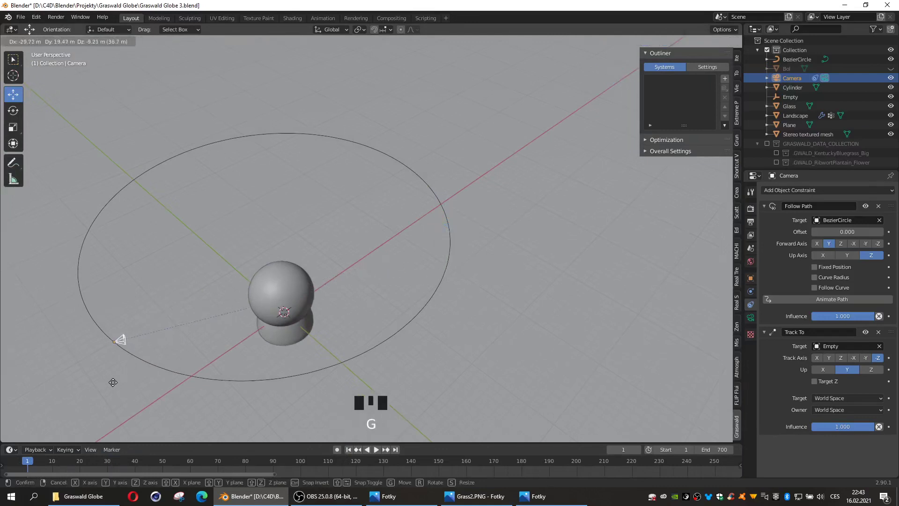
- In top view, slide the camera back onto the circle path's left rim
key("KP_7")
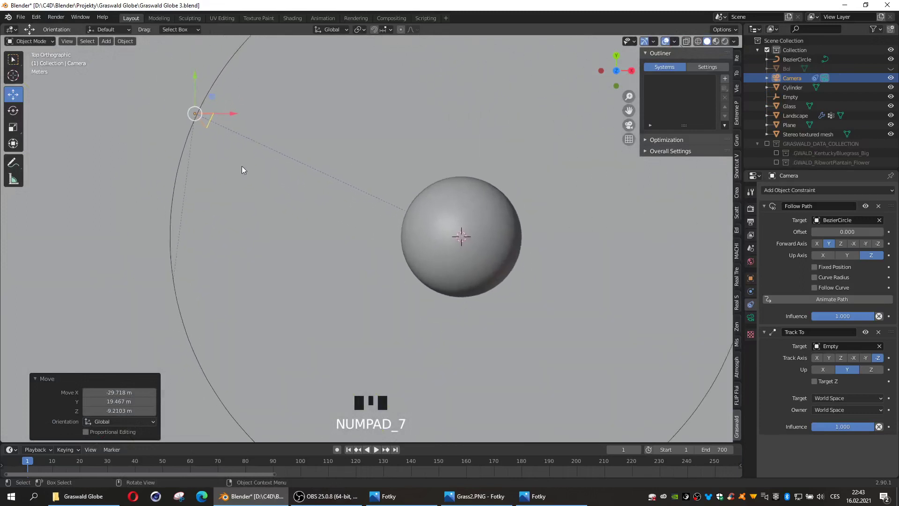
key("g")
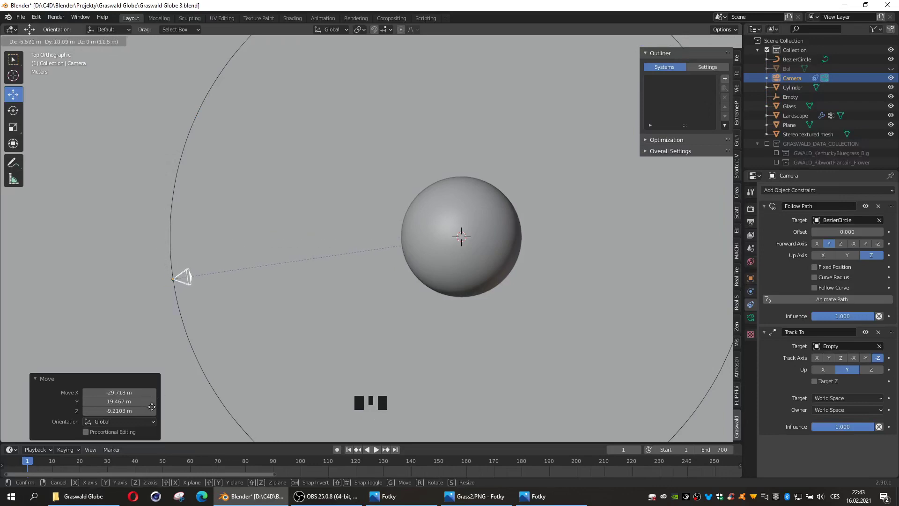
left_click_drag(228, 384, 177, 293)
left_click(177, 293)
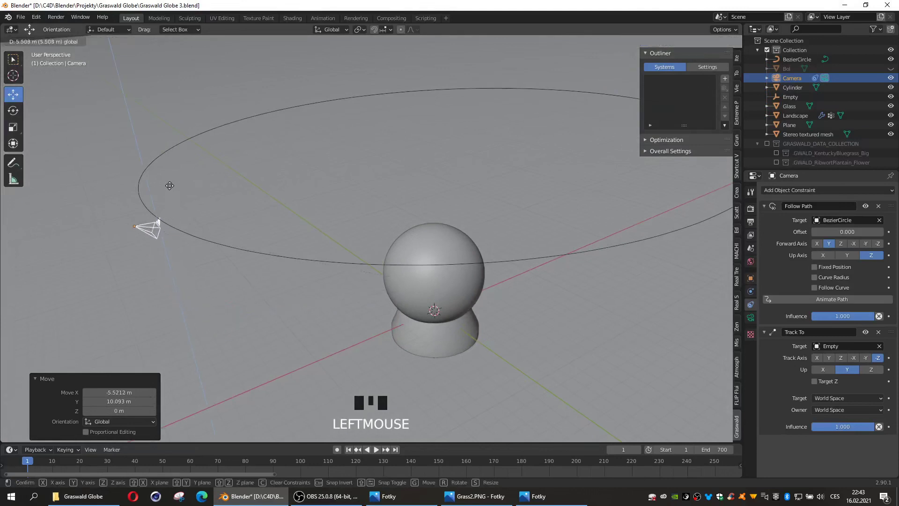
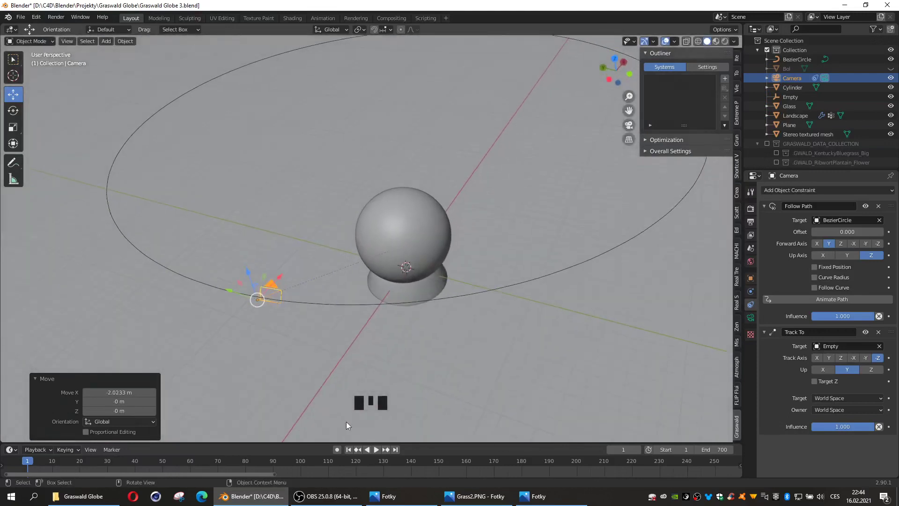
- Orbit around the playing animation, then watch it through the camera
left_click_drag(363, 460, 267, 232)
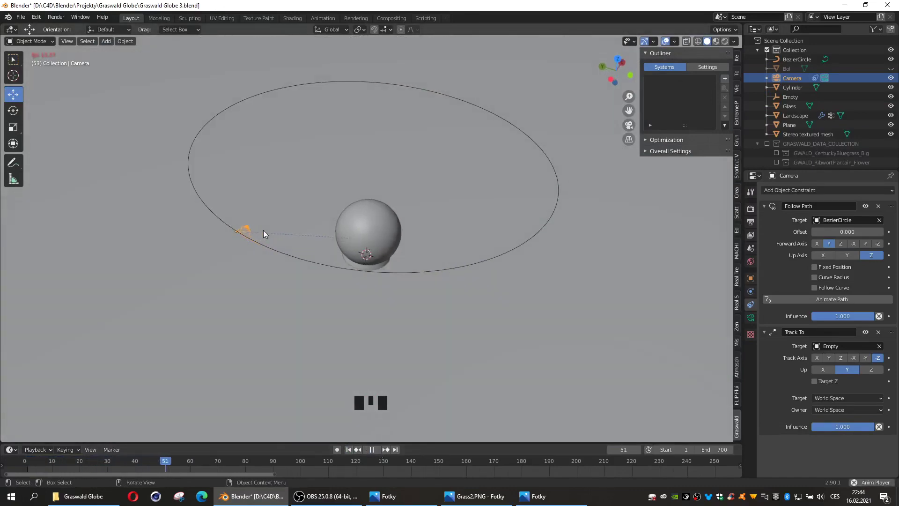
key("KP_0")
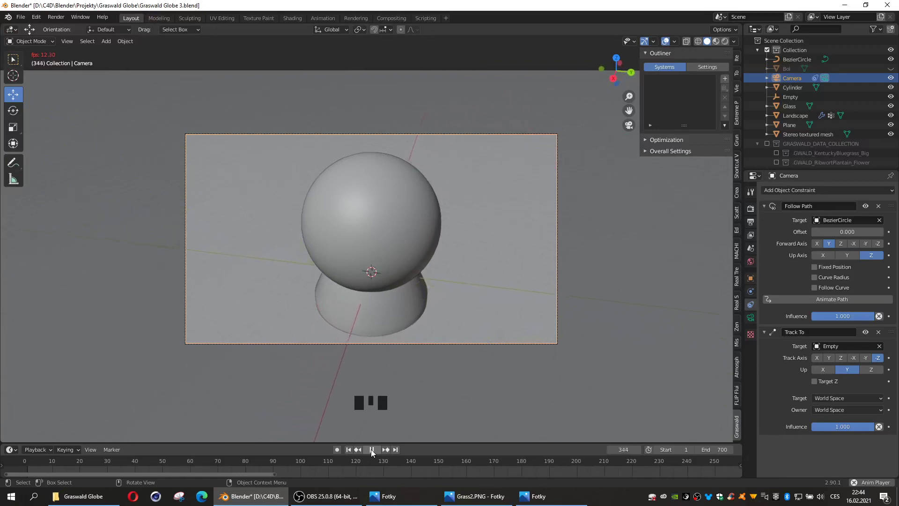
- Preview the globe in Rendered shading through the camera, return to Solid and check the camera's lens
left_click_drag(373, 453, 435, 402)
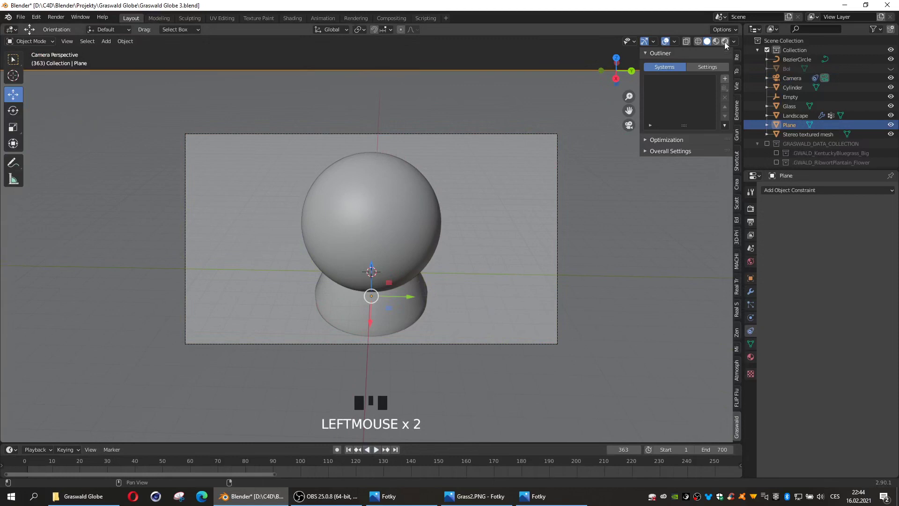
left_click(726, 47)
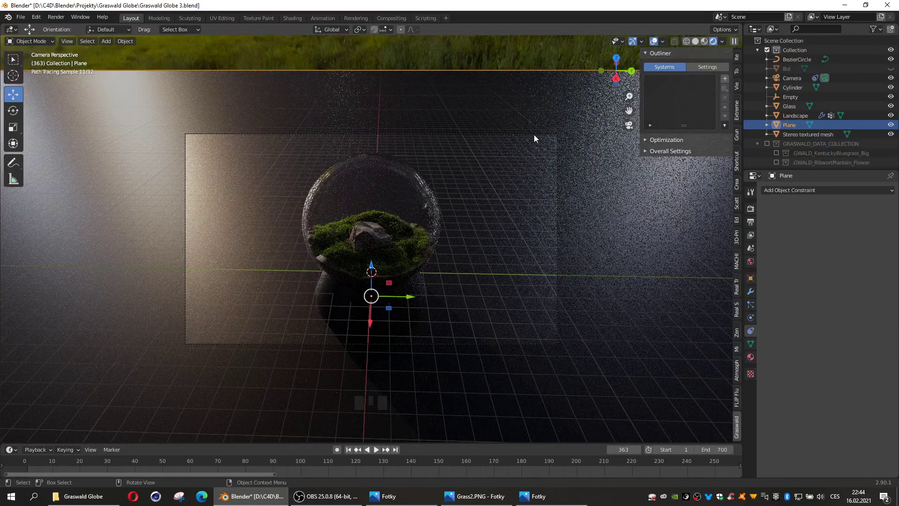
left_click(537, 136)
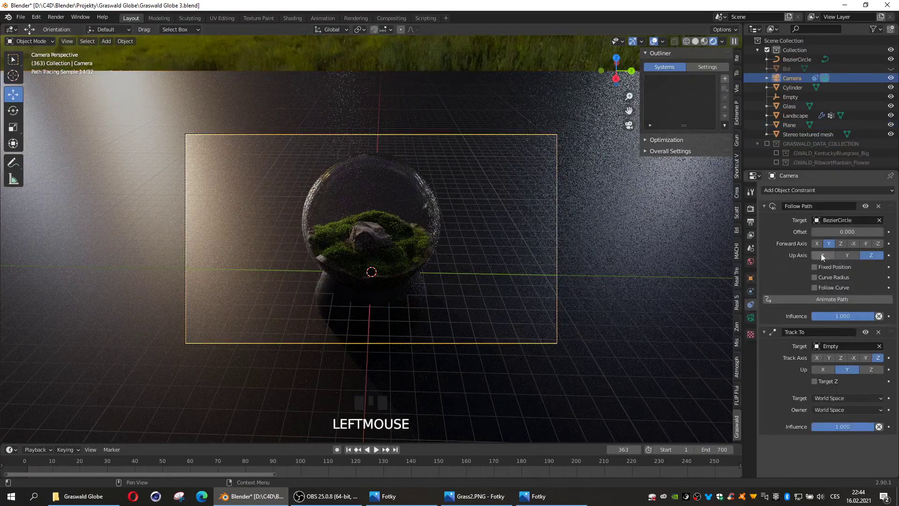
left_click(840, 250)
left_click(756, 319)
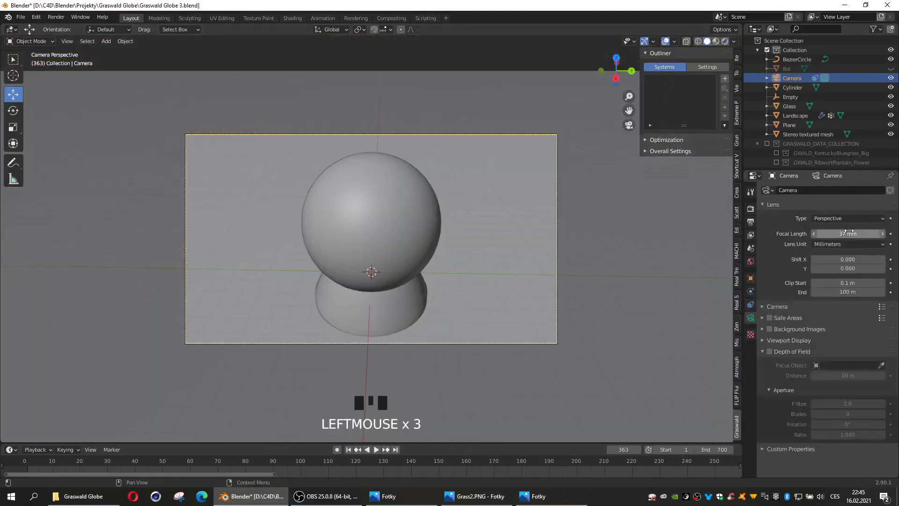
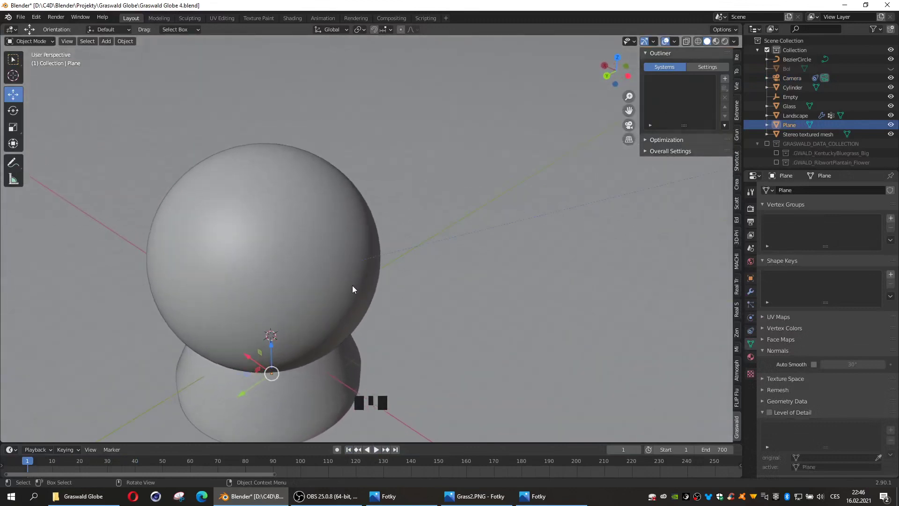
- Hide the Glass dome sphere to expose the grassy rock landscape
left_click(354, 288)
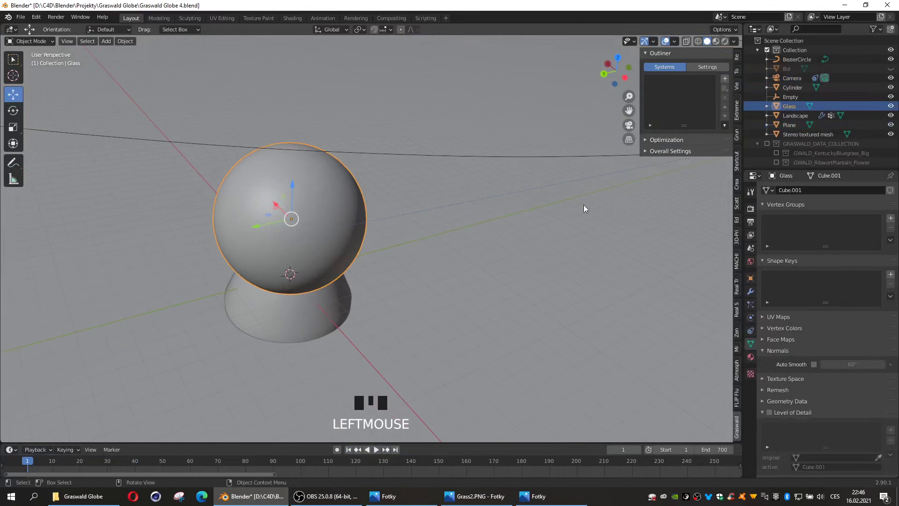
left_click(890, 111)
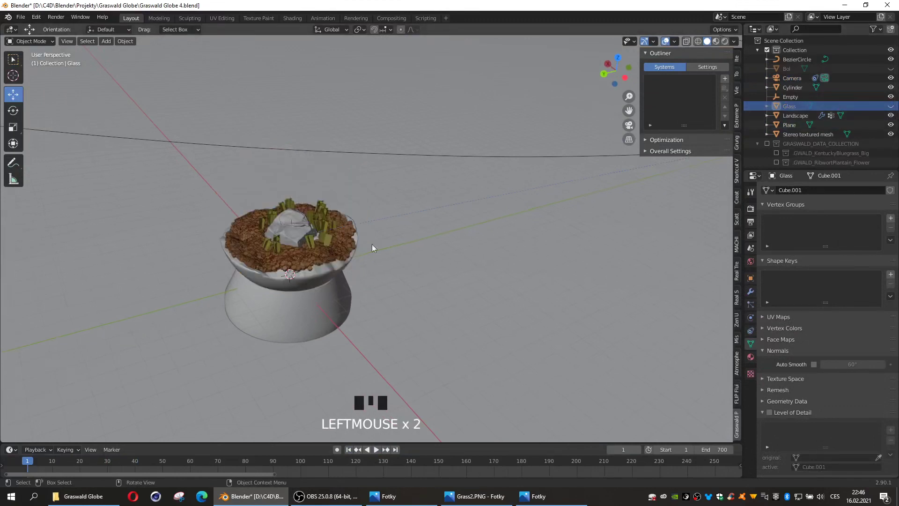
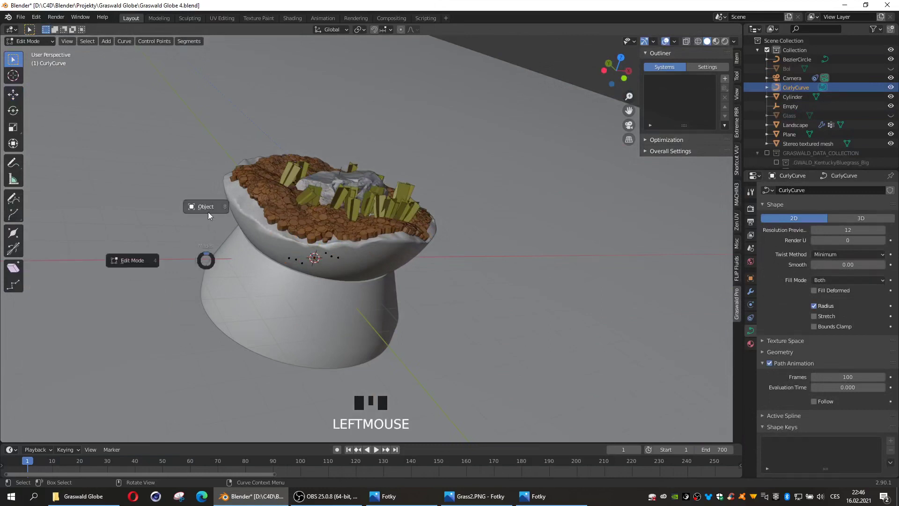
- Stretch and rotate the CurlyCurve above the rock, then add an icosphere at the origin
key("Tab")
left_click(326, 235)
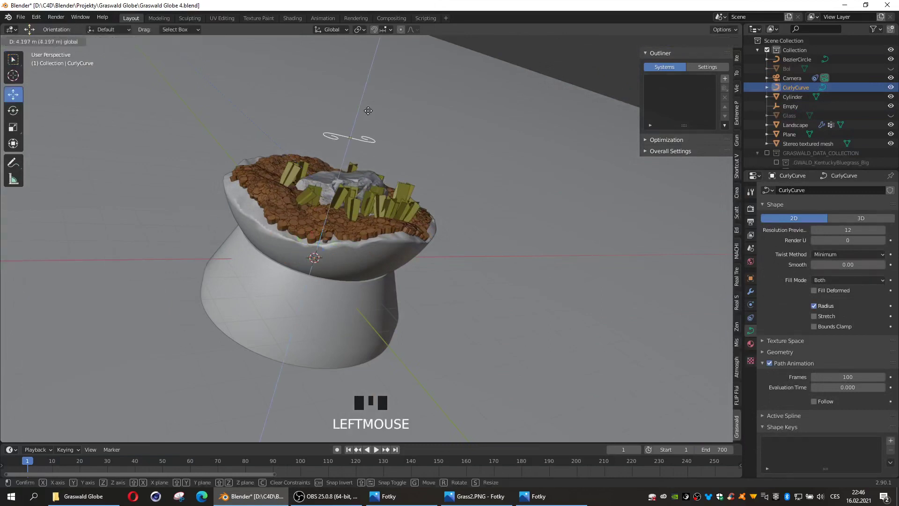
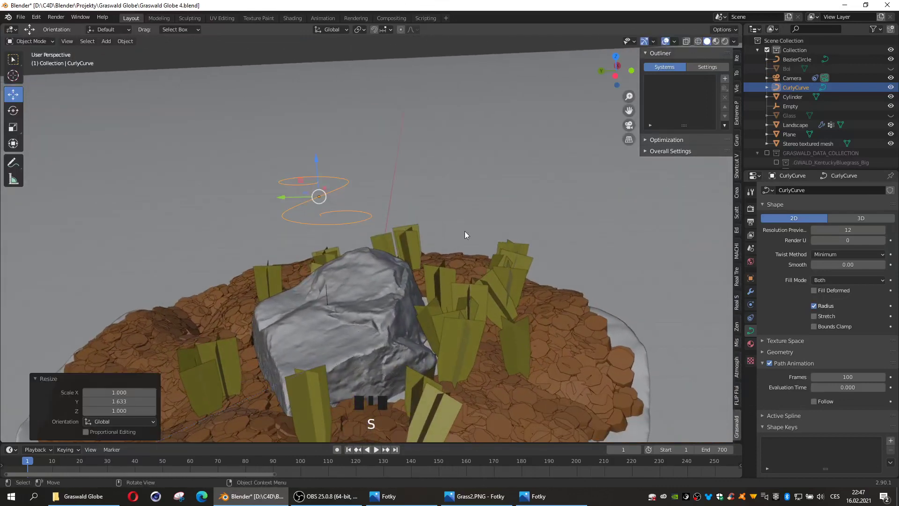
left_click_drag(445, 268, 392, 242)
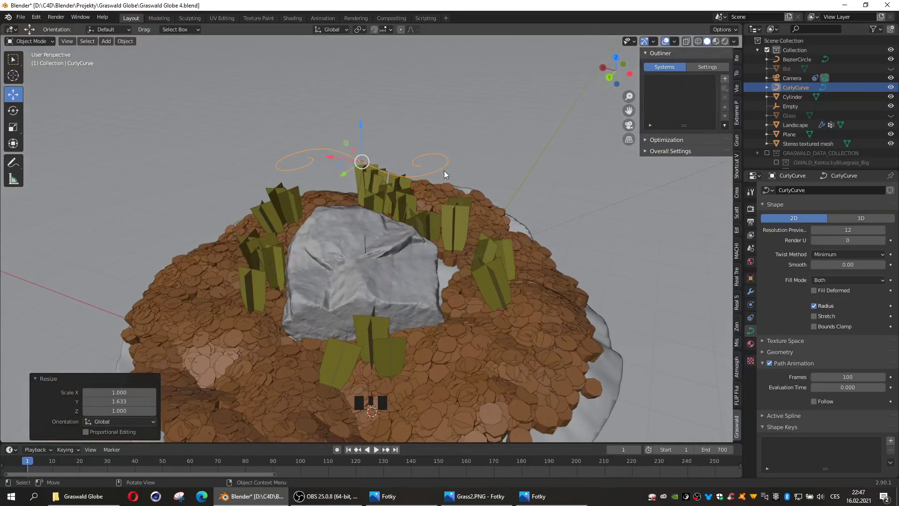
key("r")
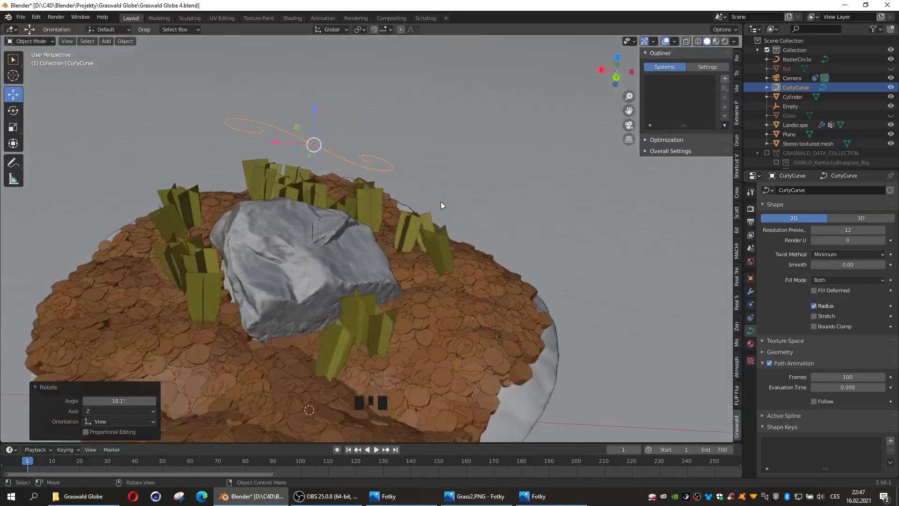
middle_click(442, 204)
key("g")
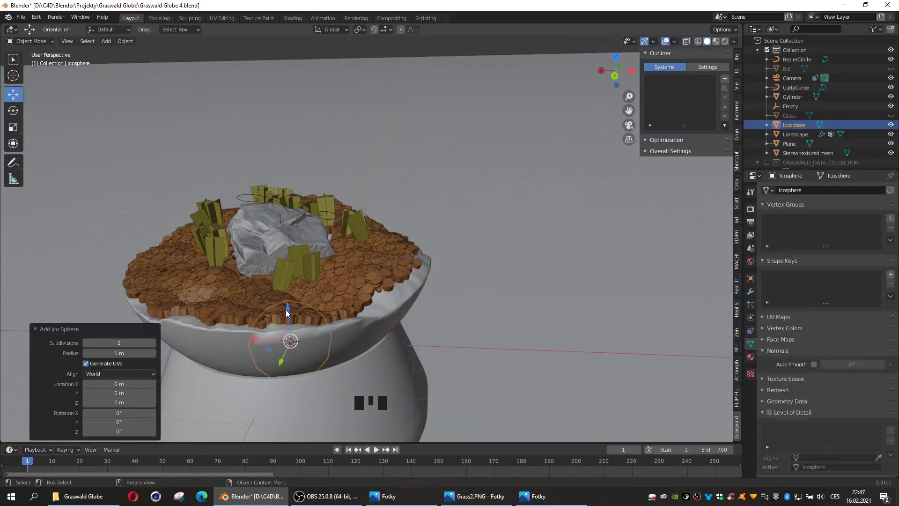
- Shrink the icosphere to a tiny ball and apply its scale
left_click(288, 309)
key("s")
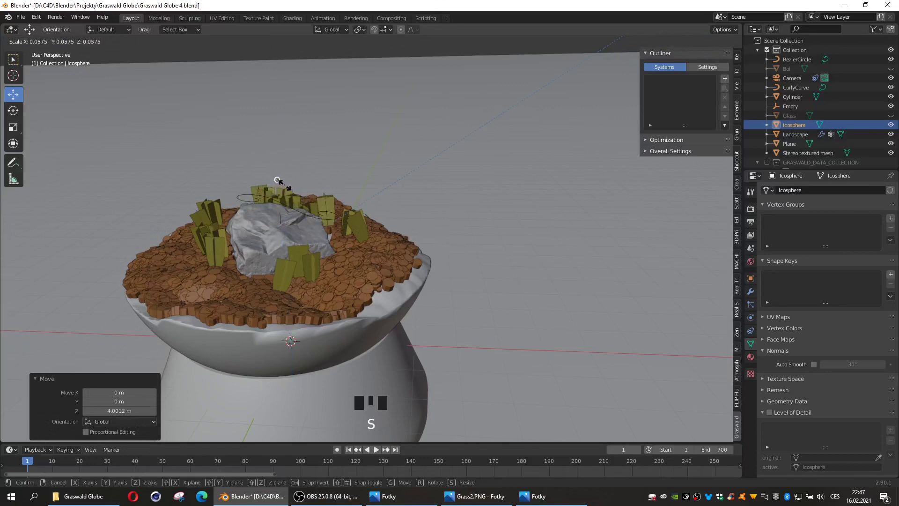
middle_click(316, 229)
left_click_drag(321, 231, 362, 270)
key("s")
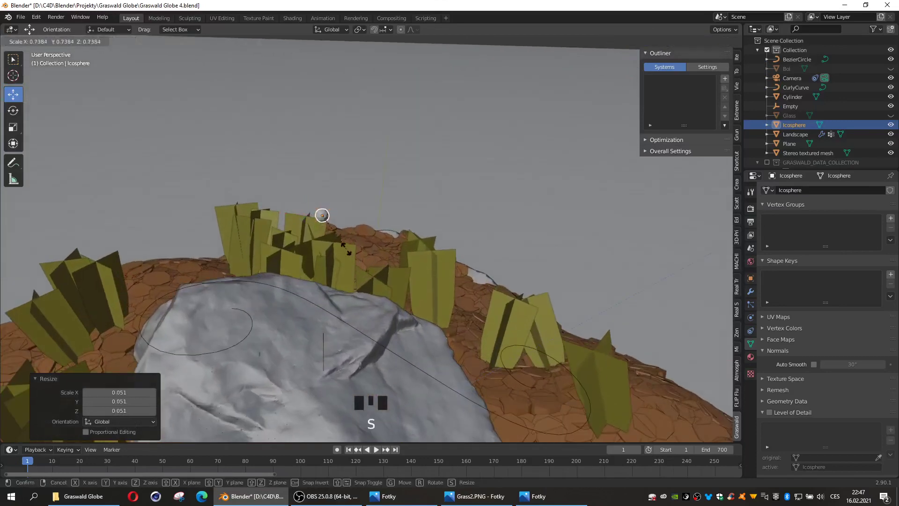
key("g")
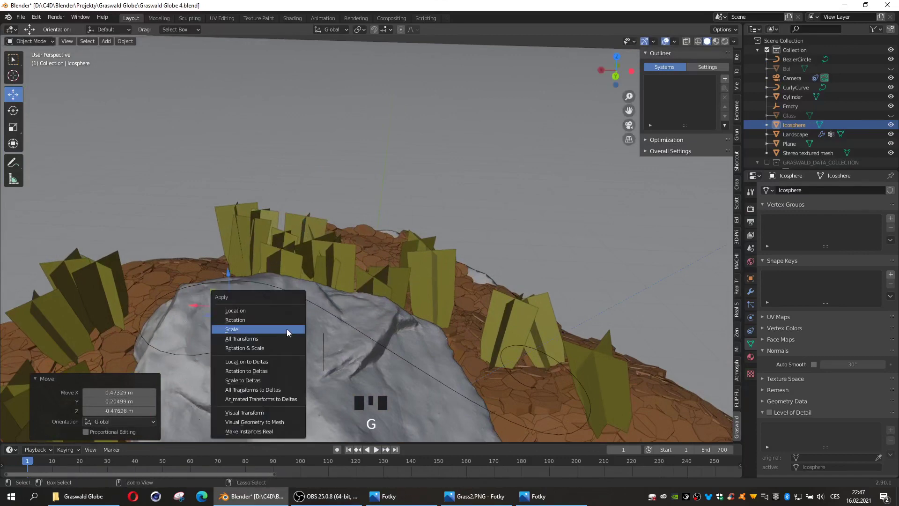
key("ctrl+a")
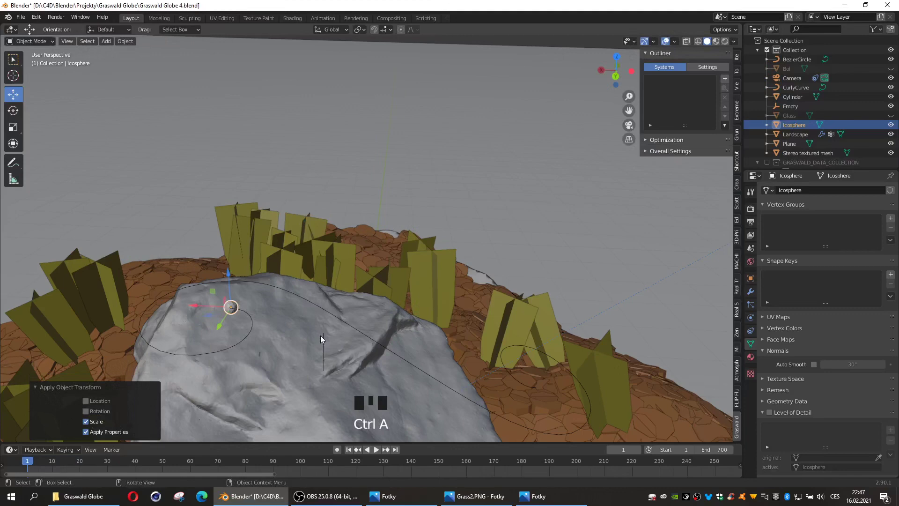
- Place the icosphere onto the curly curve's spiral in top and front views and give it a new material
key("KP_7")
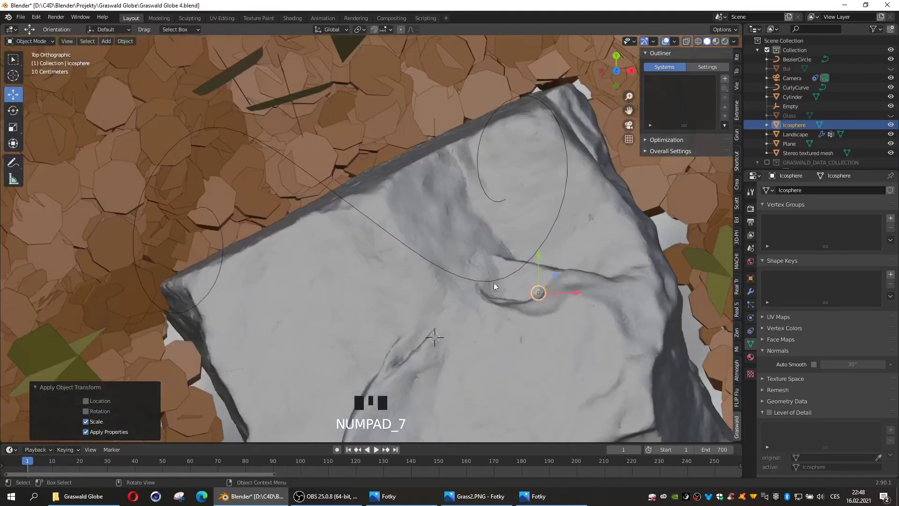
key("g")
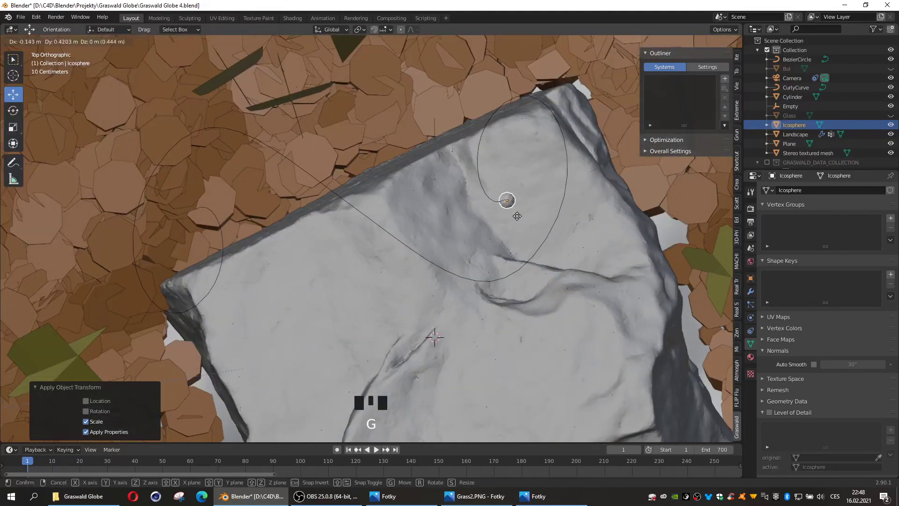
key("KP_1")
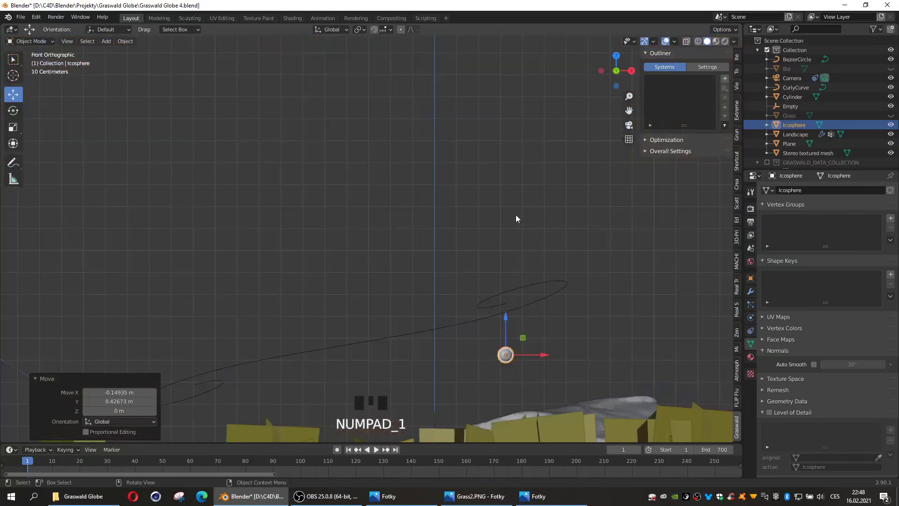
left_click(508, 326)
left_click_drag(411, 278, 484, 308)
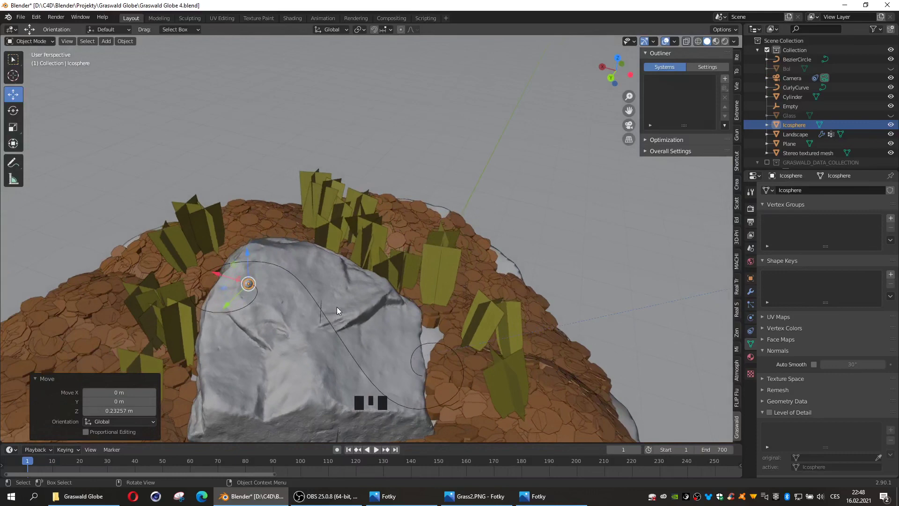
left_click(751, 360)
- Make the icosphere's material a yellow Emission at strength 30 and show its constraints
left_click_drag(827, 224, 821, 205)
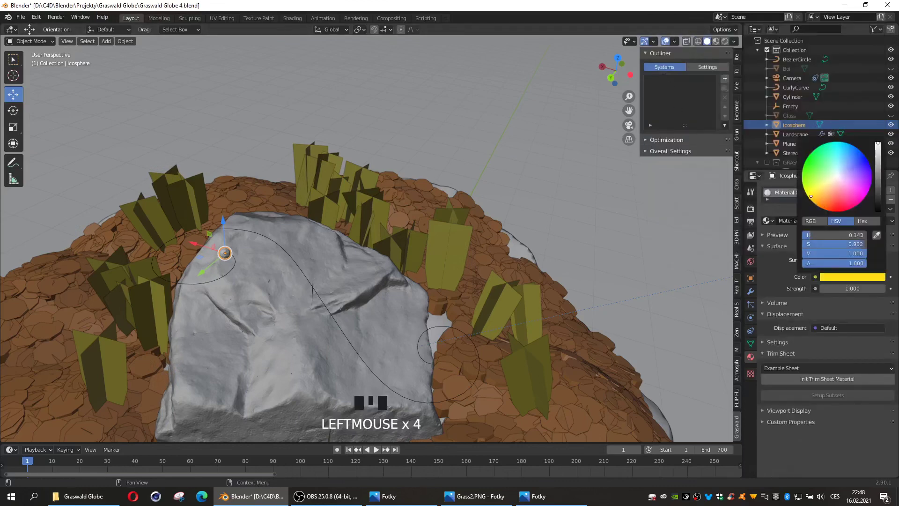
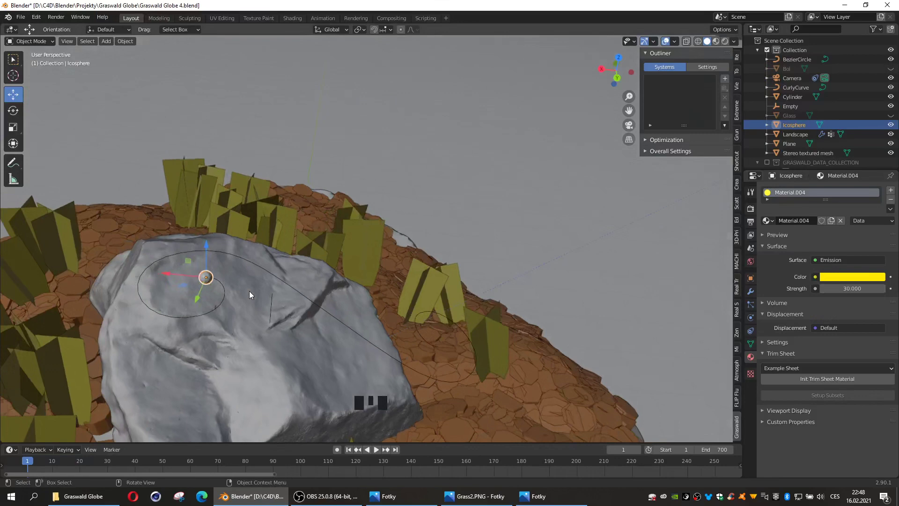
left_click(234, 309)
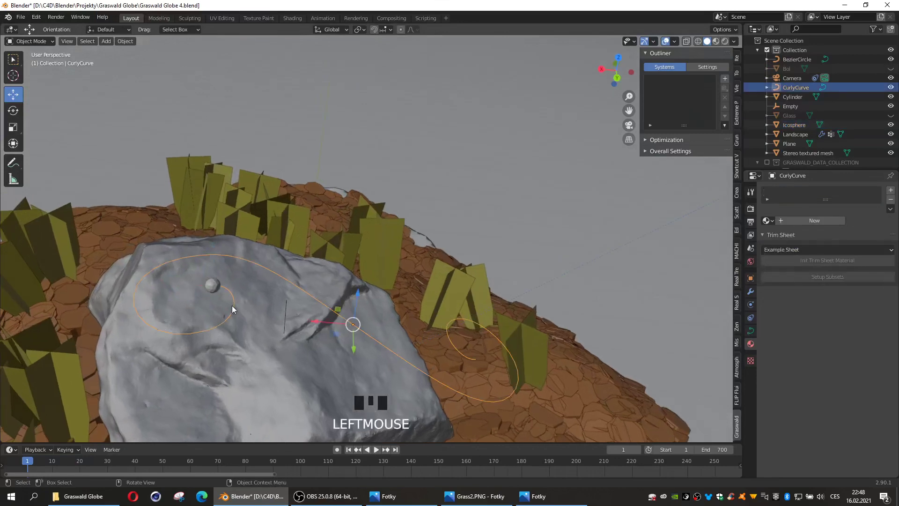
left_click(218, 289)
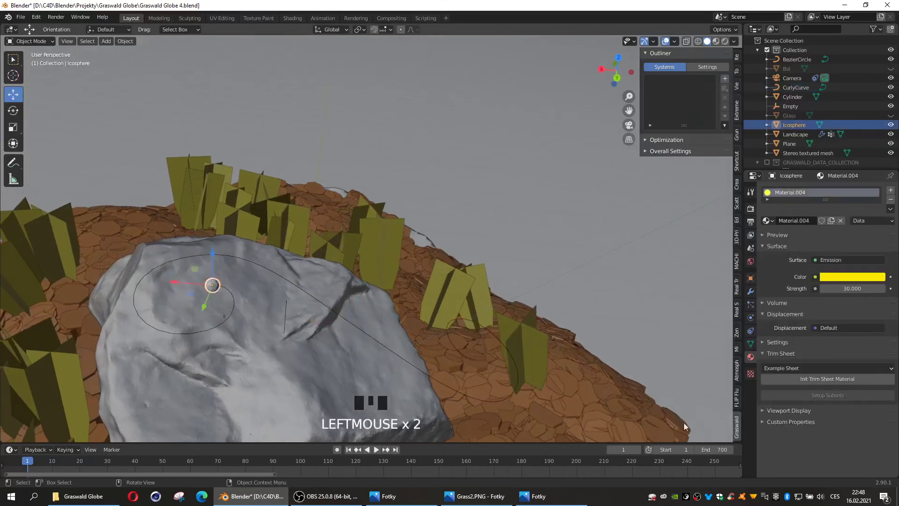
left_click(750, 334)
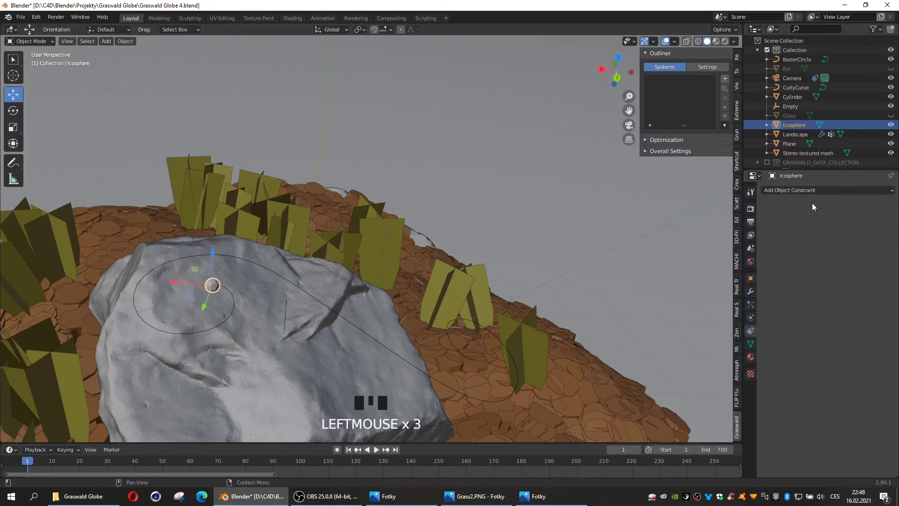
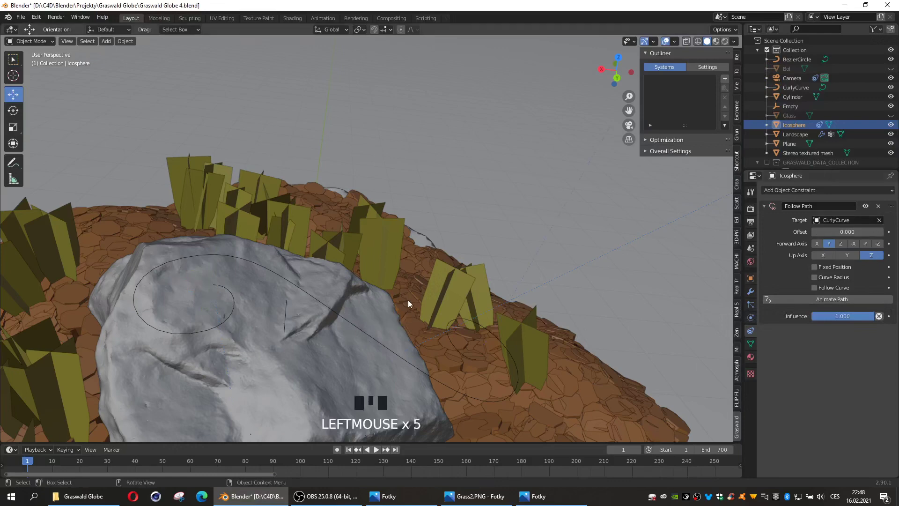
- Find the raised icosphere and apply the CurlyCurve's scale
middle_click(457, 238)
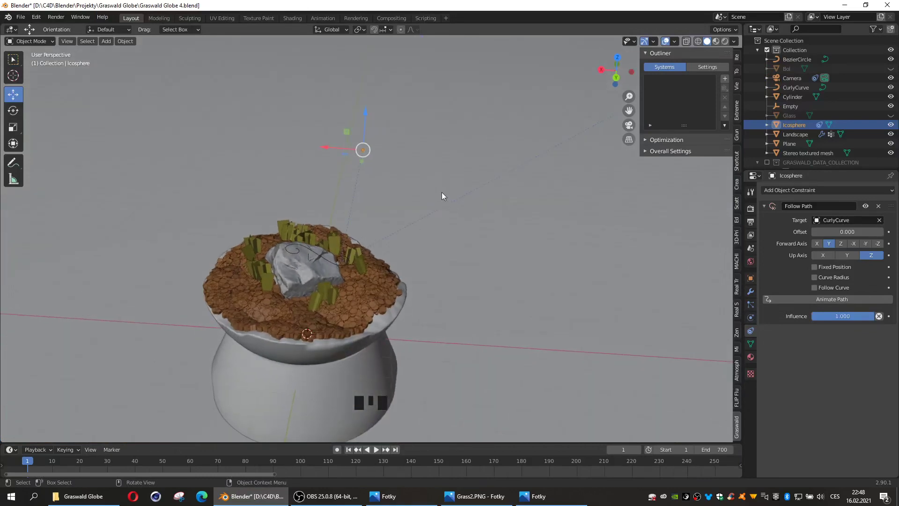
middle_click(434, 177)
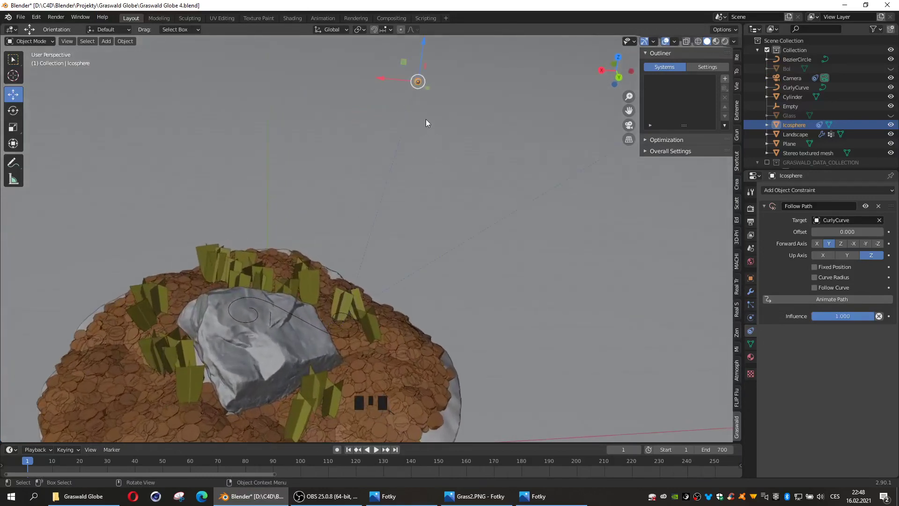
left_click(302, 320)
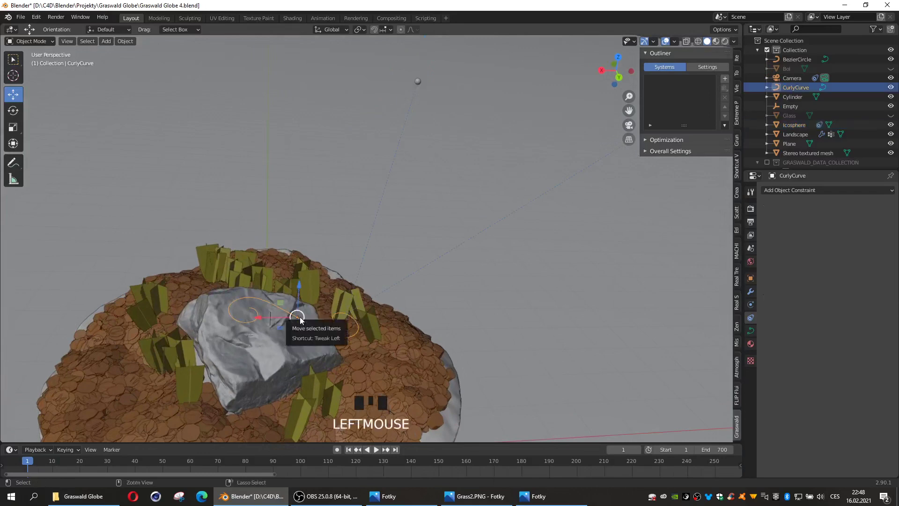
key("ctrl+a")
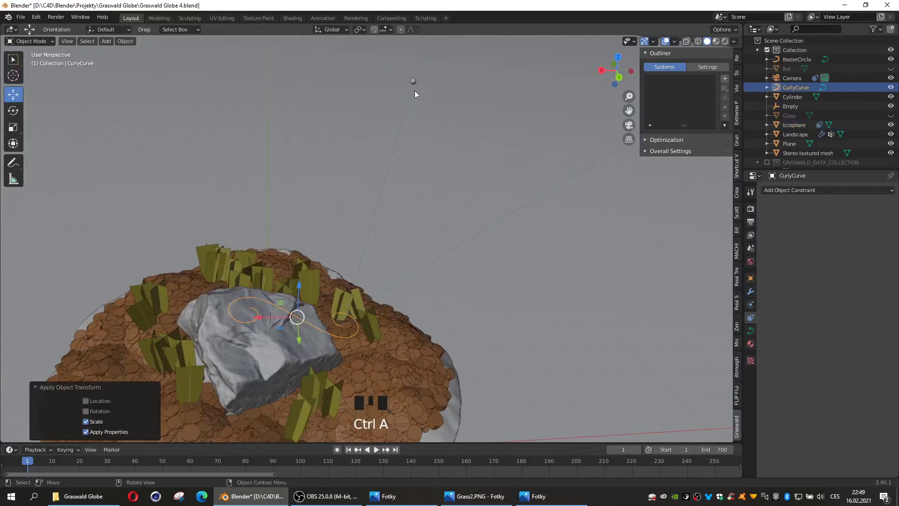
left_click(426, 99)
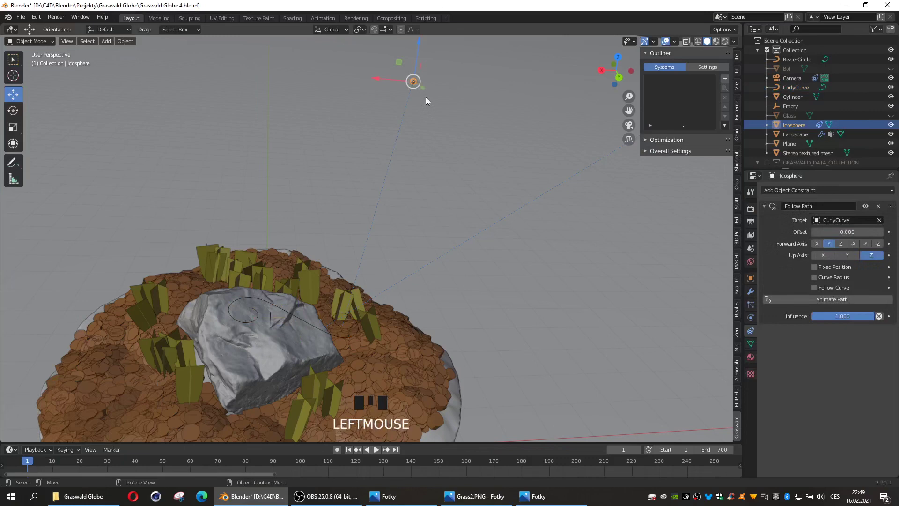
- Move the icosphere back down onto the curly path in top view
key("g")
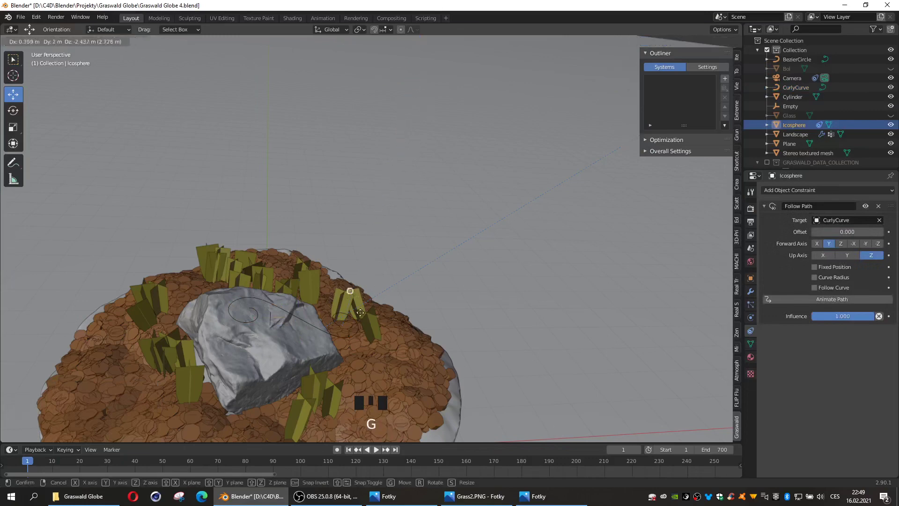
key("KP_7")
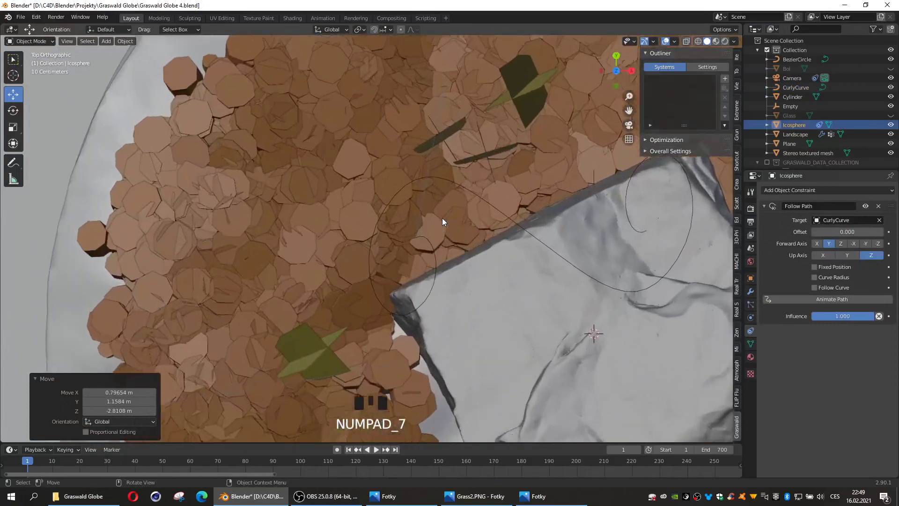
key("g")
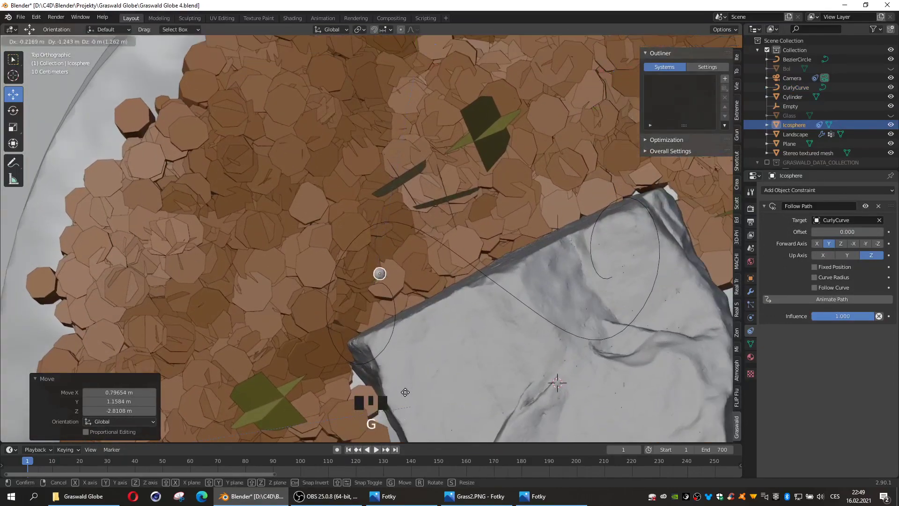
left_click_drag(379, 354, 375, 130)
left_click(375, 130)
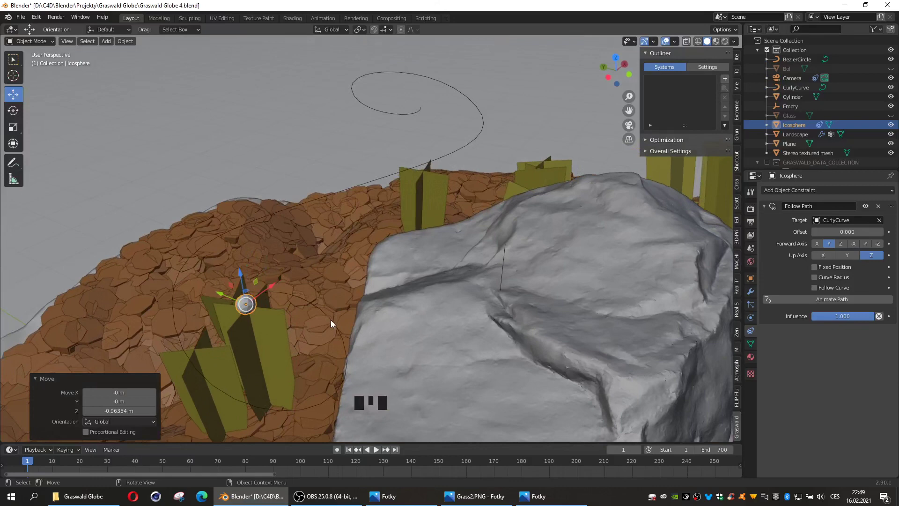
left_click(333, 323)
- Set the CurlyCurve path to 700 frames and play to confirm the icosphere travels along the spiral
left_click(748, 332)
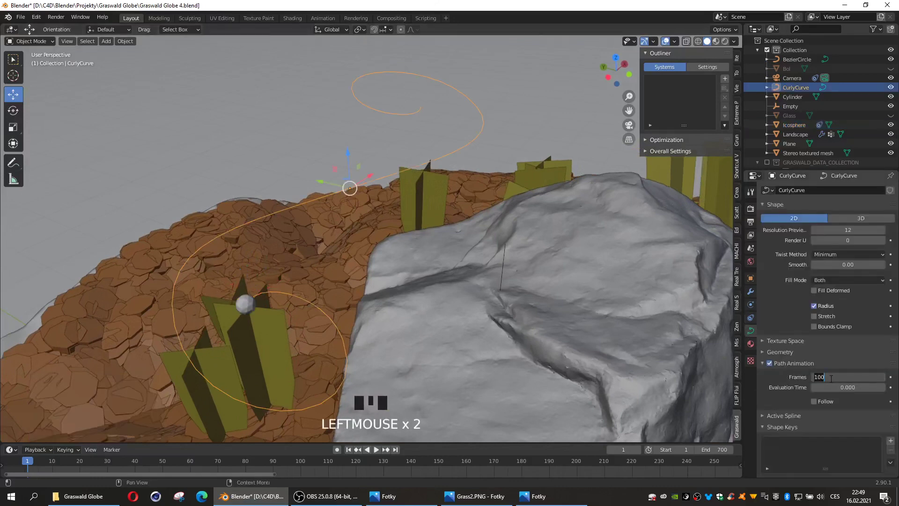
key("KP_0")
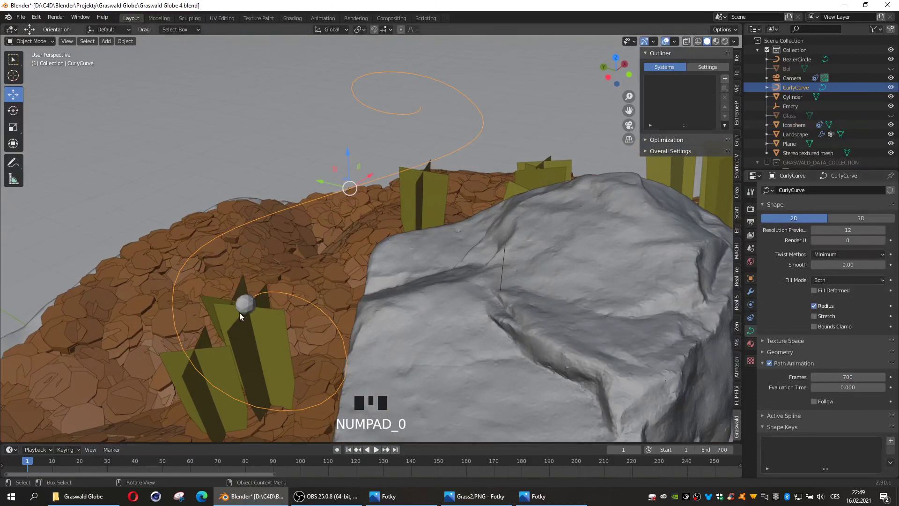
left_click(244, 309)
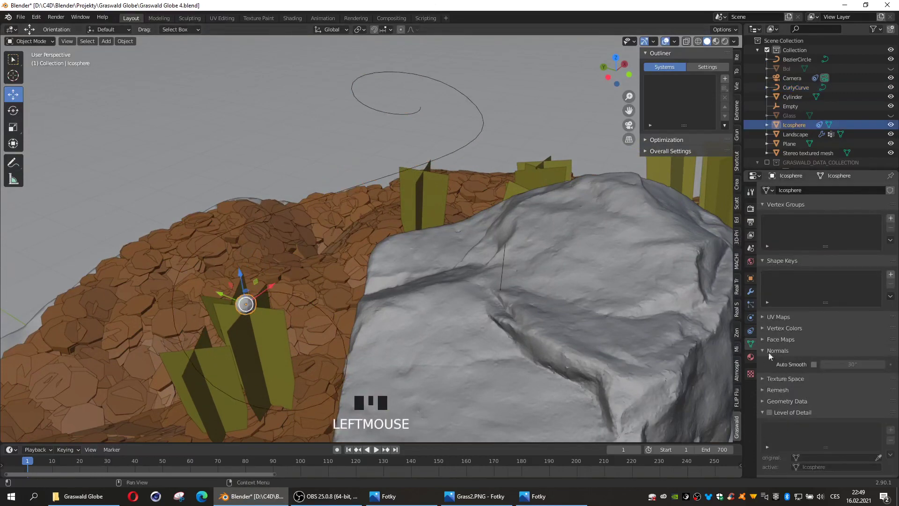
left_click(755, 334)
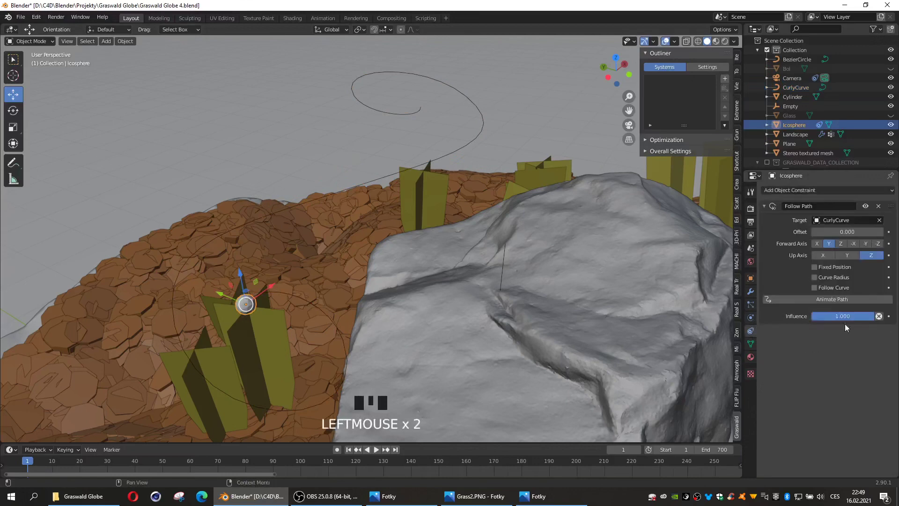
left_click_drag(842, 303, 382, 451)
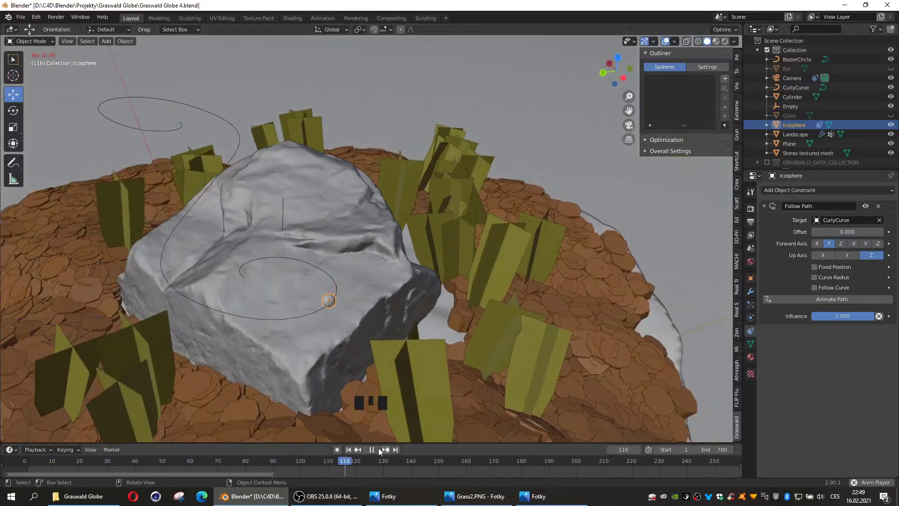
left_click_drag(377, 451, 314, 304)
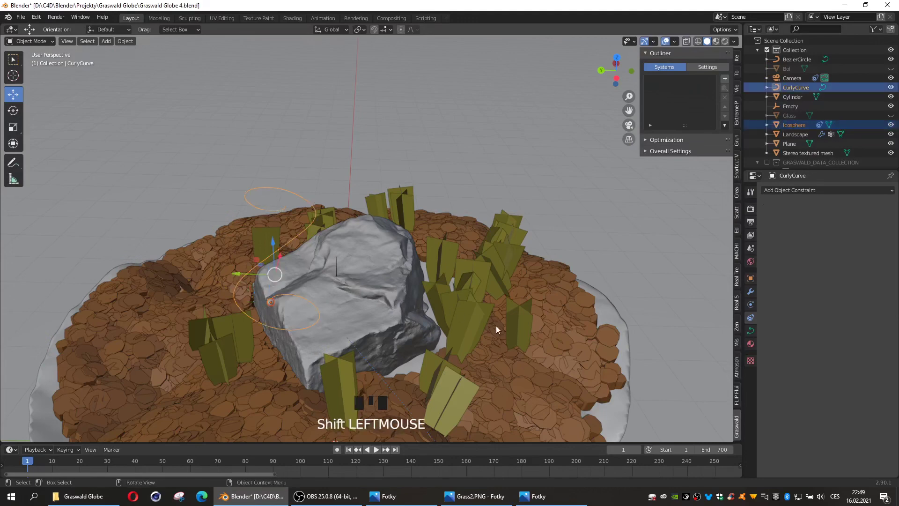
- Duplicate the curve-and-icosphere pair, then rotate and move the copy to a new spot
key("shift+d")
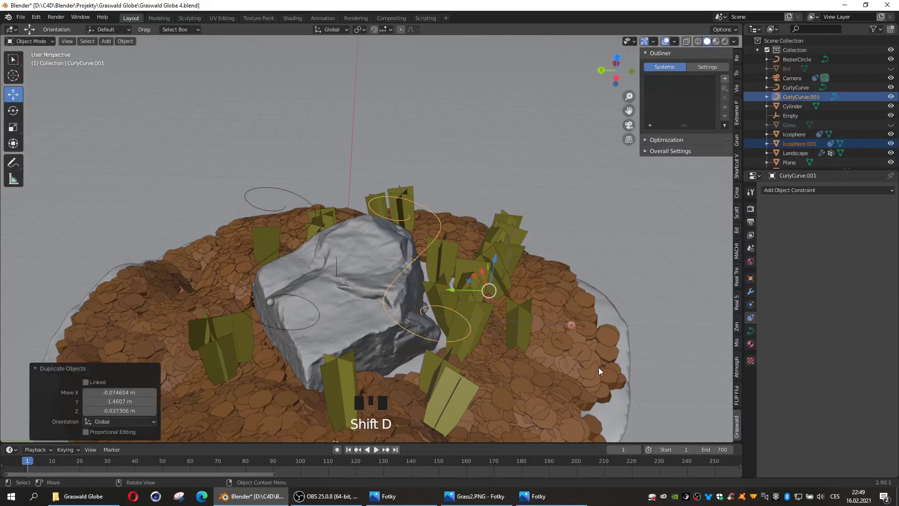
key("r")
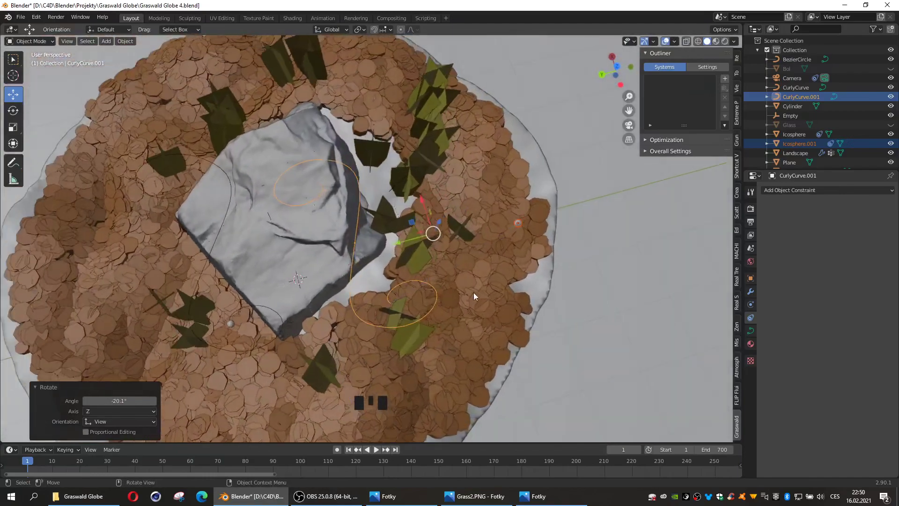
key("r")
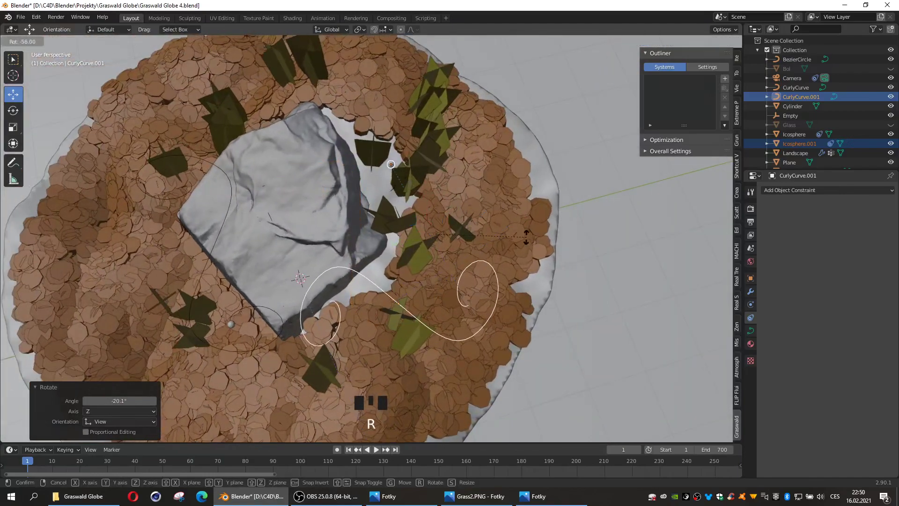
key("g")
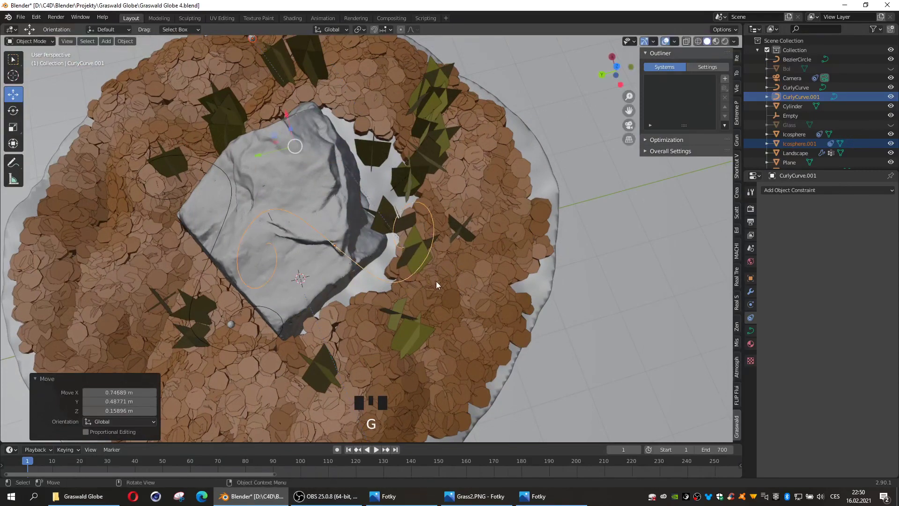
- Reposition the copied icosphere and raise CurlyCurve.001 higher above the rock
left_click(172, 113)
key("g")
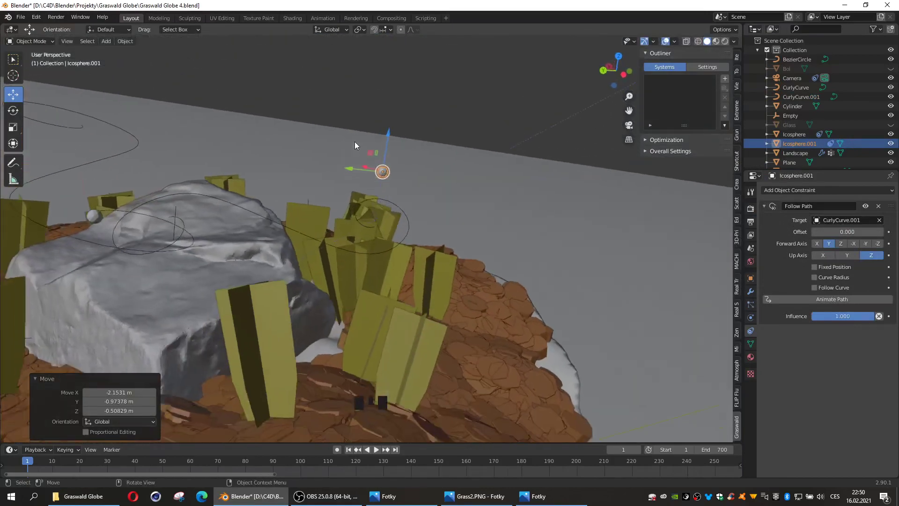
left_click(313, 226)
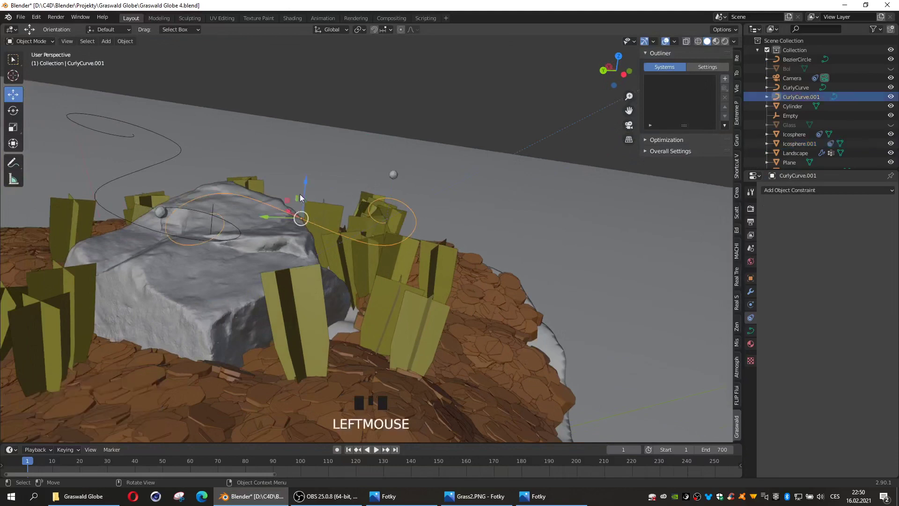
left_click(307, 186)
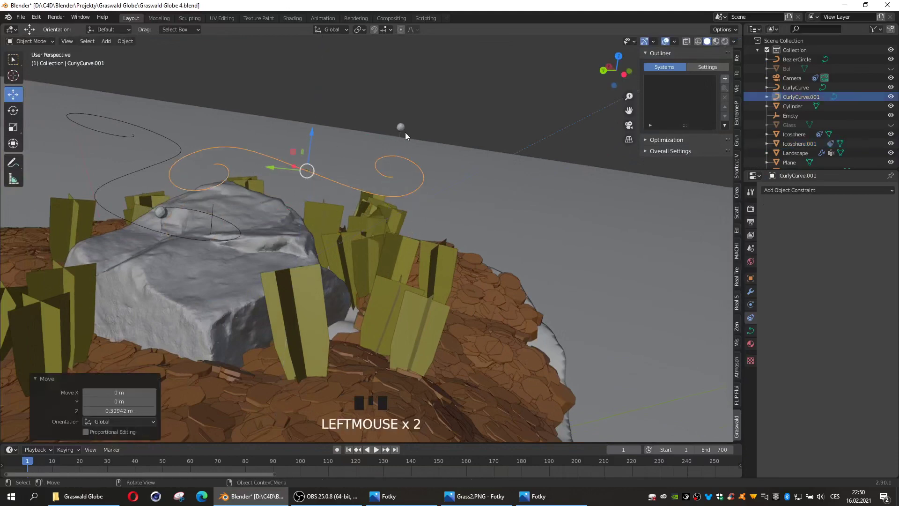
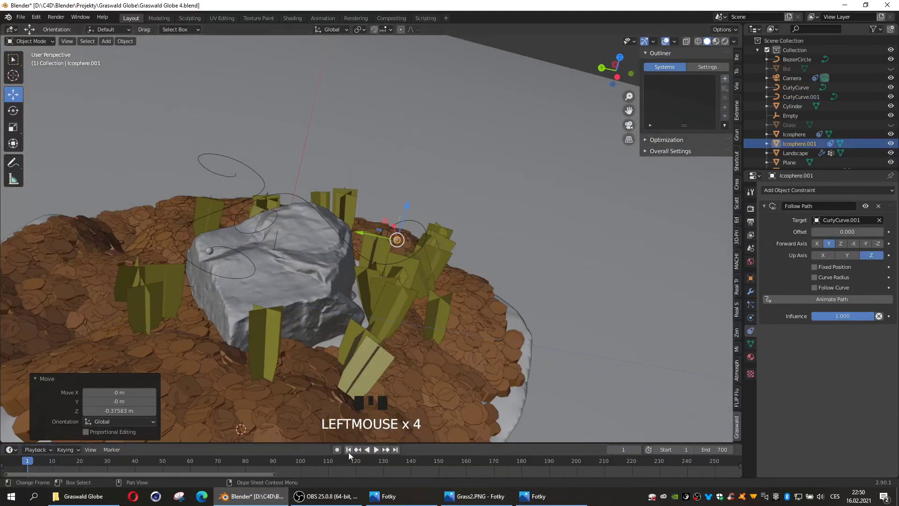
- Scrub the timeline to watch Icosphere.001 travel along CurlyCurve.001, then reselect the pair
left_click_drag(388, 456, 381, 451)
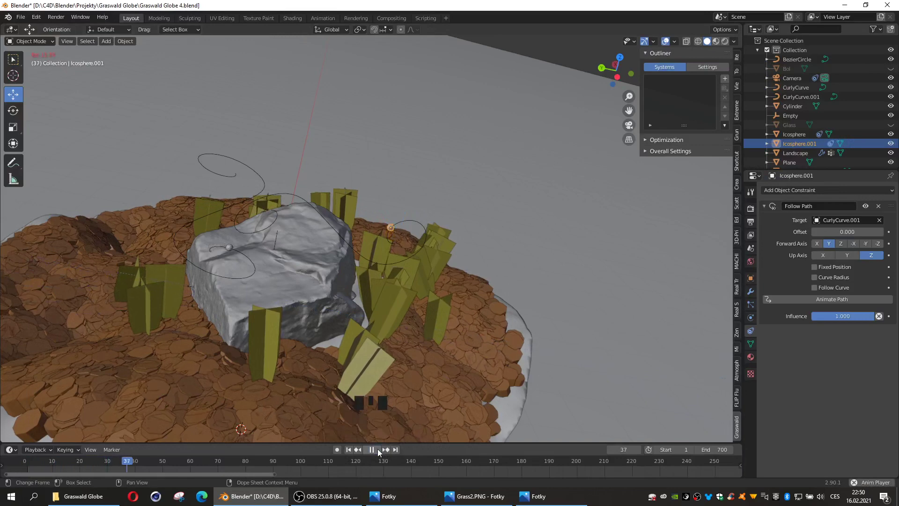
left_click_drag(381, 450, 368, 351)
left_click(391, 328)
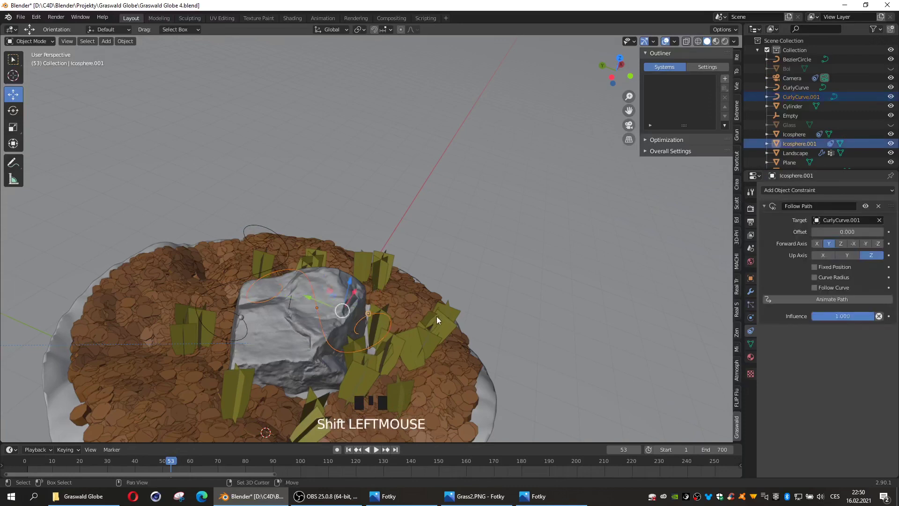
- Duplicate the second pair and place the copy elsewhere in the globe, rotating it from a side view
key("shift+d")
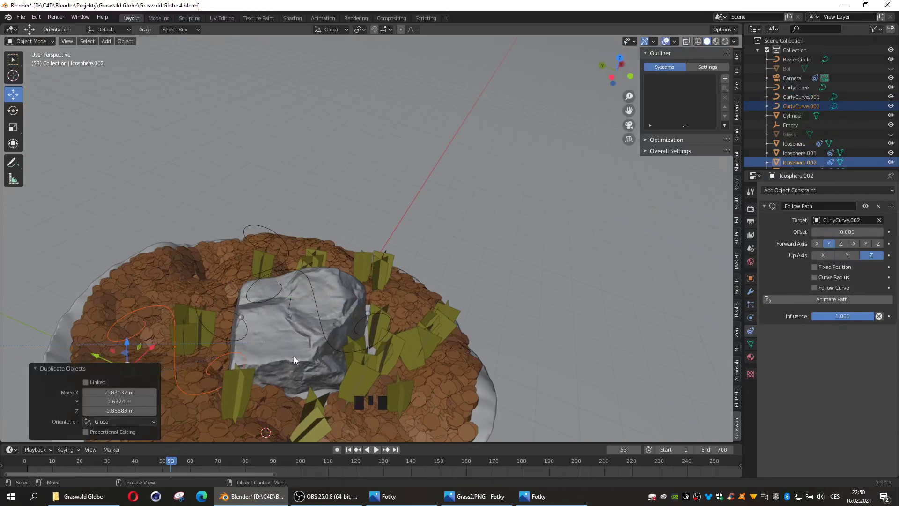
middle_click(245, 354)
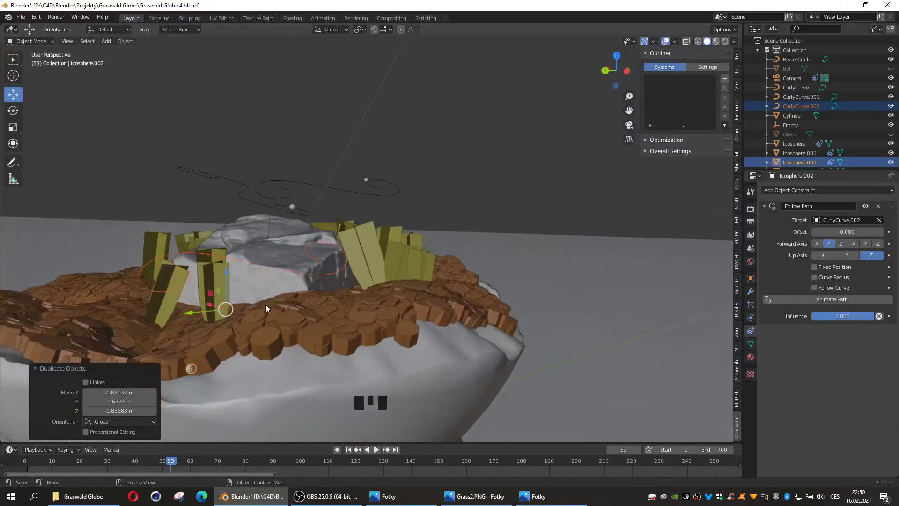
left_click(226, 271)
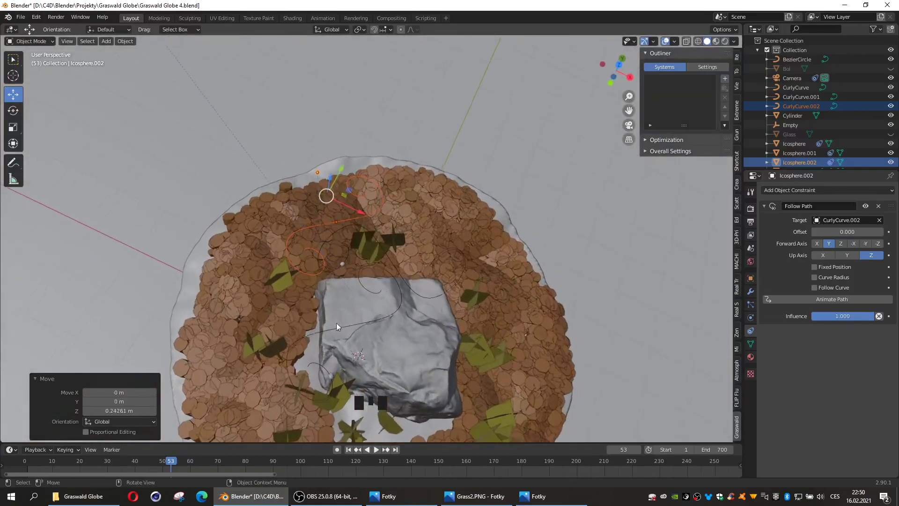
key("r")
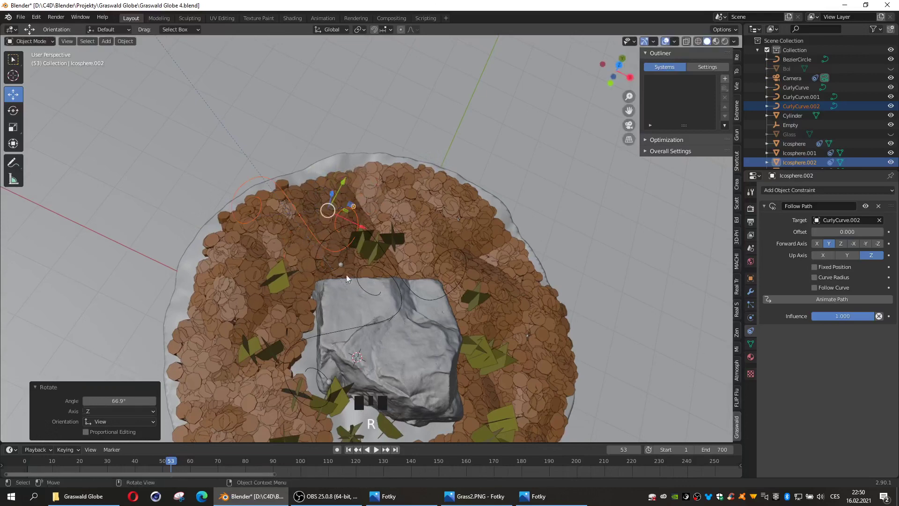
key("g")
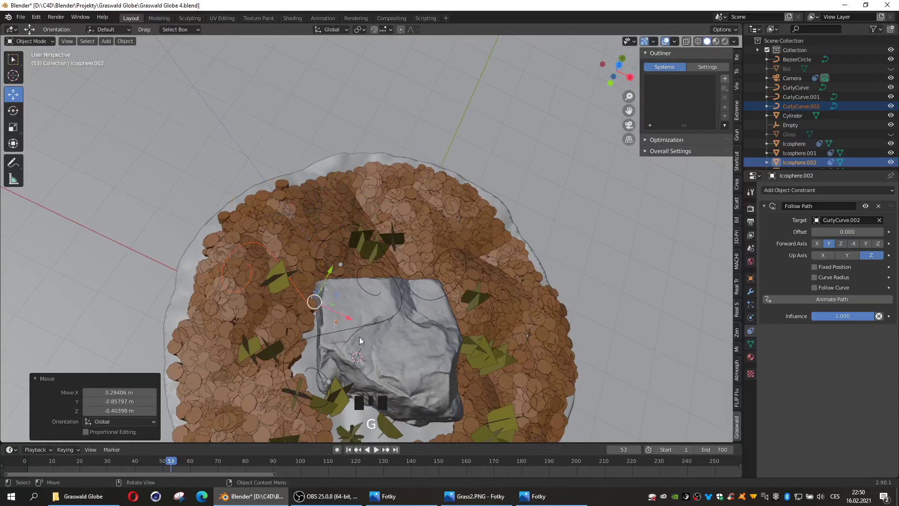
- Rotate CurlyCurve.002 further and lift it higher above the ground
left_click_drag(359, 366, 384, 396)
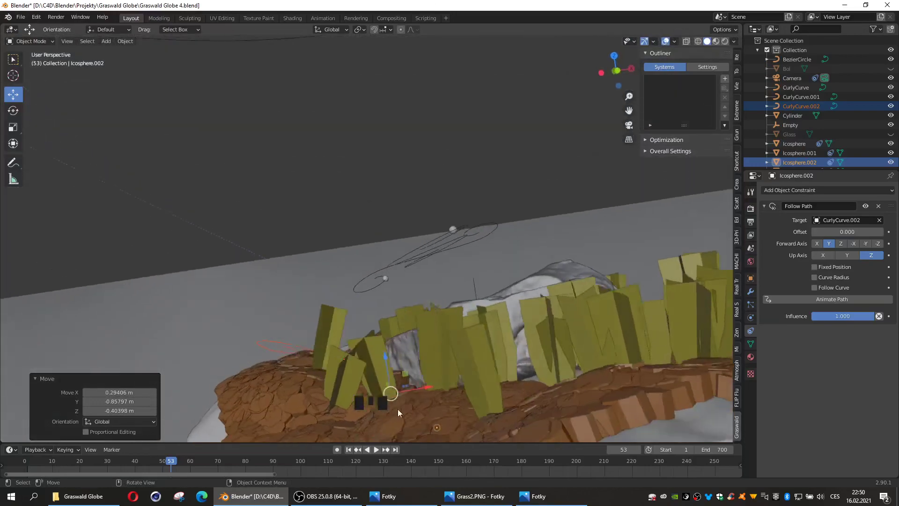
key("r")
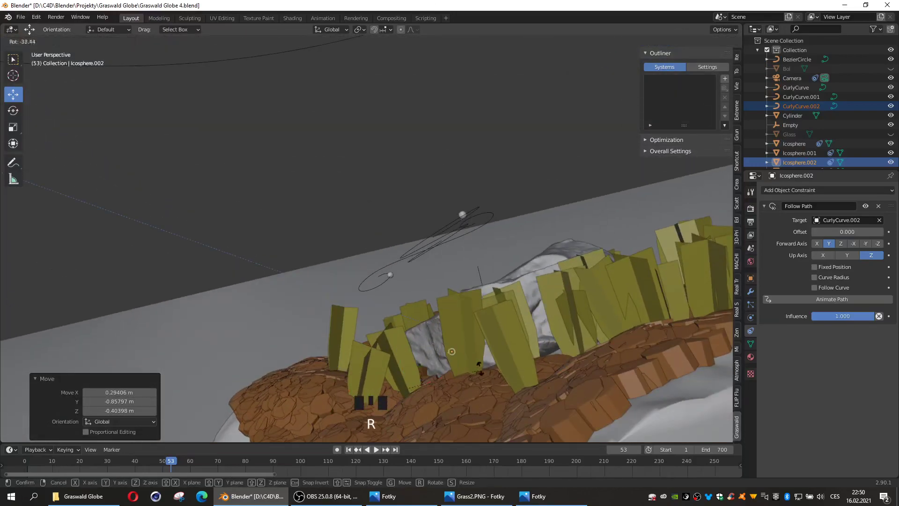
left_click(392, 345)
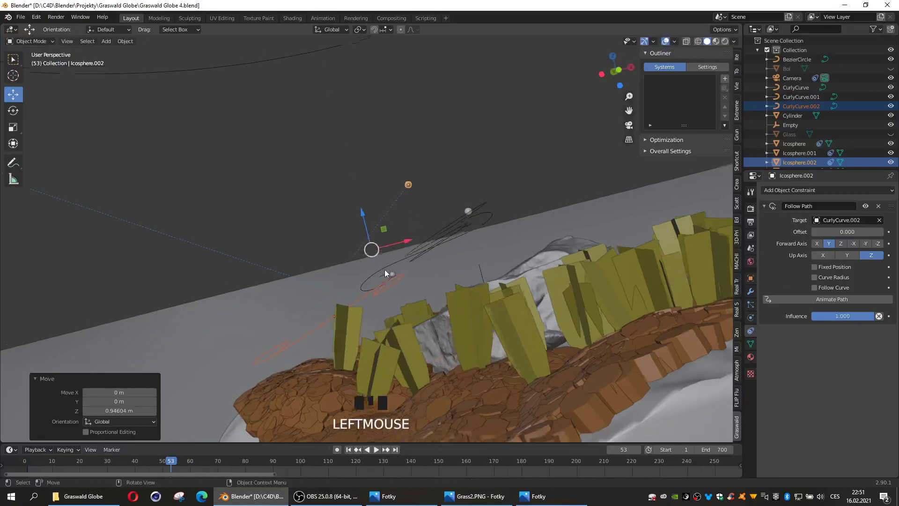
left_click_drag(413, 307, 445, 327)
left_click_drag(392, 286, 164, 180)
- Reposition Icosphere.002 and scrub the timeline to watch it follow its curve
left_click(164, 180)
left_click(164, 181)
key("g")
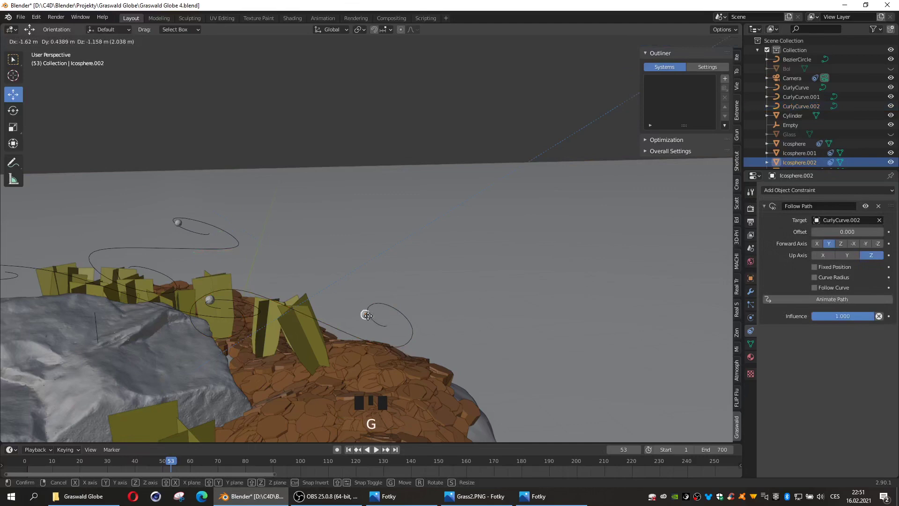
left_click_drag(379, 426, 379, 452)
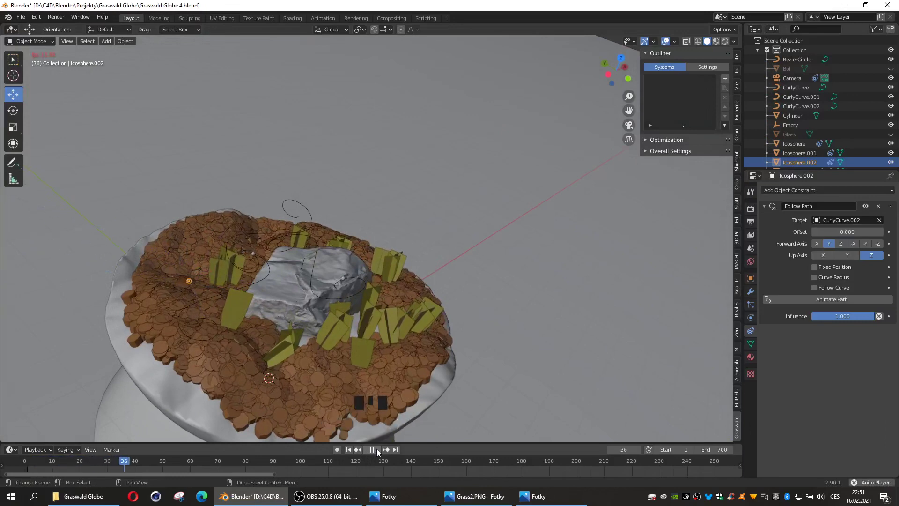
left_click_drag(378, 452, 510, 312)
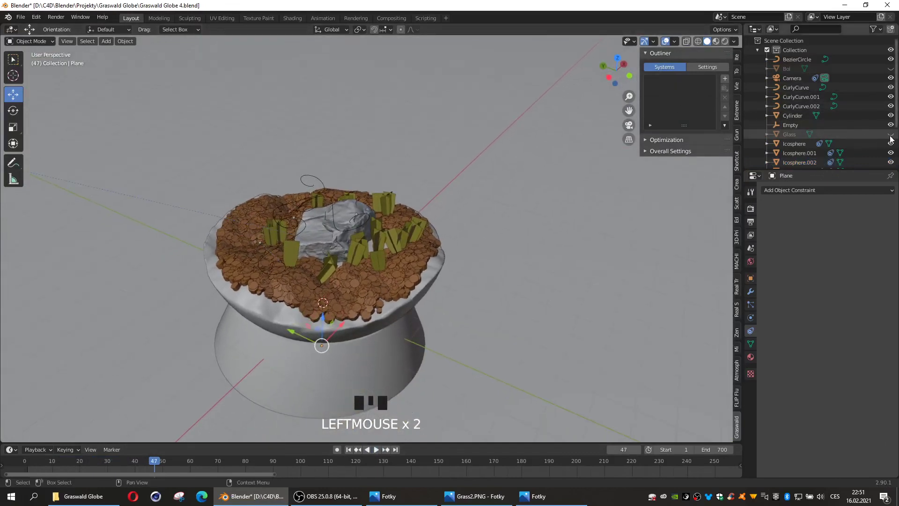
- Unhide the Glass dome, check the scene in Rendered shading, then return to Solid
left_click(893, 138)
left_click_drag(728, 44, 725, 59)
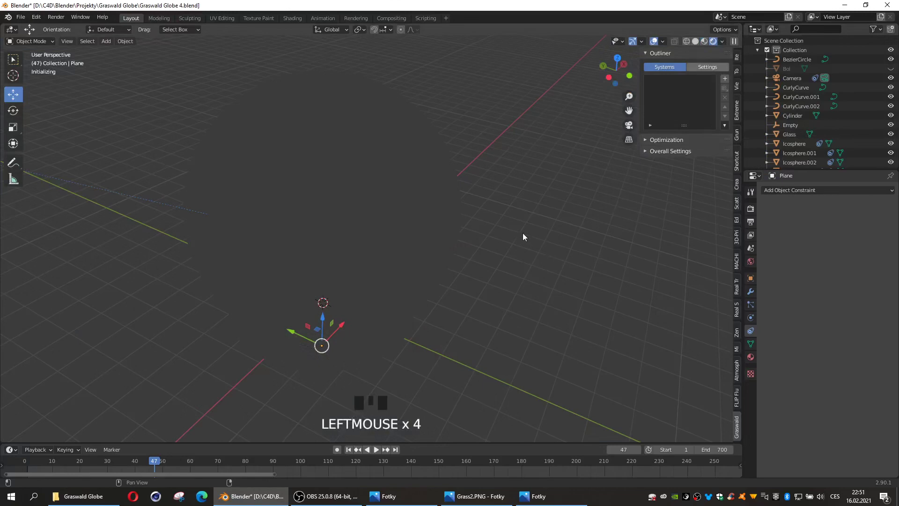
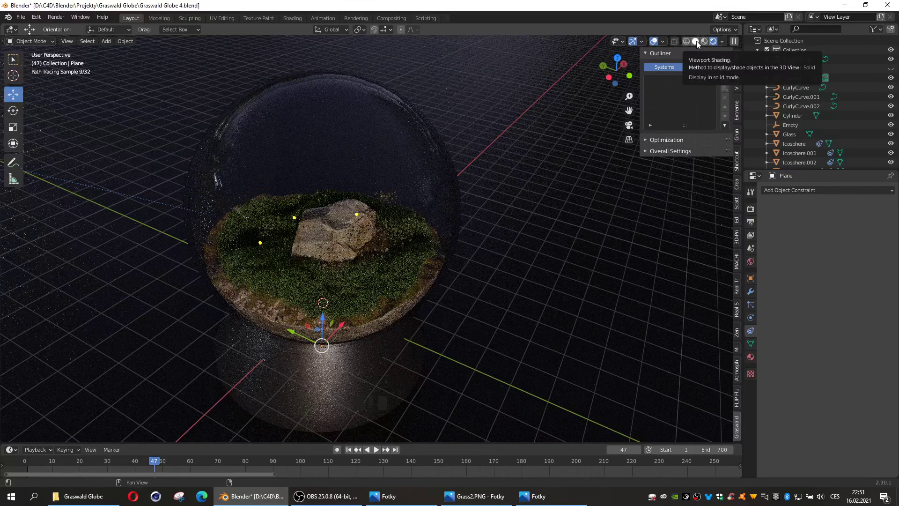
left_click(700, 43)
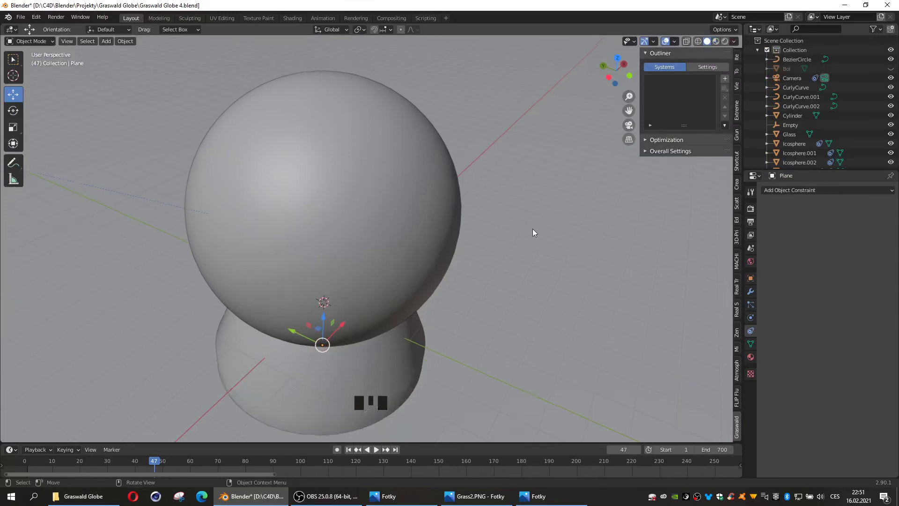
- View through the camera with Glass hidden, play the orbit past frame 150, and rewind to frame 1
key("KP_0")
left_click_drag(367, 457, 394, 205)
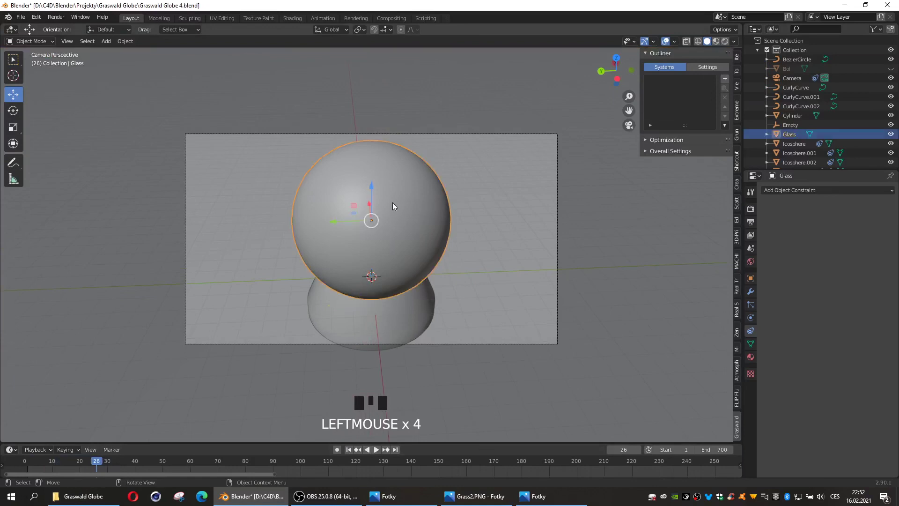
left_click(891, 136)
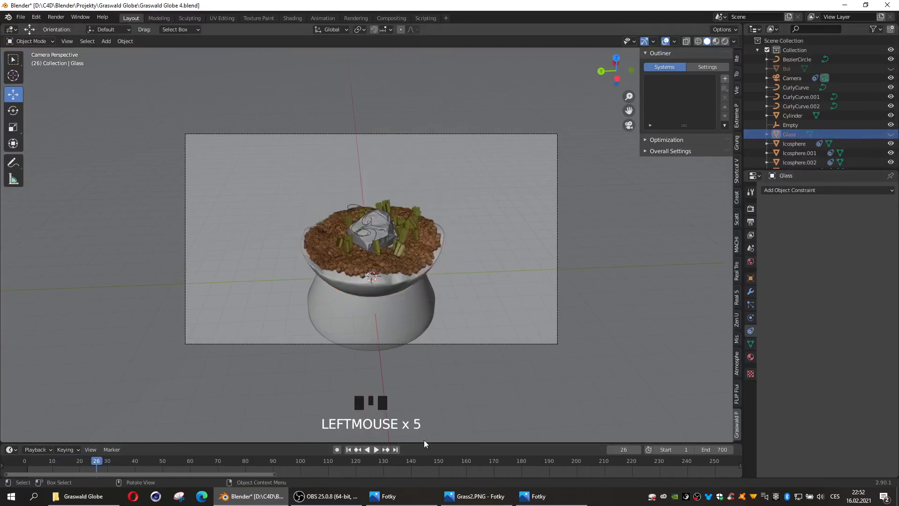
left_click_drag(377, 452, 430, 329)
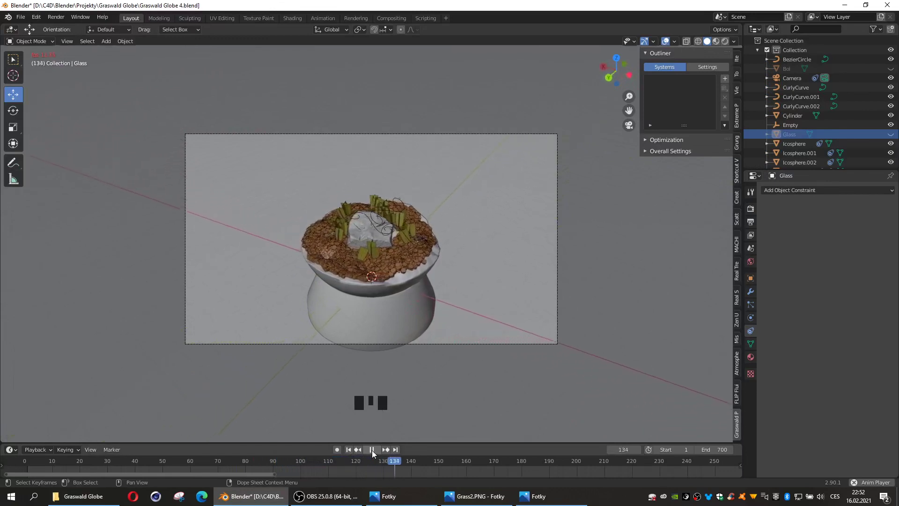
left_click_drag(374, 453, 605, 237)
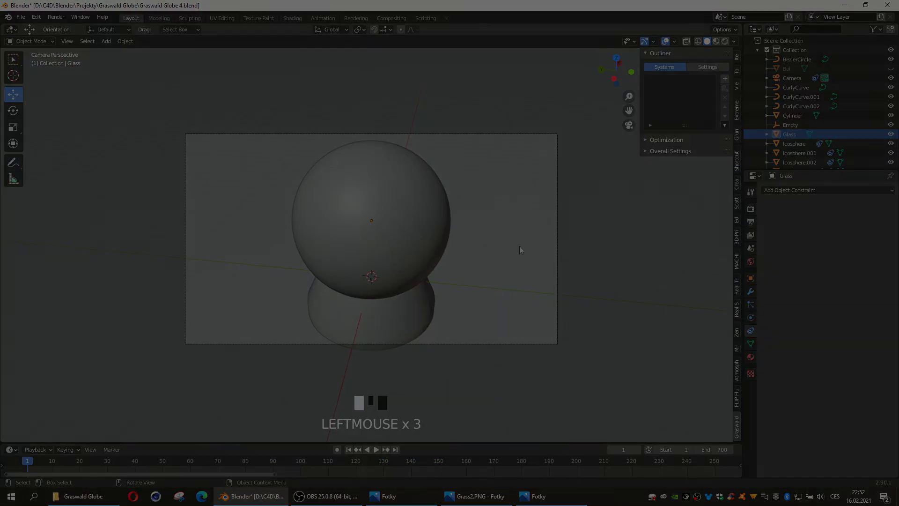